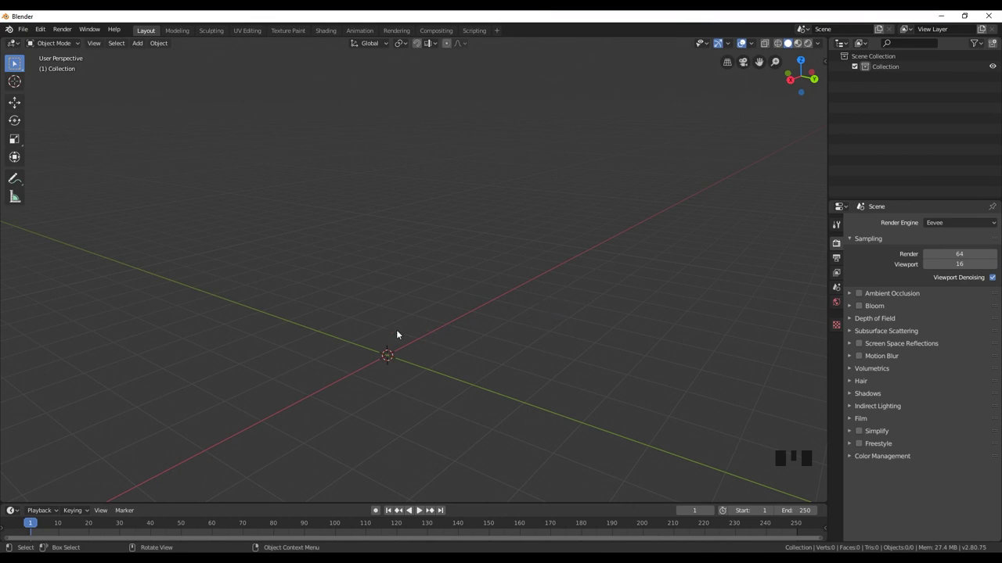
Add a 32-sided cylinder of radius 1.48 m and depth 3.32 m and start moving it upward.
{"action": "left_click_drag", "start_coordinate": [402, 326], "coordinate": [487, 345]}
{"action": "key", "text": "shift+a"}
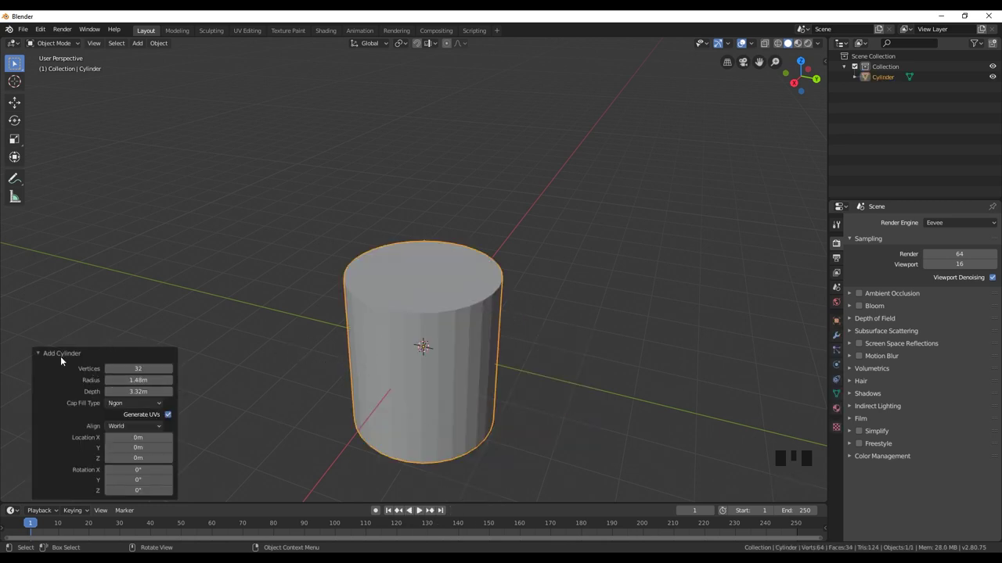
{"action": "left_click_drag", "start_coordinate": [43, 355], "coordinate": [57, 481]}
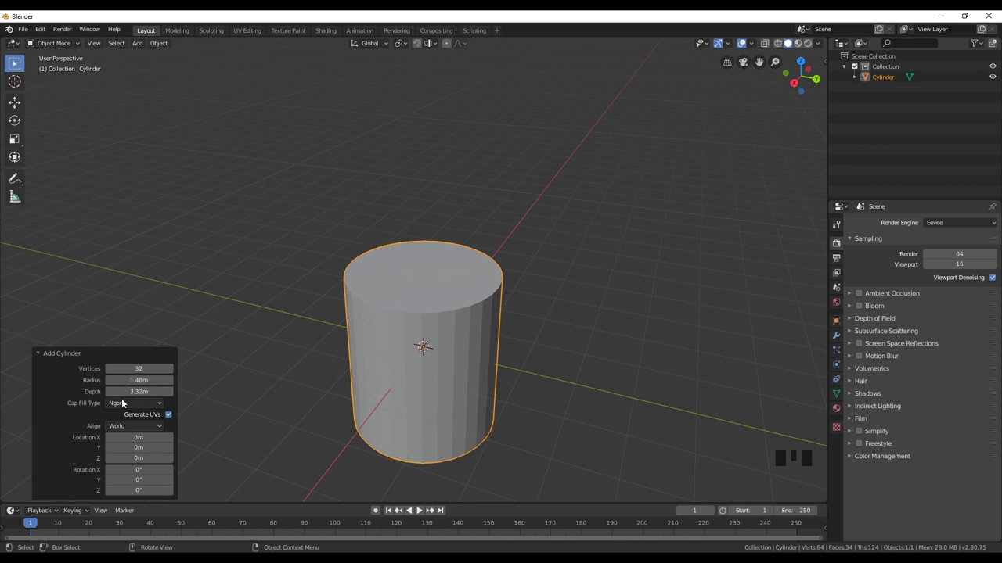
{"action": "left_click_drag", "start_coordinate": [462, 343], "coordinate": [478, 316]}
{"action": "key", "text": "g"}
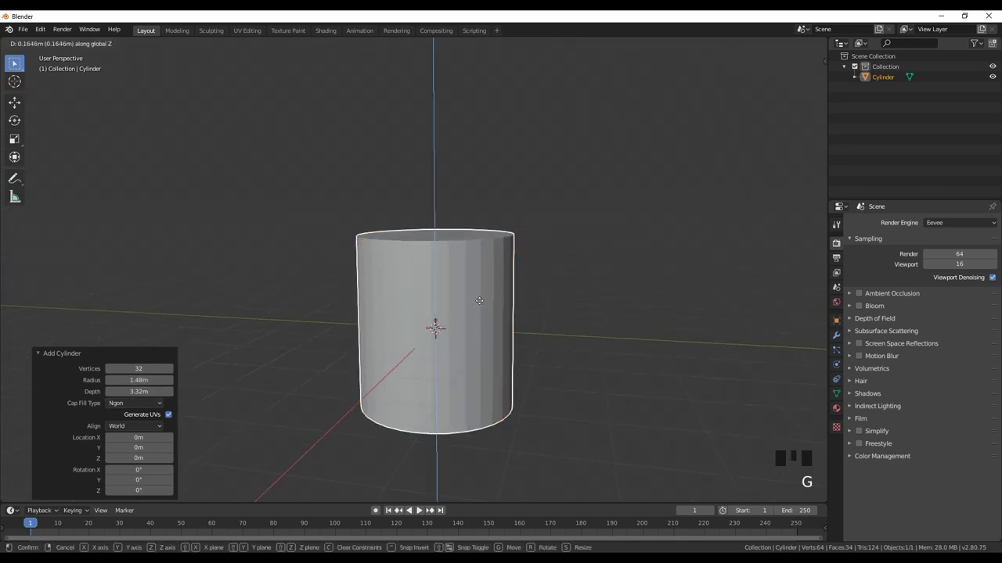
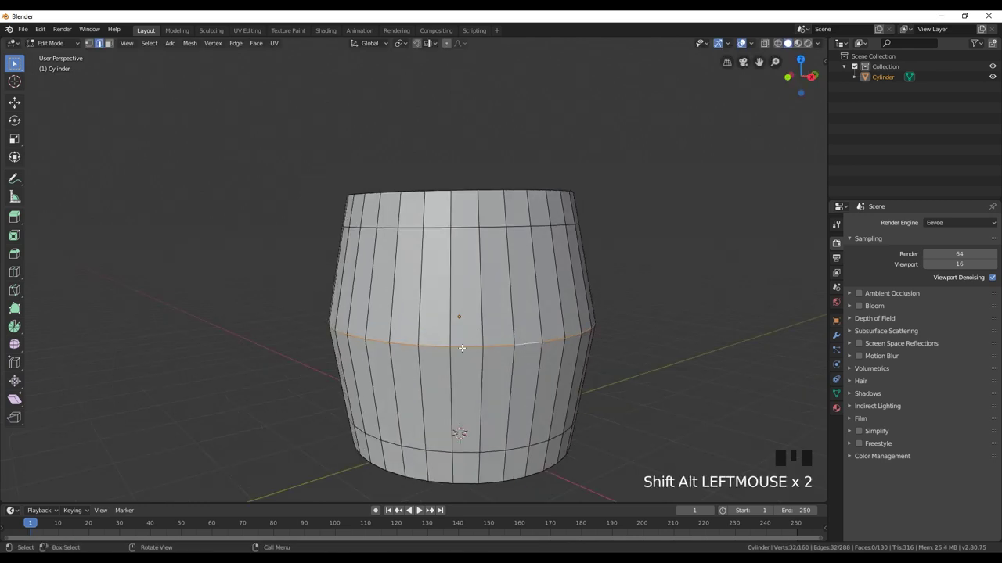
Confirm the middle band bevel, duplicate its faces and scale the copy slightly outward.
{"action": "key", "text": "ctrl+b"}
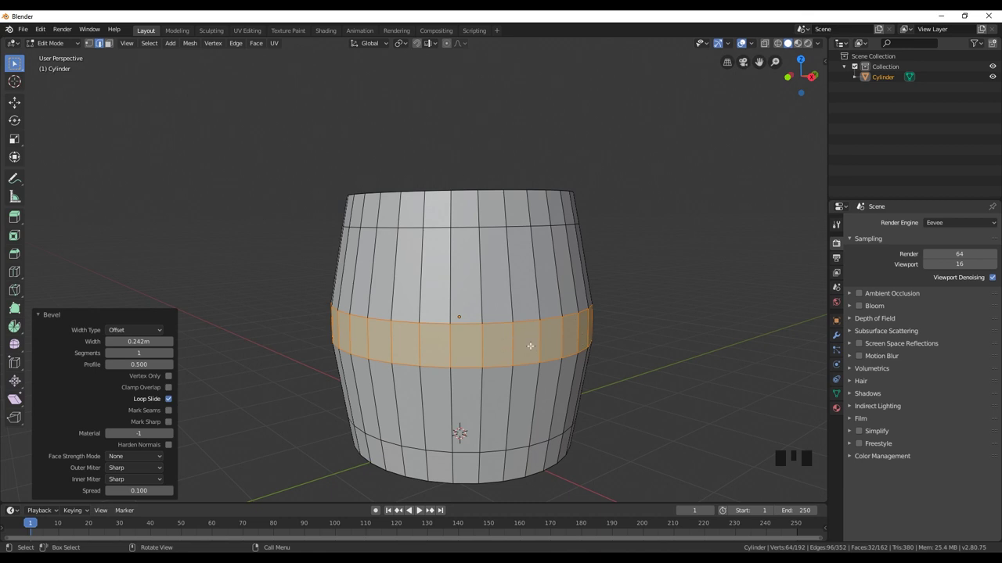
{"action": "key", "text": "shift+d"}
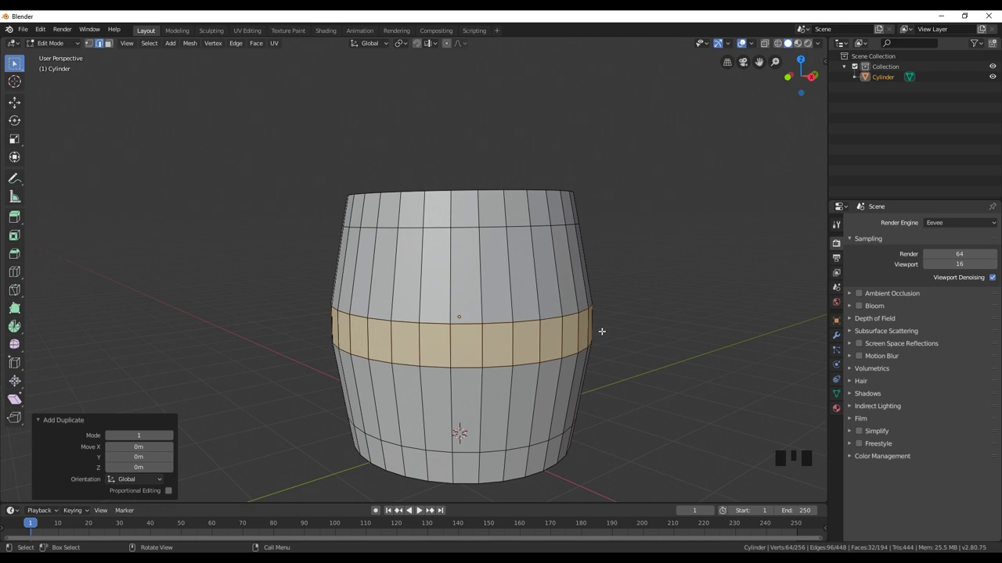
{"action": "key", "text": "s"}
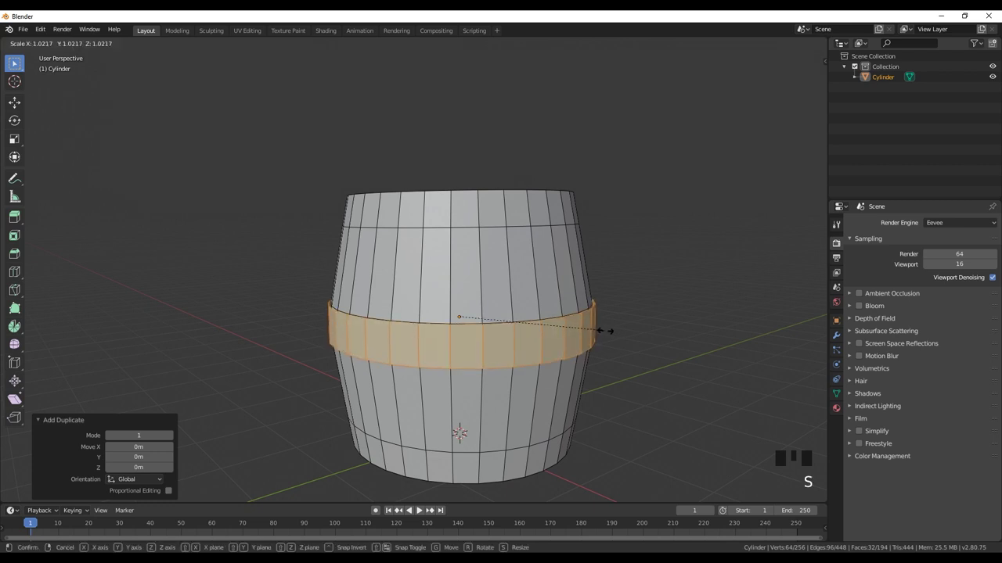
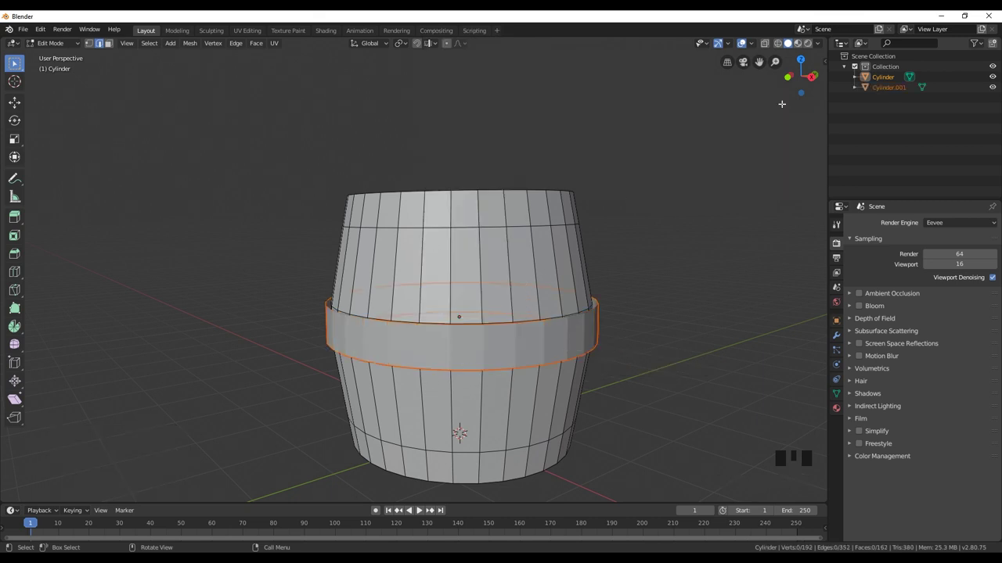
Toggle the barrel body's visibility in the Outliner to view the separated ring alone, then show it again.
{"action": "left_click", "coordinate": [995, 76]}
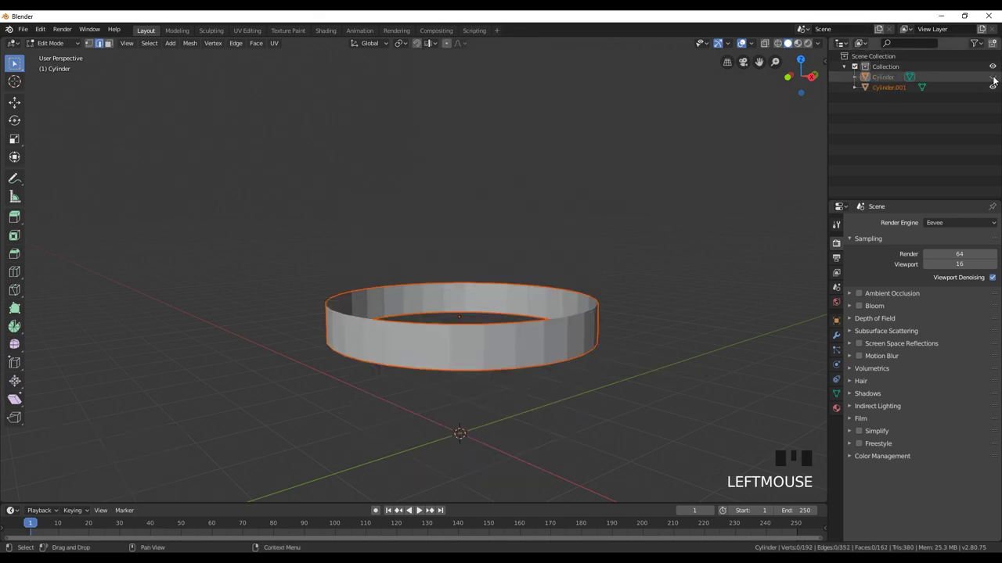
{"action": "left_click", "coordinate": [996, 82]}
{"action": "left_click", "coordinate": [996, 78]}
{"action": "double_click", "coordinate": [996, 78]}
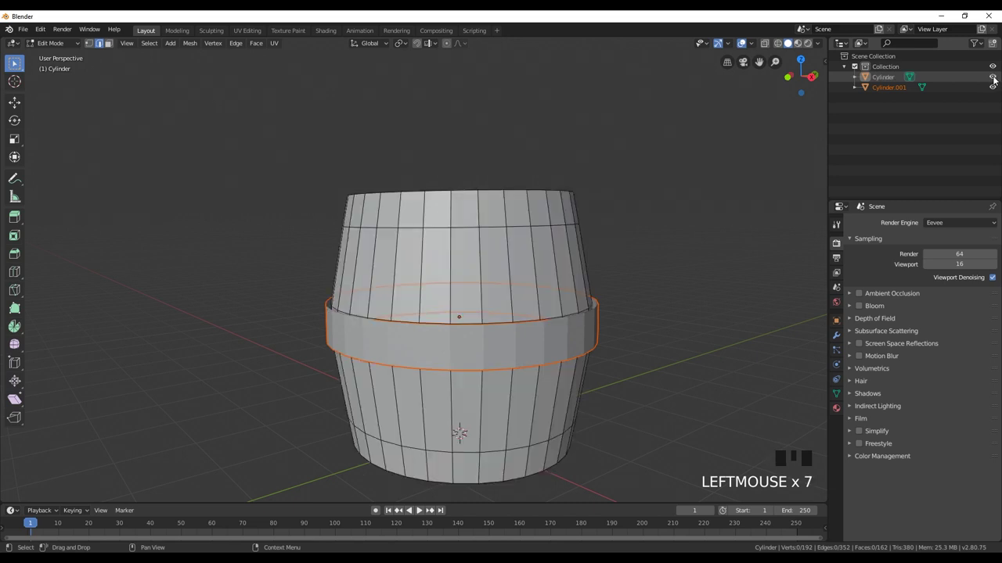
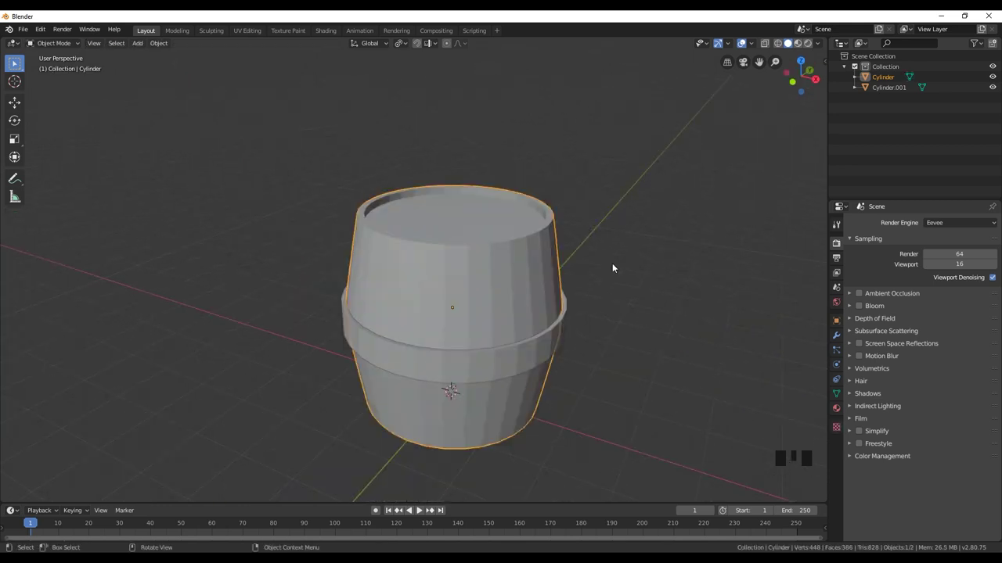
Orbit around the barrel to inspect its rimmed top and recessed lid.
{"action": "left_click_drag", "start_coordinate": [594, 281], "coordinate": [590, 275]}
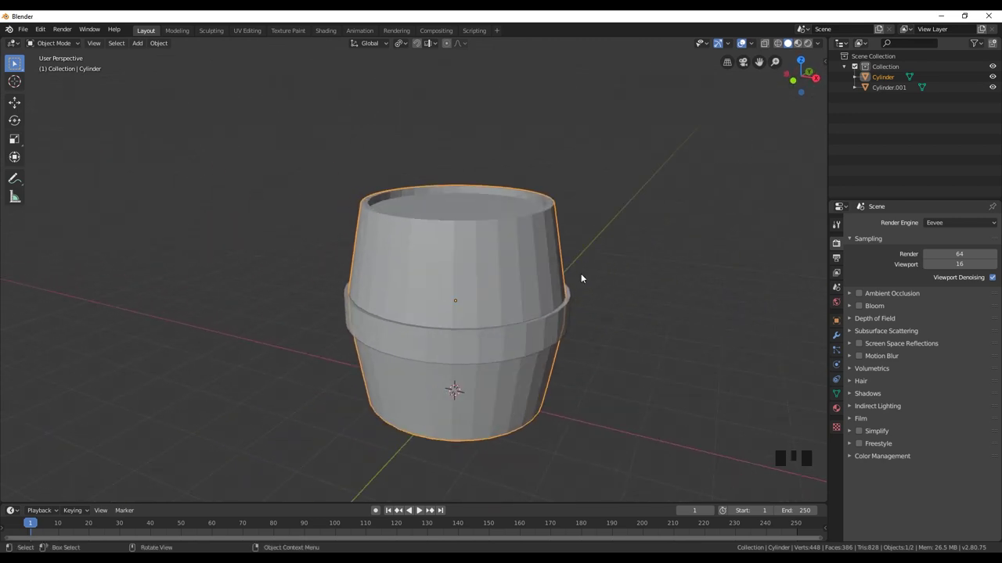
{"action": "left_click_drag", "start_coordinate": [545, 252], "coordinate": [842, 393]}
{"action": "left_click_drag", "start_coordinate": [532, 315], "coordinate": [432, 298]}
{"action": "scroll", "scroll_direction": "up", "scroll_amount": 3}
{"action": "left_click_drag", "start_coordinate": [383, 300], "coordinate": [533, 229]}
{"action": "scroll", "scroll_direction": "down", "scroll_amount": 3}
{"action": "left_click_drag", "start_coordinate": [567, 258], "coordinate": [425, 293]}
{"action": "scroll", "scroll_direction": "up", "scroll_amount": 3}
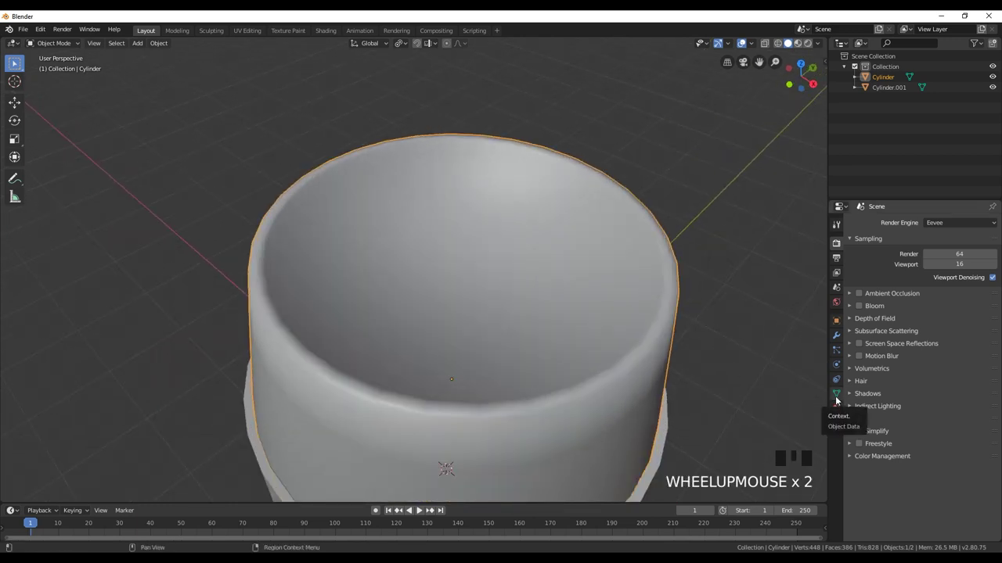
Shade the barrel body smooth and select the ring object Cylinder.001.
{"action": "left_click", "coordinate": [839, 399]}
{"action": "left_click", "coordinate": [855, 403]}
{"action": "left_click", "coordinate": [869, 416]}
{"action": "left_click_drag", "start_coordinate": [522, 360], "coordinate": [547, 330]}
{"action": "scroll", "scroll_direction": "down", "scroll_amount": 3}
{"action": "left_click_drag", "start_coordinate": [533, 330], "coordinate": [501, 342]}
{"action": "scroll", "scroll_direction": "up", "scroll_amount": 3}
{"action": "left_click", "coordinate": [517, 405]}
{"action": "left_click_drag", "start_coordinate": [514, 402], "coordinate": [869, 413]}
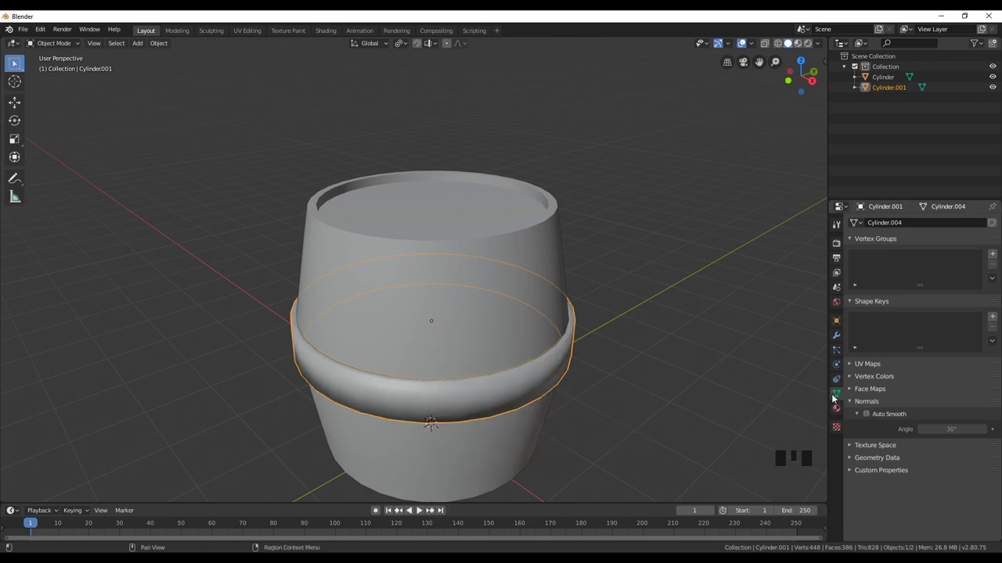
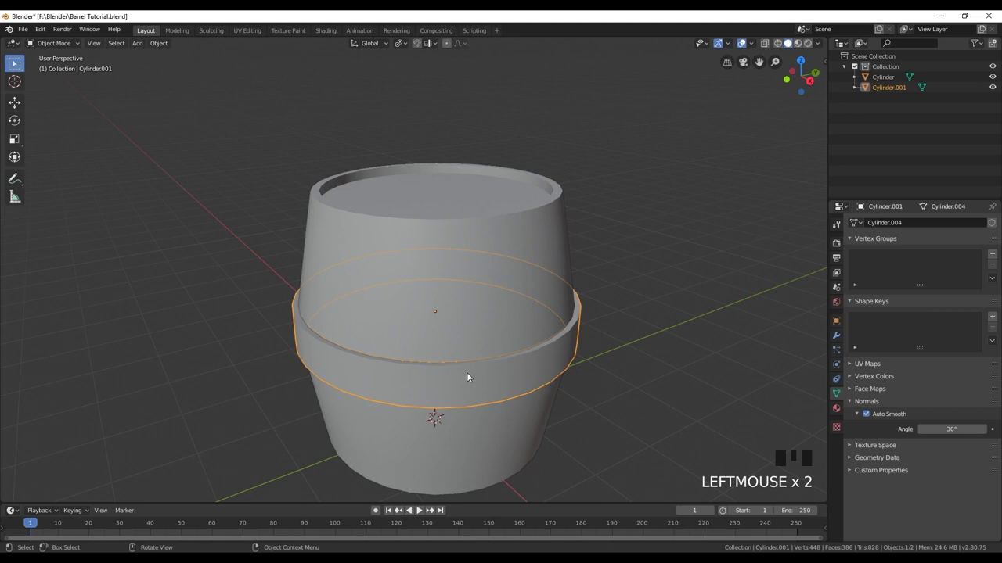
In Edit Mode, inset alternating ring faces and extrude them outward into small spikes.
{"action": "left_click_drag", "start_coordinate": [504, 378], "coordinate": [505, 376]}
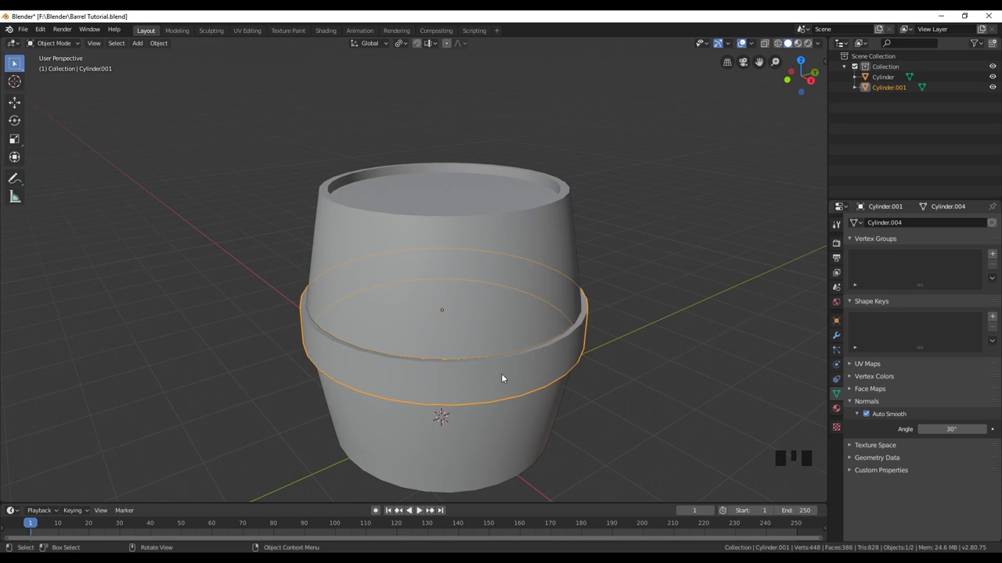
{"action": "key", "text": "Tab"}
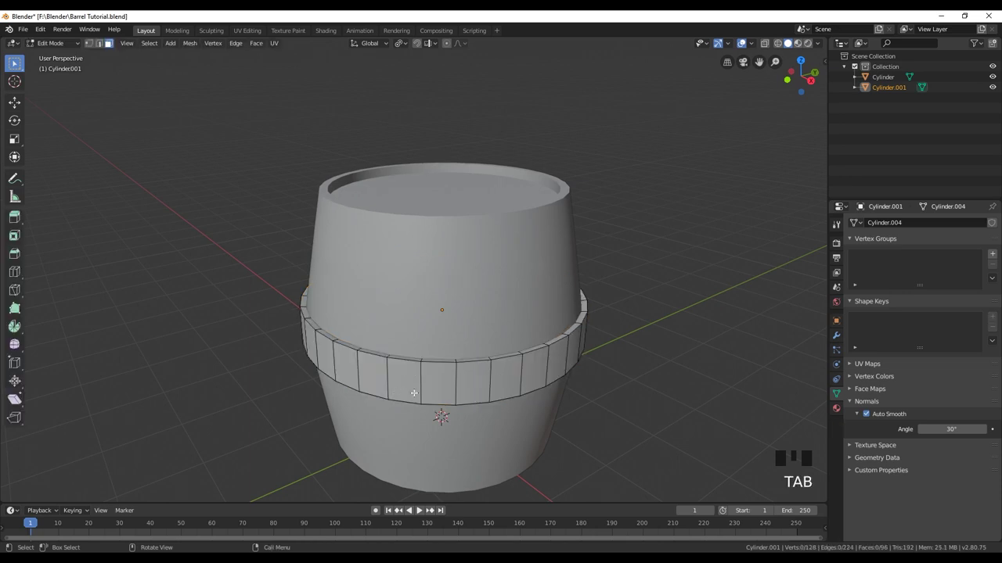
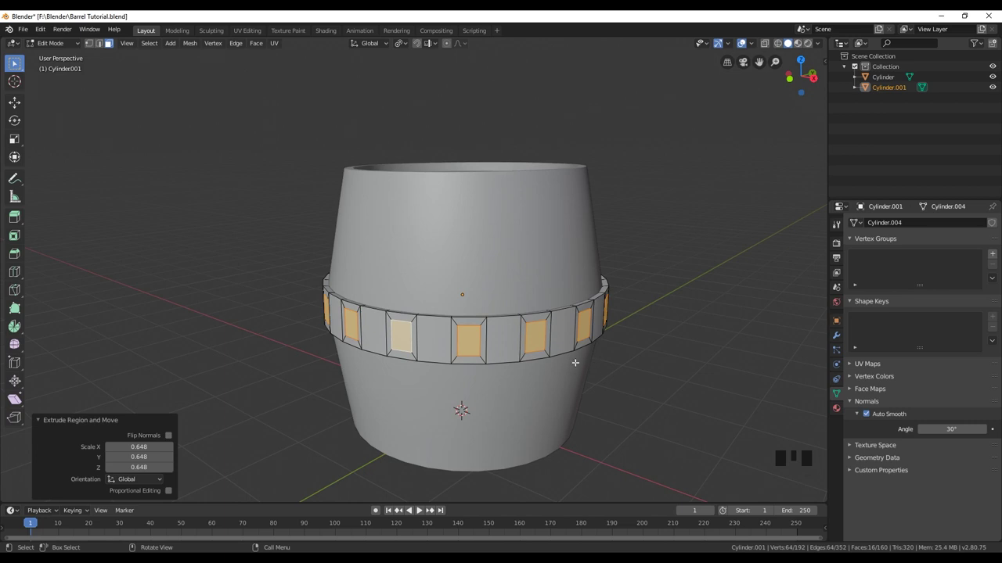
{"action": "key", "text": "e"}
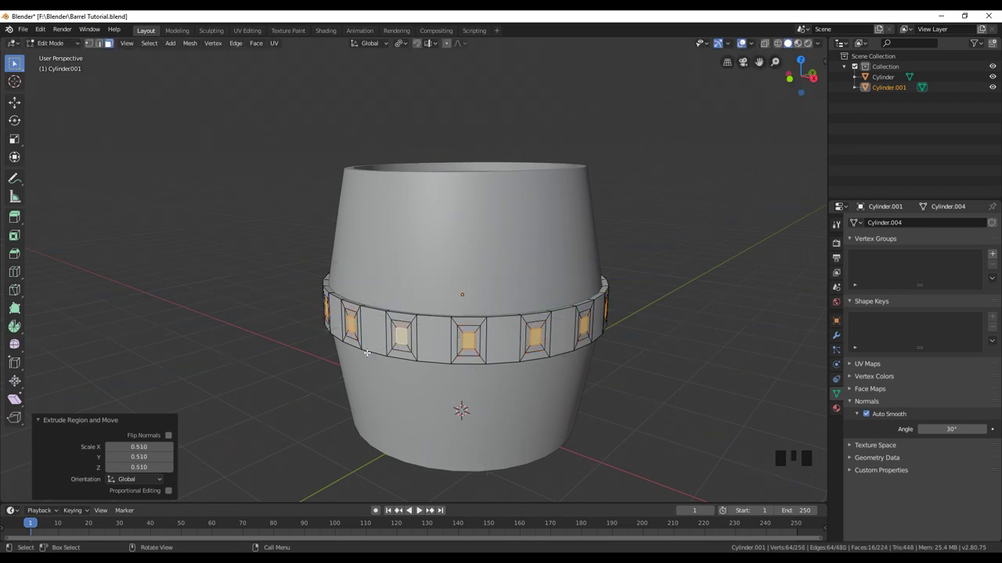
{"action": "key", "text": "e"}
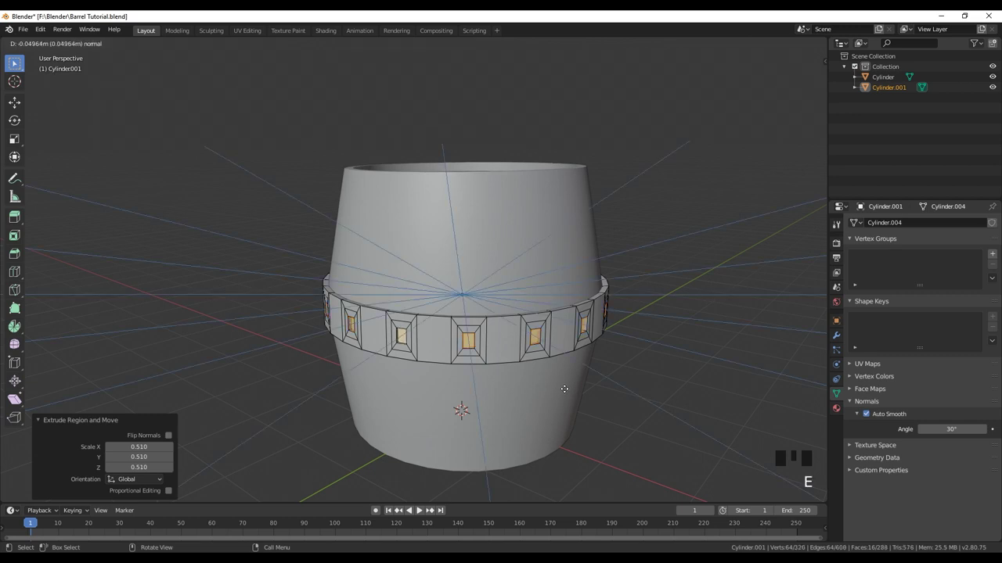
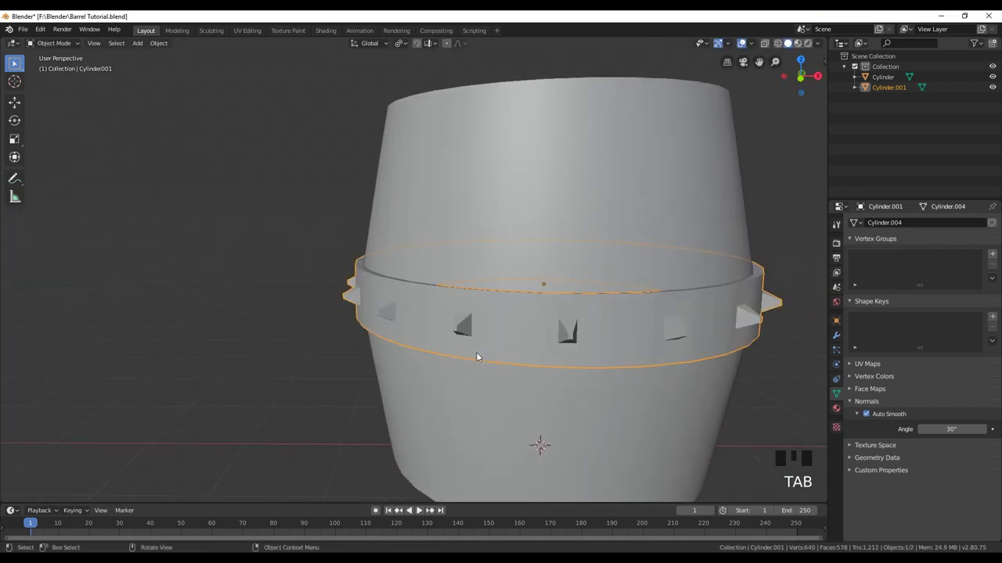
Orbit around the spiked ring and turn toward the front of the barrel.
{"action": "left_click_drag", "start_coordinate": [498, 353], "coordinate": [535, 342]}
{"action": "scroll", "scroll_direction": "down", "scroll_amount": 3}
{"action": "left_click_drag", "start_coordinate": [535, 338], "coordinate": [575, 348]}
{"action": "left_click_drag", "start_coordinate": [531, 357], "coordinate": [659, 361]}
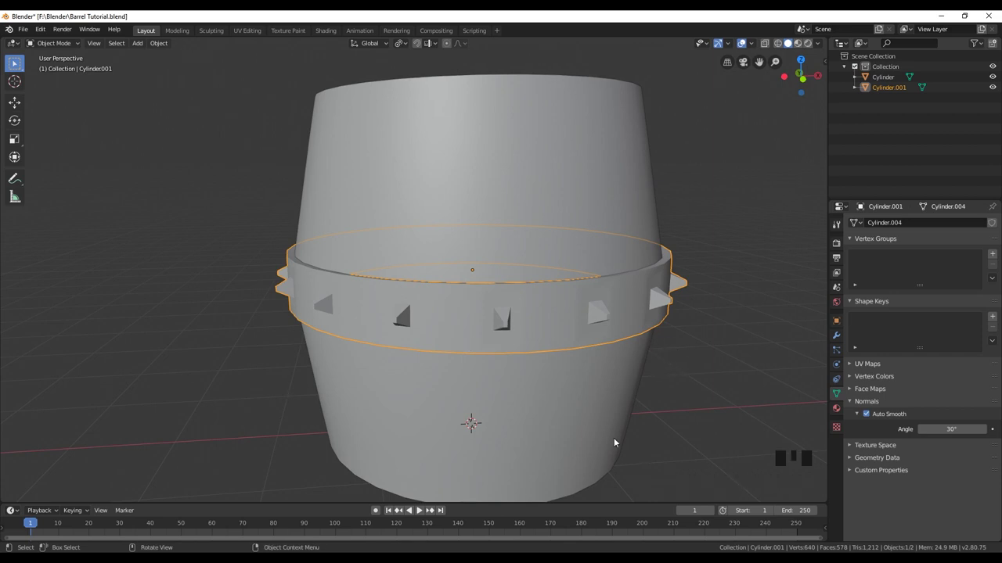
{"action": "left_click_drag", "start_coordinate": [617, 401], "coordinate": [776, 394]}
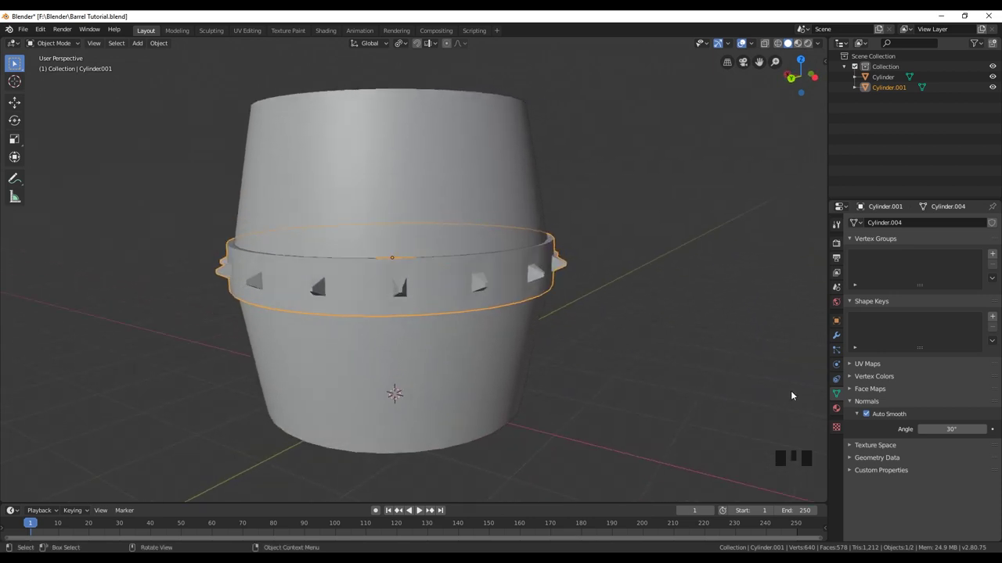
Add a Subdivision Surface modifier to the ring, rounding its spikes into studs.
{"action": "left_click", "coordinate": [838, 342]}
{"action": "left_click_drag", "start_coordinate": [891, 225], "coordinate": [801, 399]}
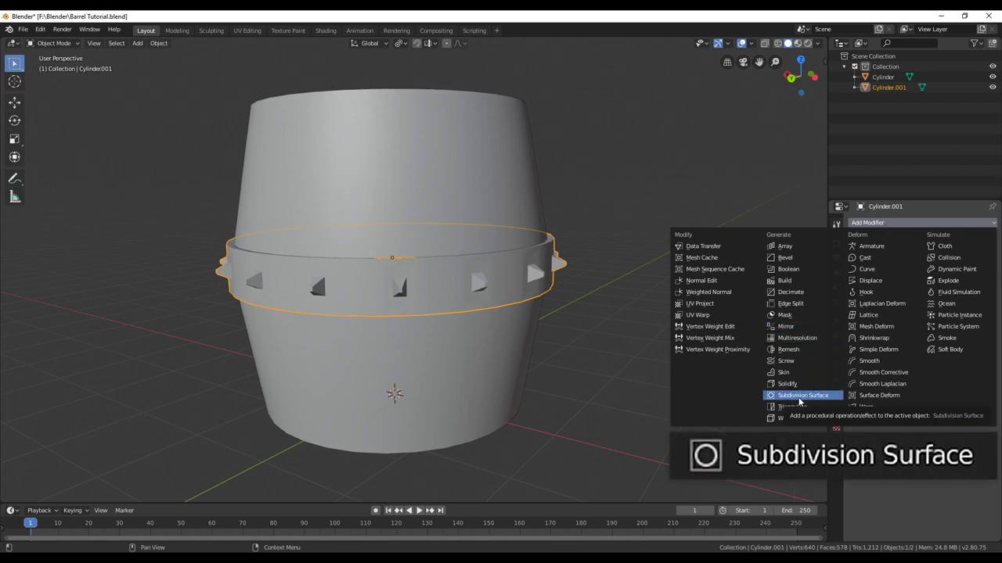
{"action": "left_click_drag", "start_coordinate": [382, 329], "coordinate": [921, 306]}
{"action": "left_click_drag", "start_coordinate": [920, 306], "coordinate": [808, 325]}
{"action": "left_click_drag", "start_coordinate": [496, 360], "coordinate": [509, 336]}
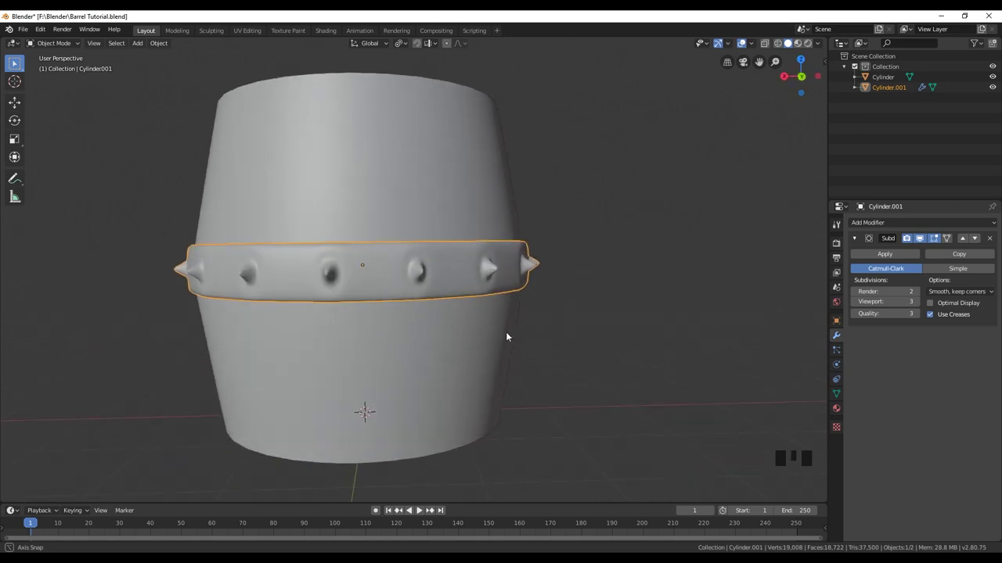
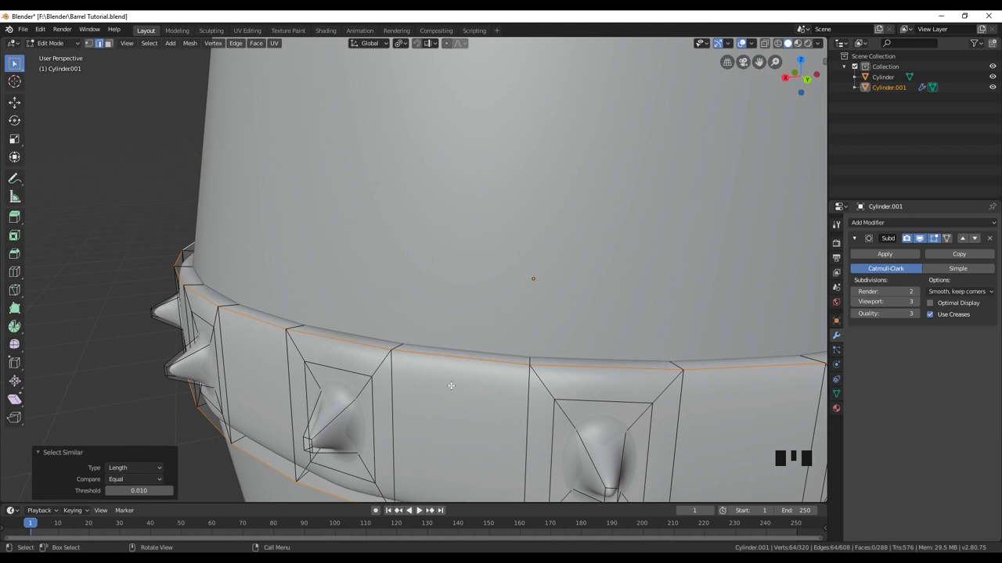
Bevel the spike-socket edges at width 0.011 m with 1 segment and return to Object Mode to inspect the barrel.
{"action": "key", "text": "ctrl+b"}
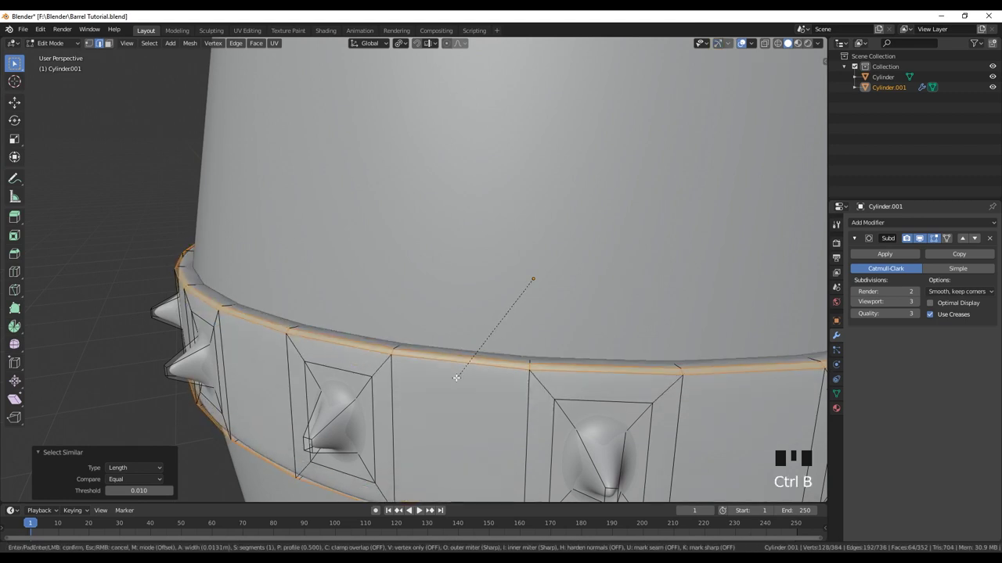
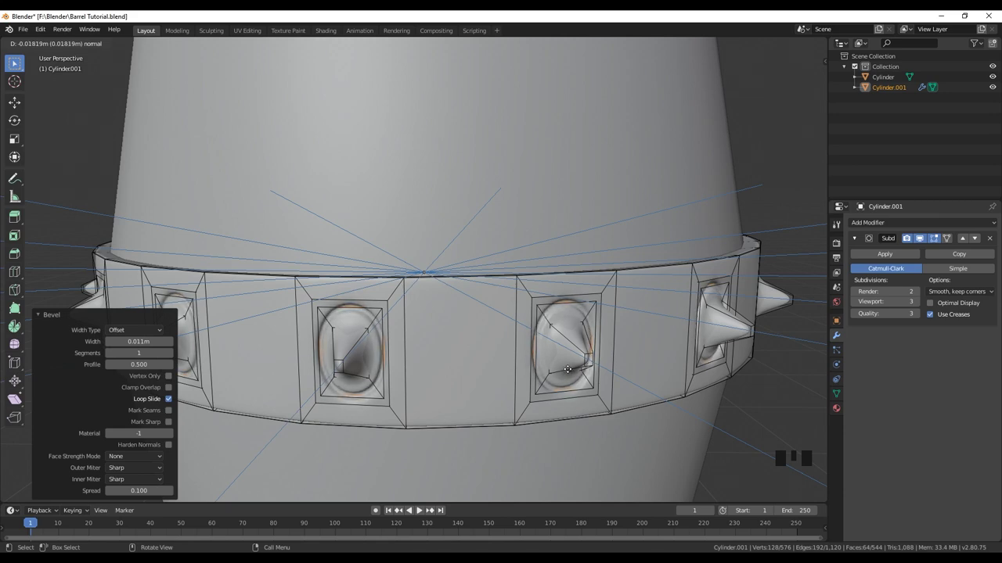
{"action": "key", "text": "Tab"}
{"action": "scroll", "scroll_direction": "down", "scroll_amount": 3}
{"action": "left_click_drag", "start_coordinate": [571, 360], "coordinate": [514, 354]}
{"action": "scroll", "scroll_direction": "down", "scroll_amount": 3}
{"action": "left_click_drag", "start_coordinate": [397, 369], "coordinate": [411, 372]}
{"action": "scroll", "scroll_direction": "down", "scroll_amount": 3}
{"action": "left_click_drag", "start_coordinate": [676, 286], "coordinate": [520, 288]}
{"action": "scroll", "scroll_direction": "up", "scroll_amount": 3}
{"action": "left_click_drag", "start_coordinate": [518, 246], "coordinate": [443, 286]}
{"action": "scroll", "scroll_direction": "down", "scroll_amount": 3}
{"action": "scroll", "scroll_direction": "up", "scroll_amount": 3}
Give the barrel body a Subdivision Surface modifier and tilt the view down onto its top.
{"action": "left_click", "coordinate": [592, 299]}
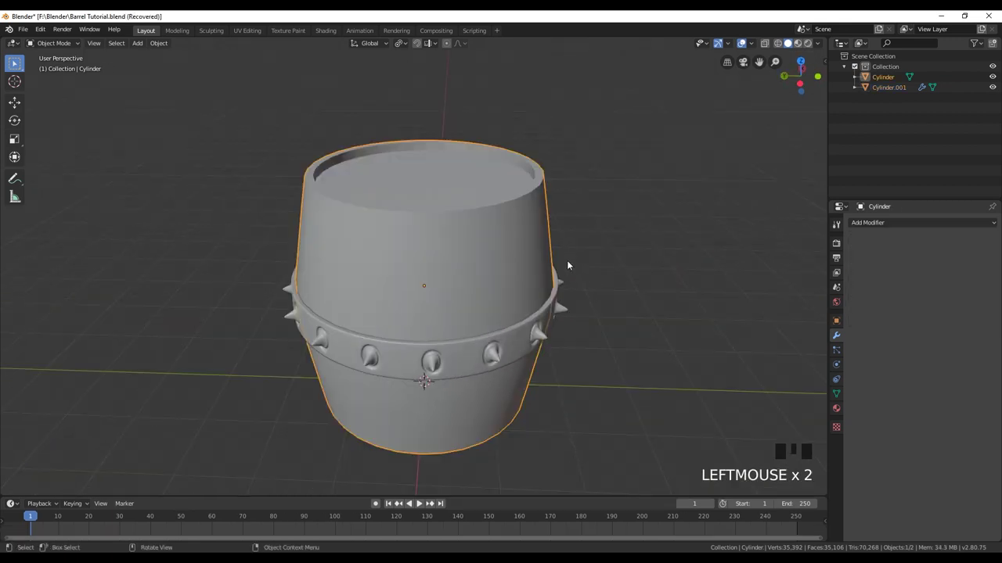
{"action": "scroll", "scroll_direction": "down", "scroll_amount": 3}
{"action": "scroll", "scroll_direction": "up", "scroll_amount": 3}
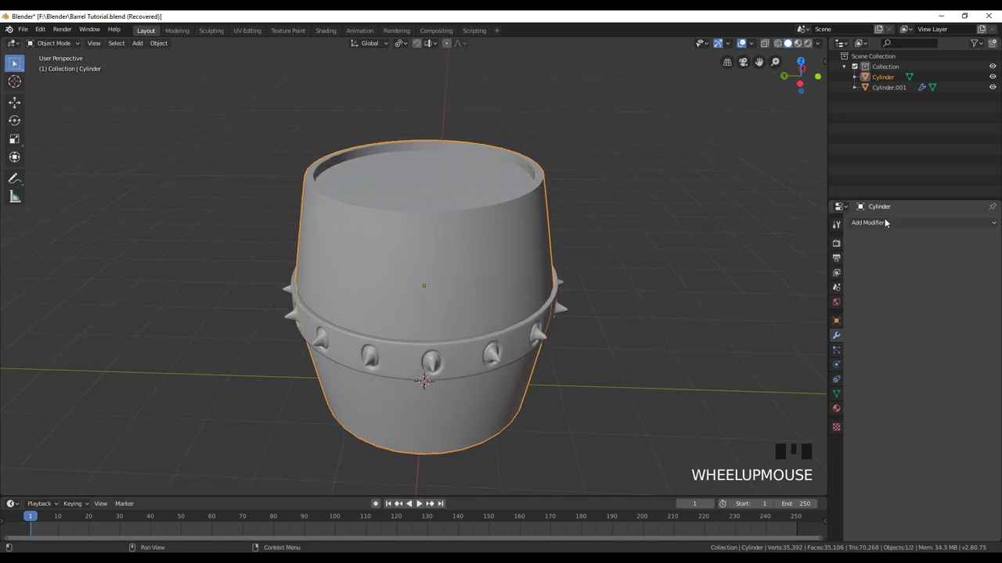
{"action": "left_click_drag", "start_coordinate": [893, 225], "coordinate": [797, 401]}
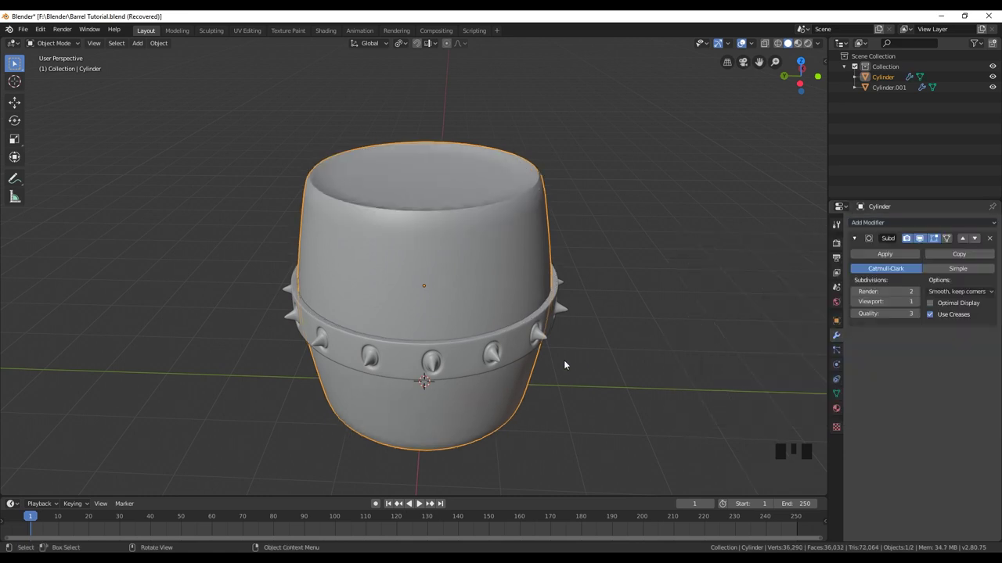
{"action": "left_click_drag", "start_coordinate": [543, 245], "coordinate": [461, 236]}
{"action": "scroll", "scroll_direction": "up", "scroll_amount": 3}
{"action": "left_click_drag", "start_coordinate": [439, 243], "coordinate": [484, 290]}
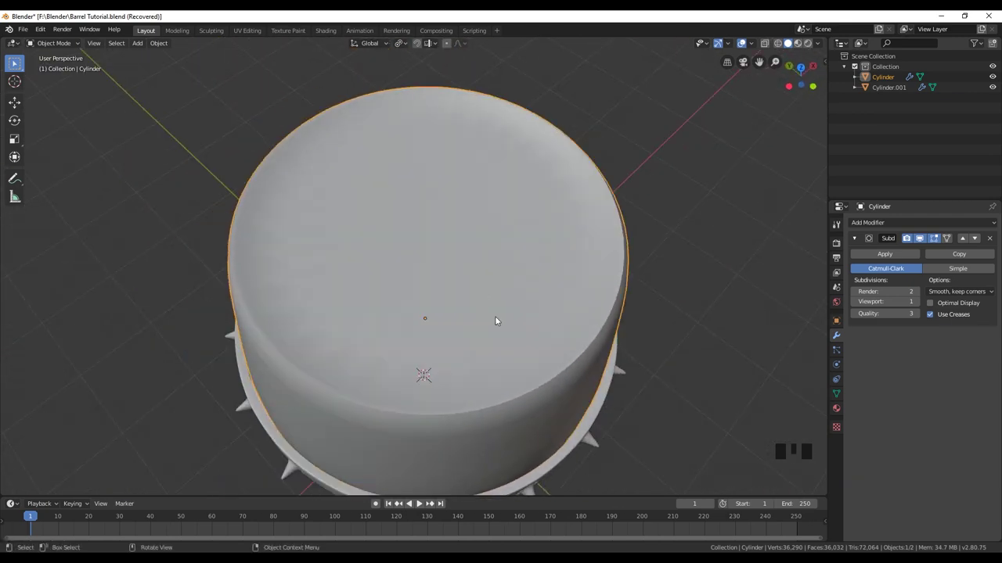
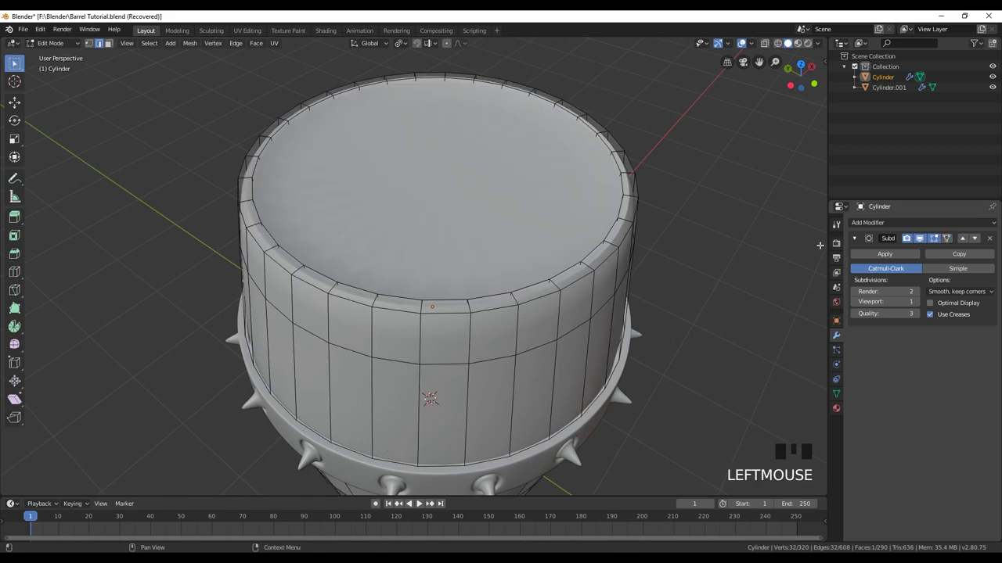
Inset the barrel's top face and extrude it down to form a raised rim around a recessed lid.
{"action": "left_click", "coordinate": [938, 238]}
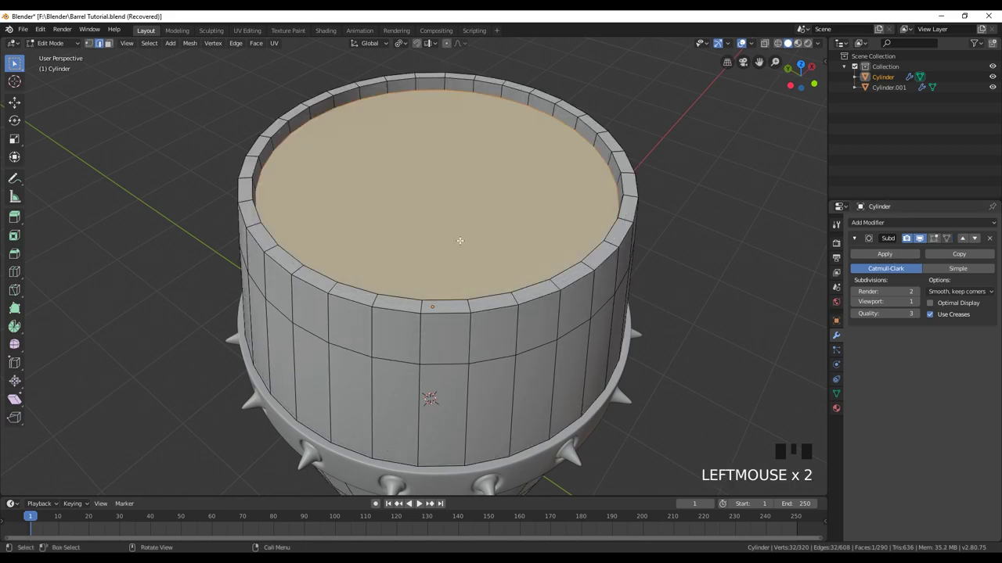
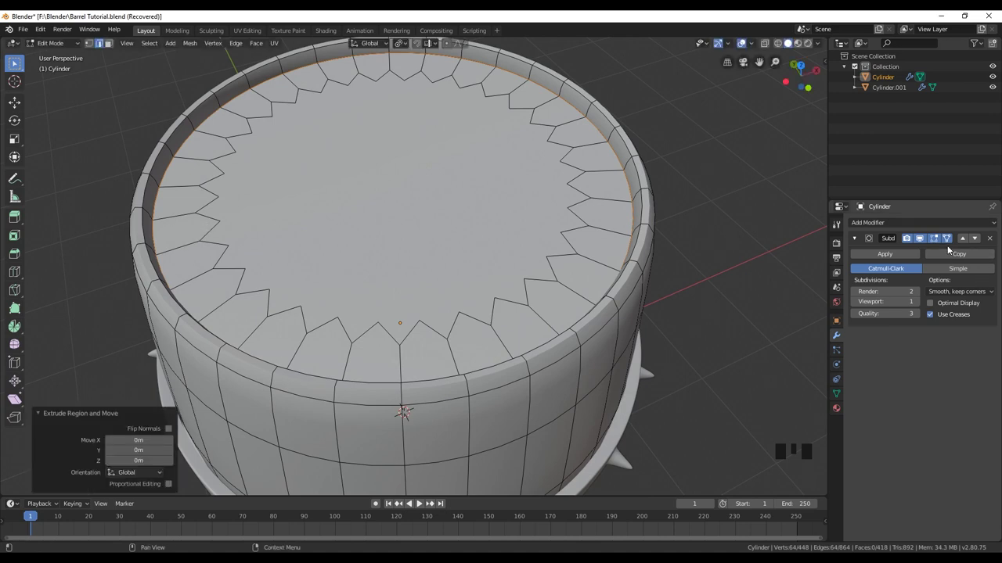
{"action": "left_click", "coordinate": [935, 244]}
{"action": "left_click", "coordinate": [935, 244]}
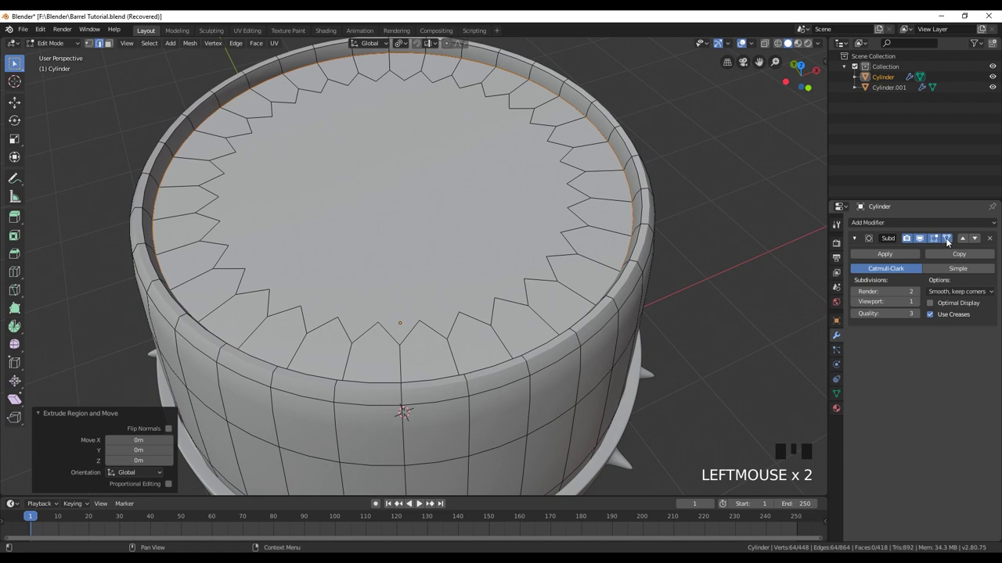
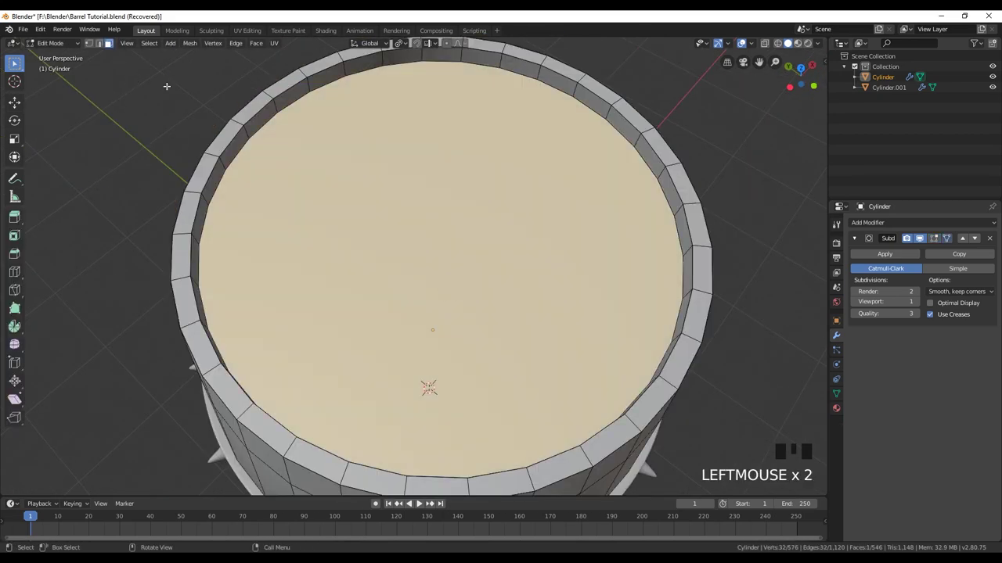
Scale the inset lid face to 0.551 and merge its inner vertices at the center.
{"action": "key", "text": "s"}
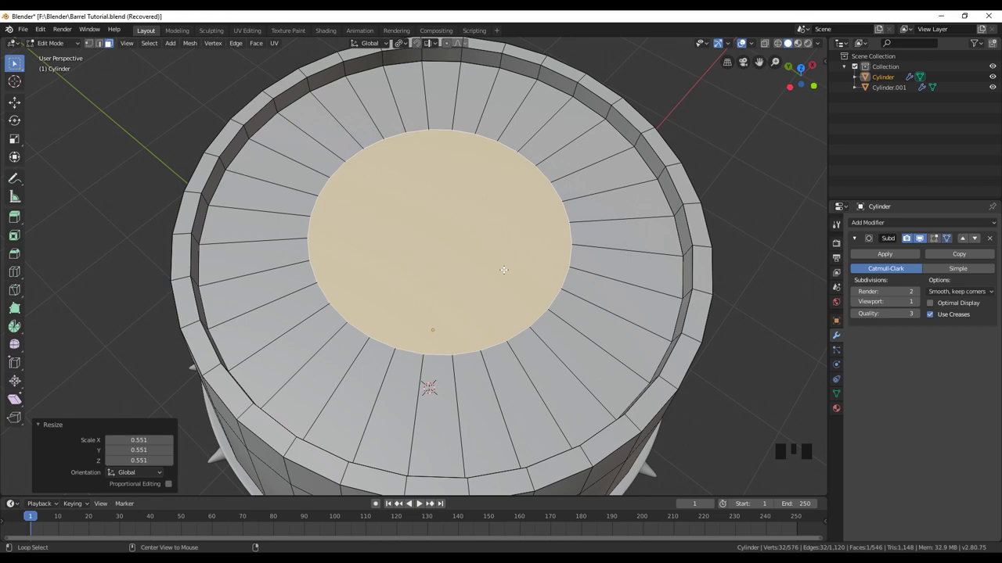
{"action": "key", "text": "alt+m"}
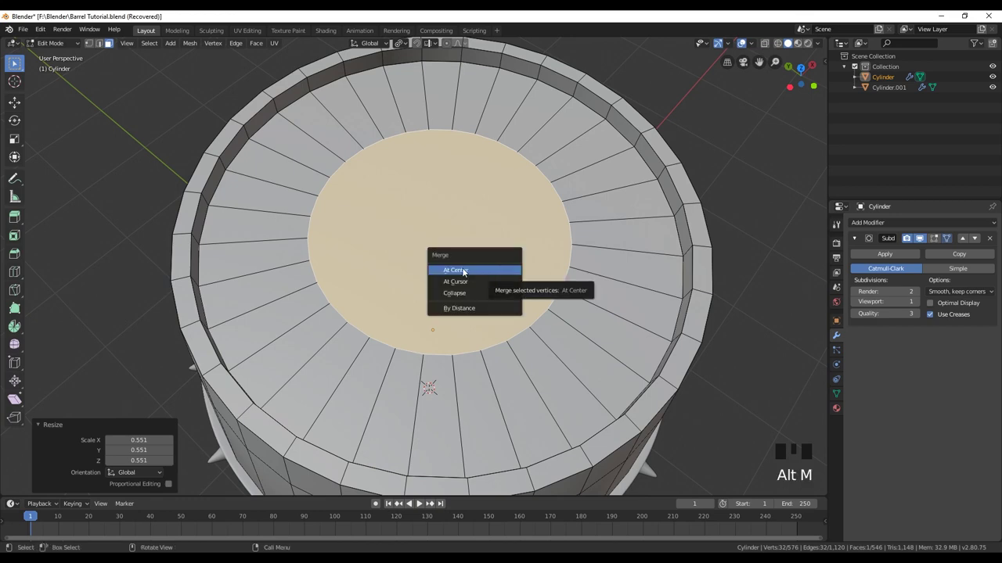
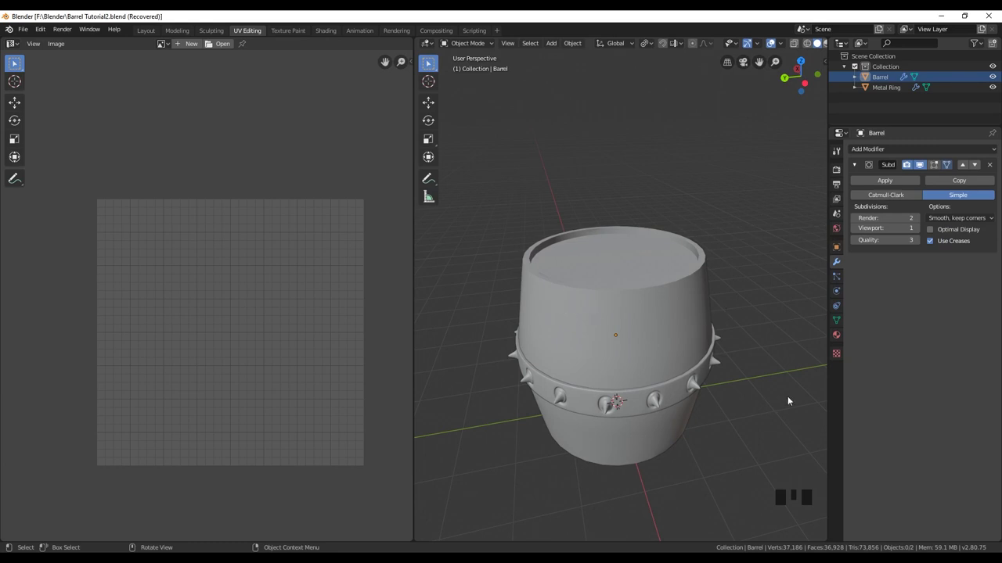
Enter edit mode on the barrel and circle-select only the top and bottom lid faces.
{"action": "key", "text": "Tab"}
{"action": "key", "text": "a"}
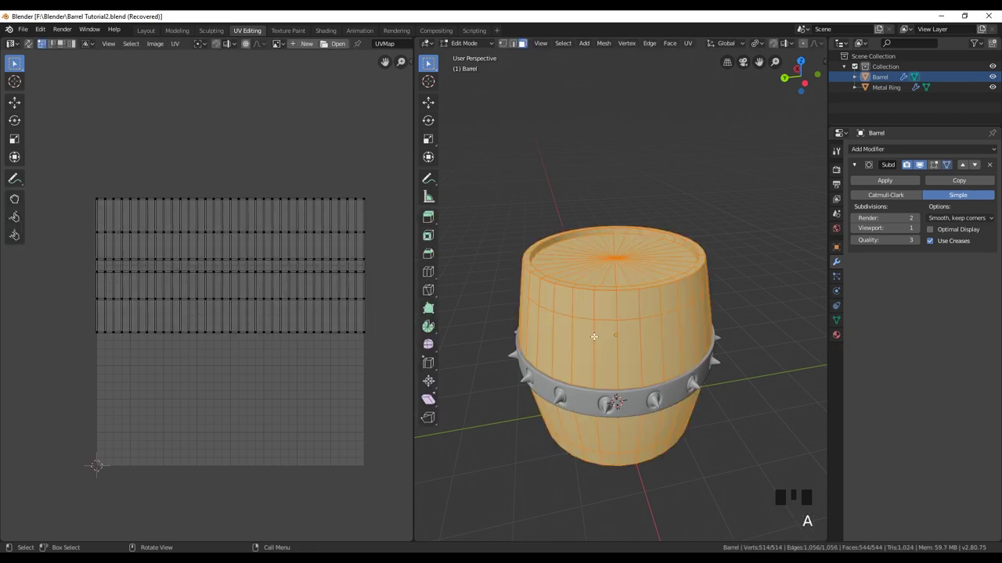
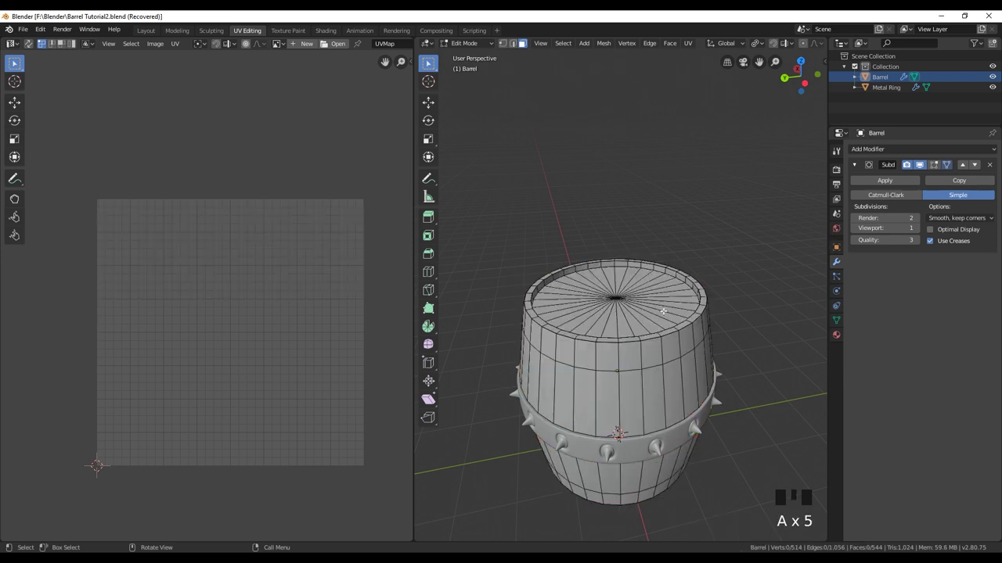
{"action": "key", "text": "c"}
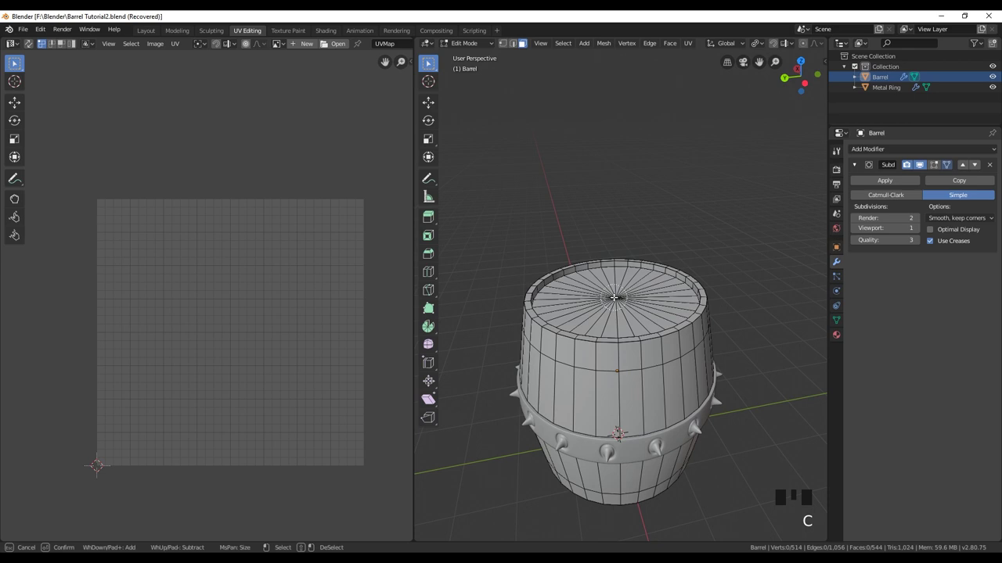
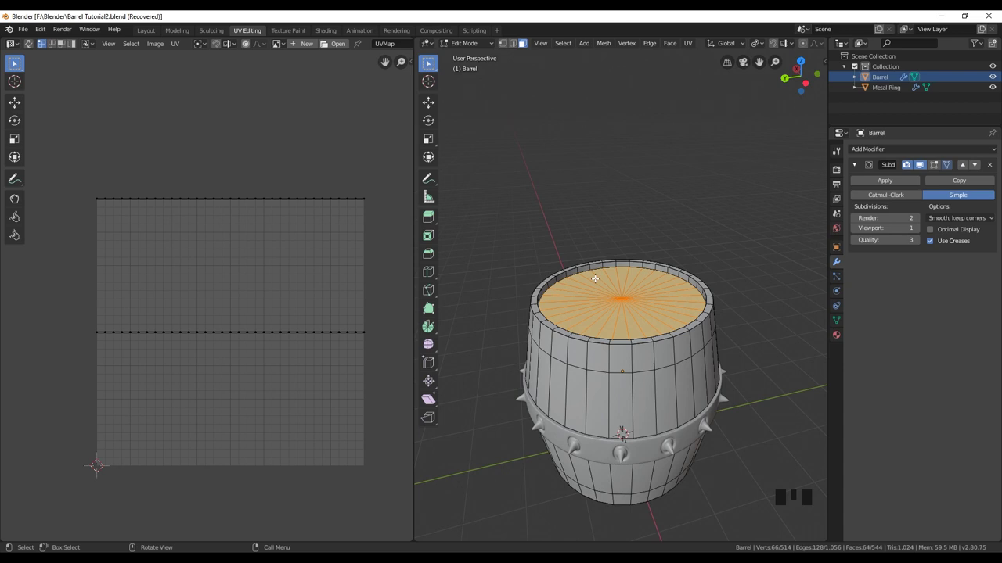
Unwrap the lid faces and select both circular lid islands in the UV layout.
{"action": "key", "text": "u"}
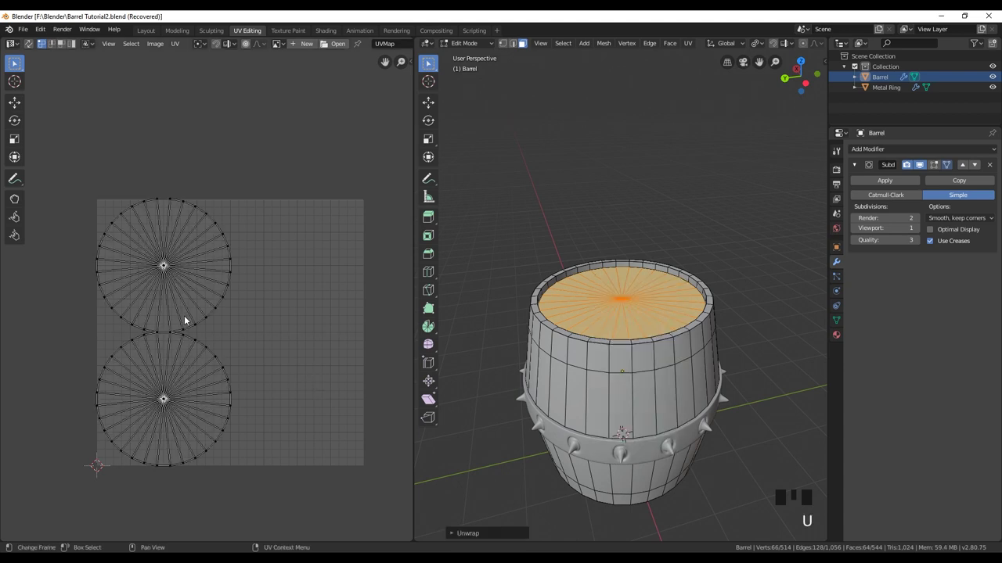
{"action": "left_click", "coordinate": [181, 291]}
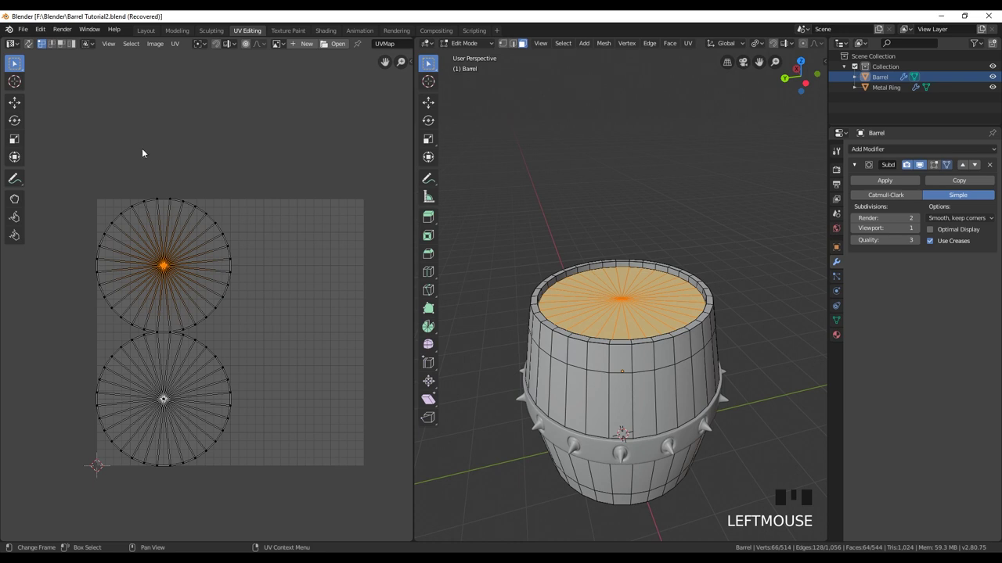
{"action": "key", "text": "3"}
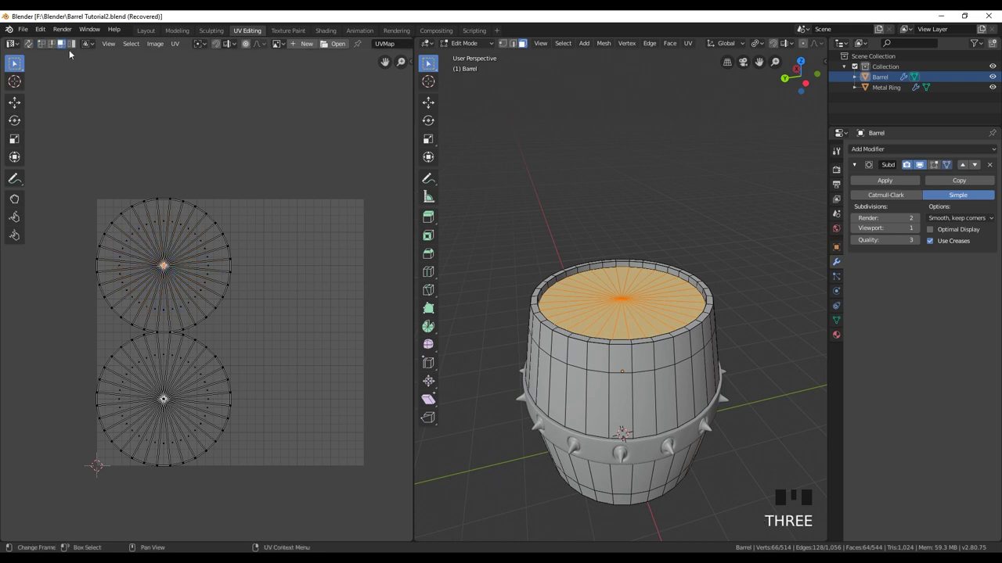
{"action": "left_click", "coordinate": [74, 47]}
{"action": "left_click", "coordinate": [173, 430]}
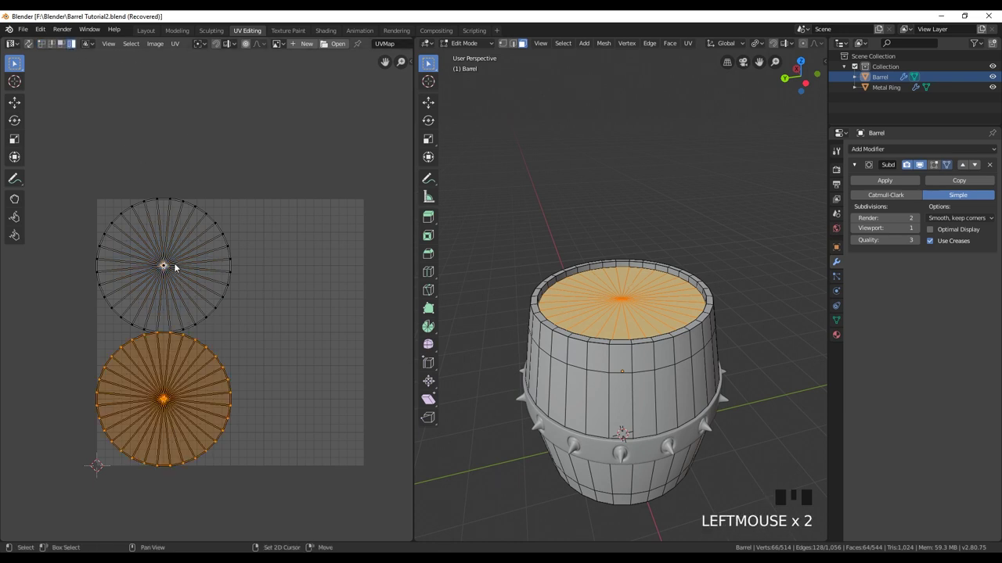
{"action": "left_click", "coordinate": [178, 265]}
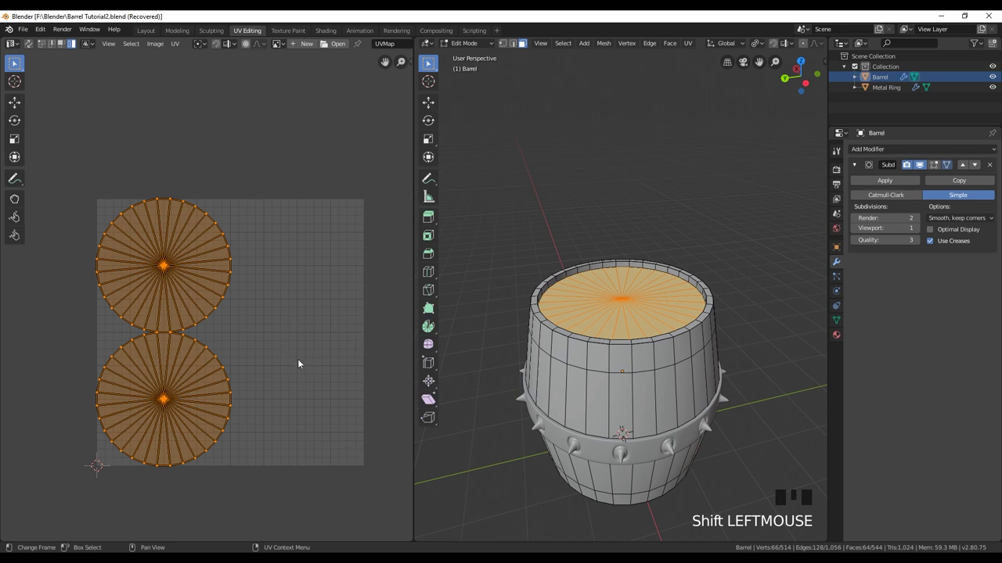
Rotate the lid circles 90°, shrink them slightly and park them side by side below the stave strips.
{"action": "key", "text": "g"}
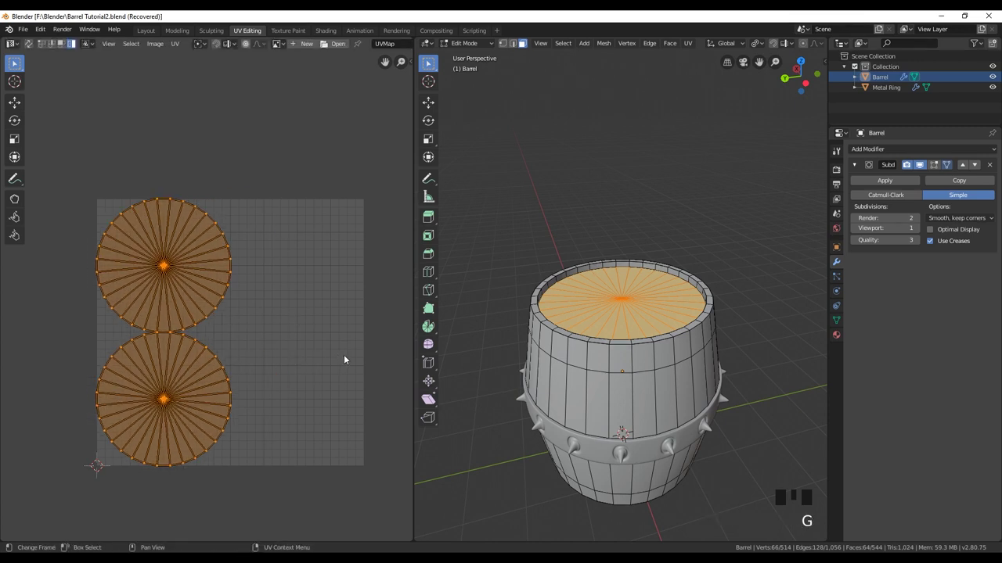
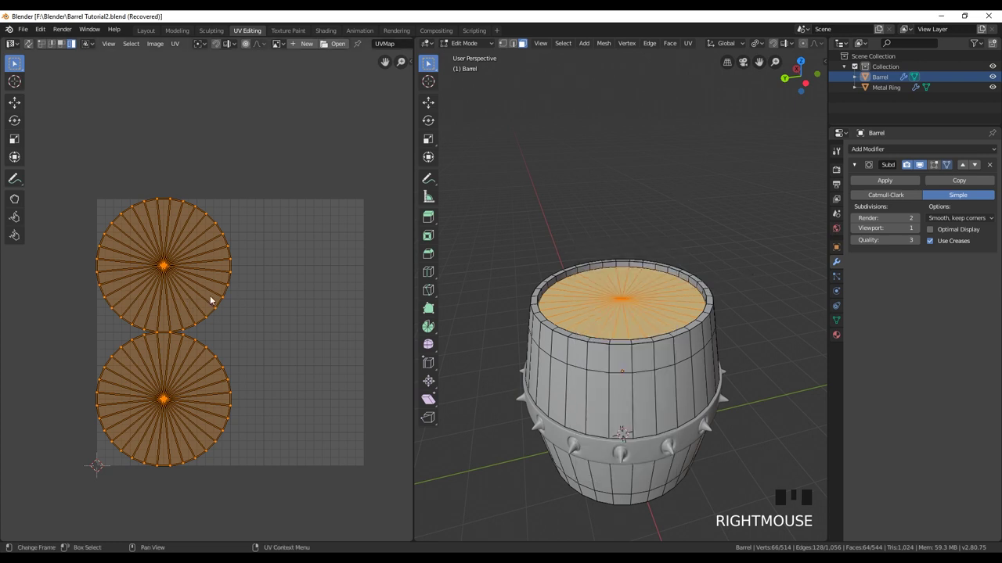
{"action": "key", "text": "r"}
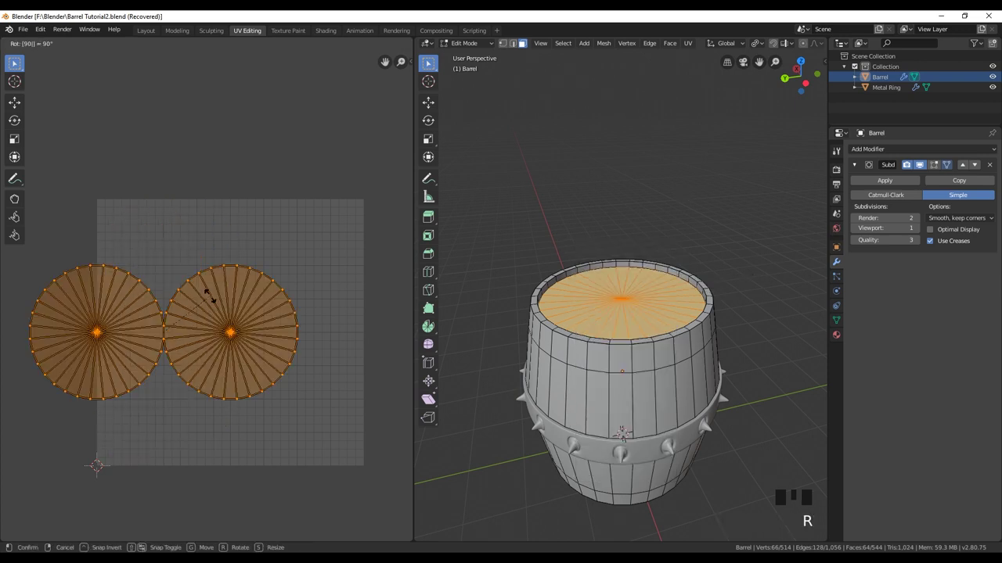
{"action": "key", "text": "g"}
{"action": "key", "text": "s"}
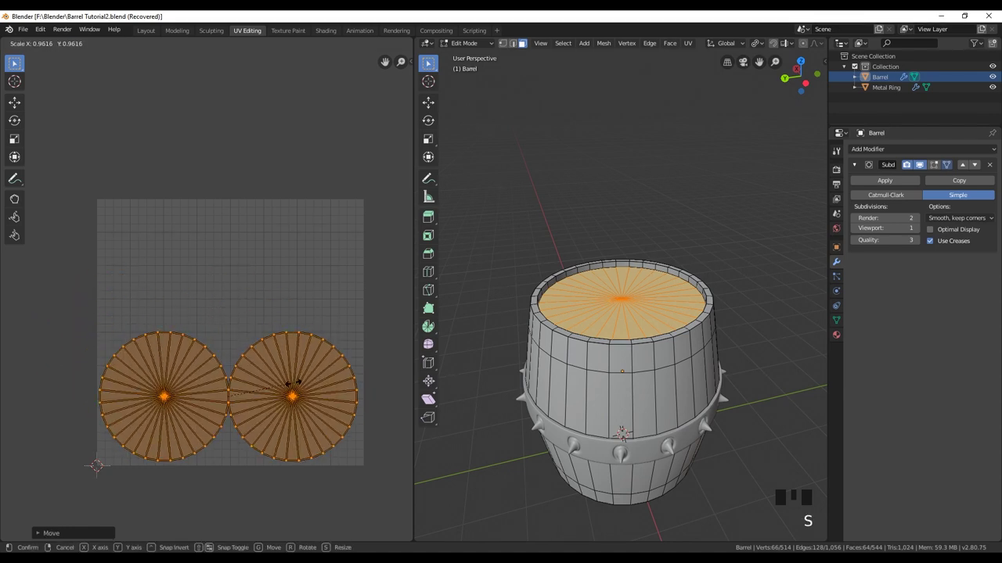
{"action": "key", "text": "g"}
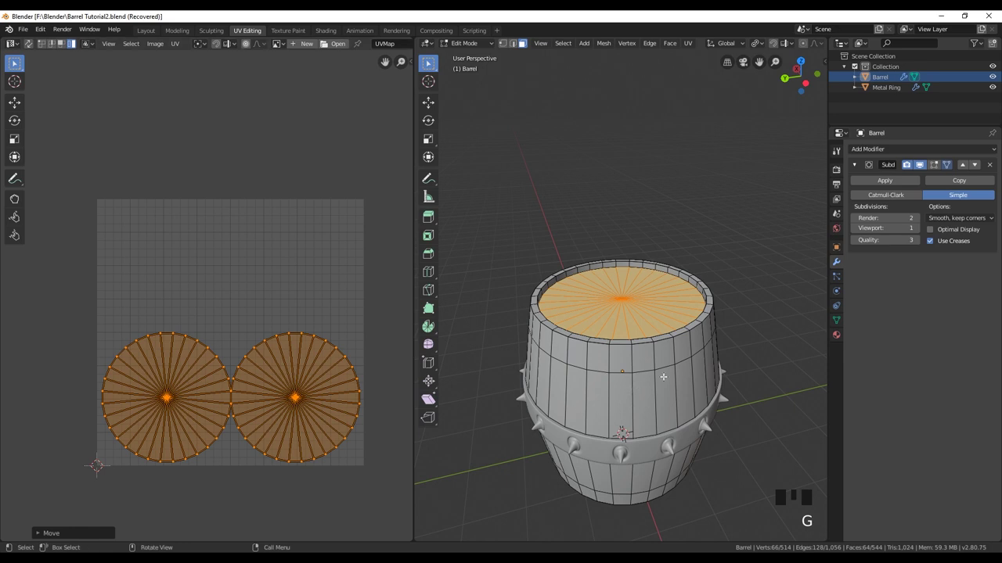
{"action": "key", "text": "a"}
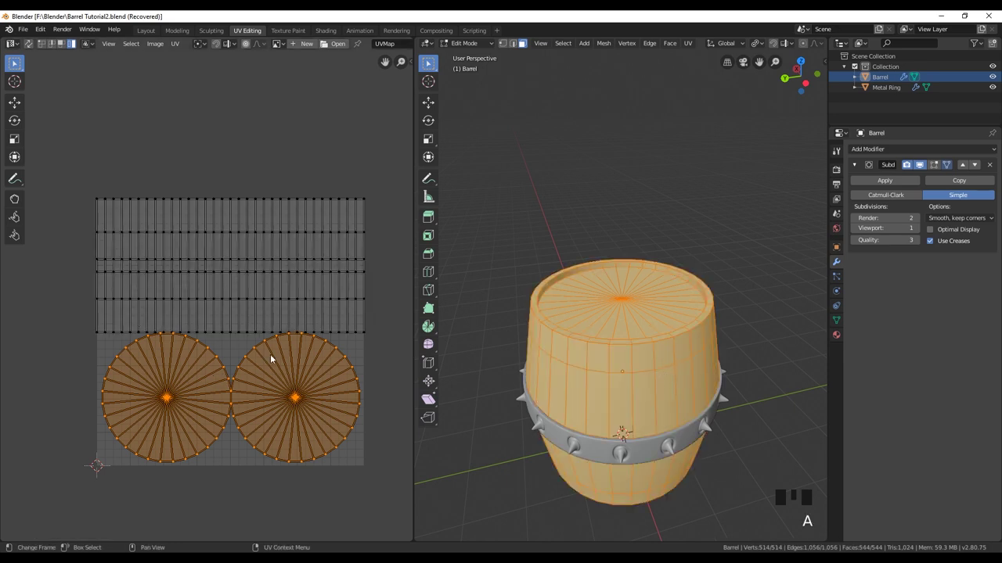
{"action": "key", "text": "s"}
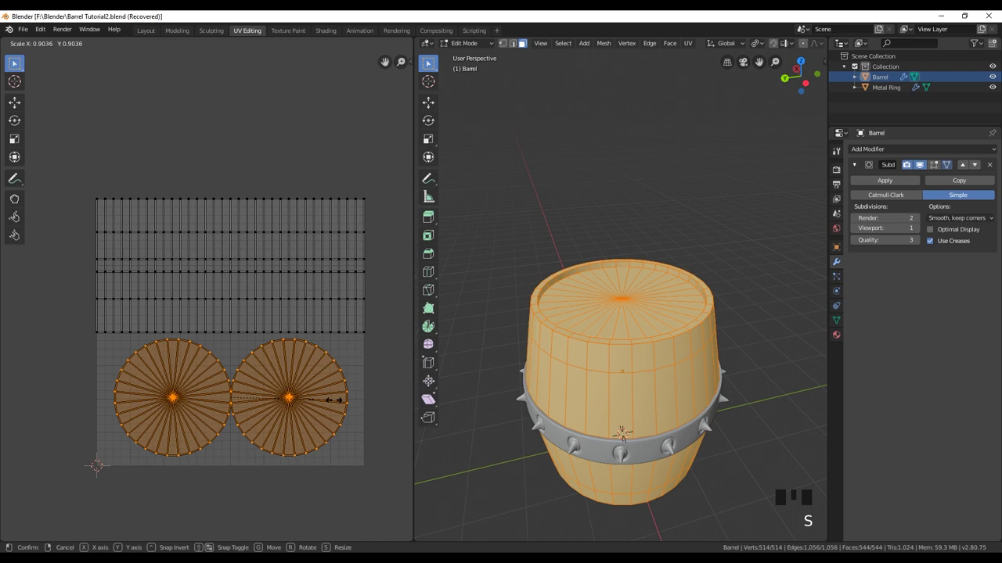
{"action": "key", "text": "g"}
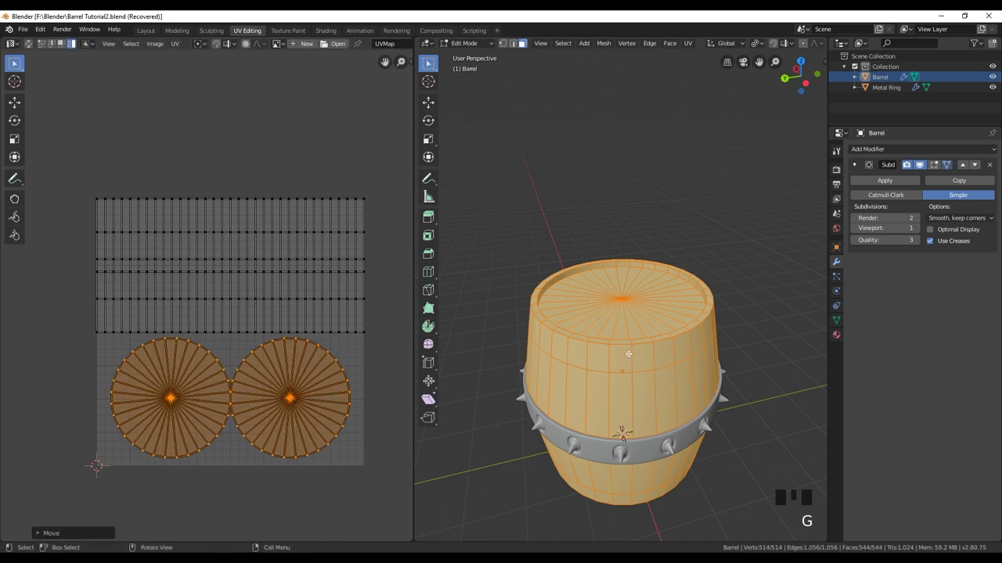
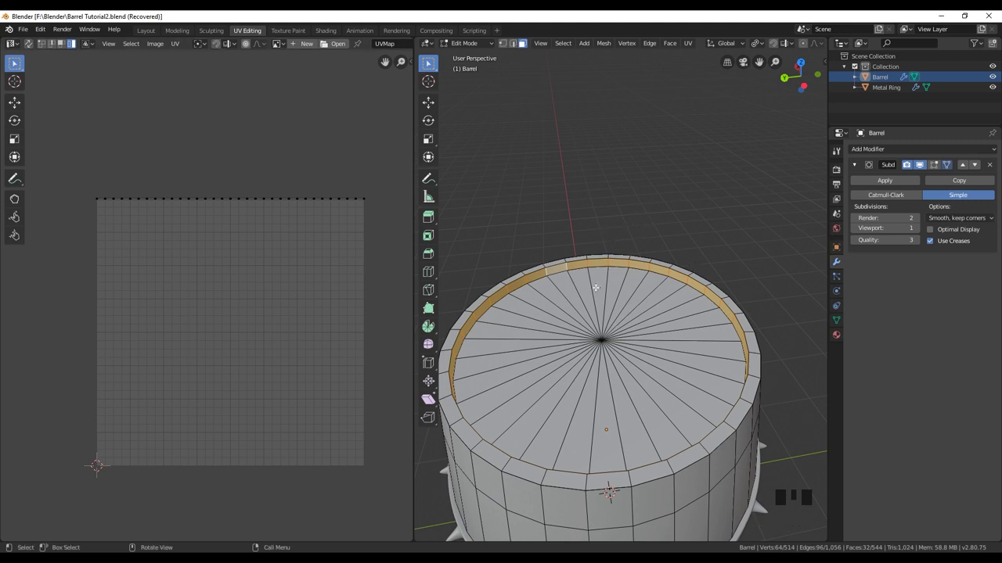
Select the barrel's rim strip in the UV layout and grab it.
{"action": "left_click", "coordinate": [517, 45]}
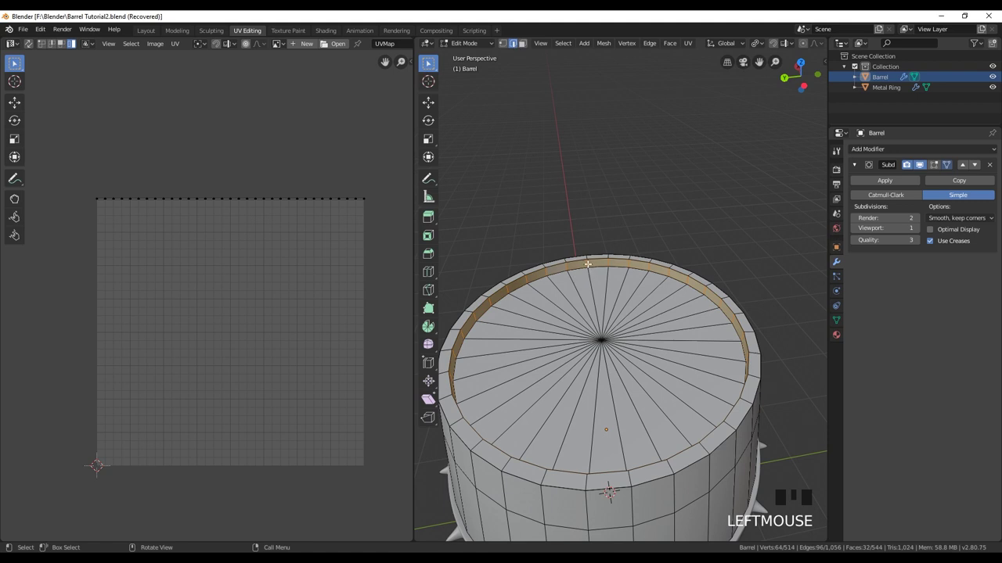
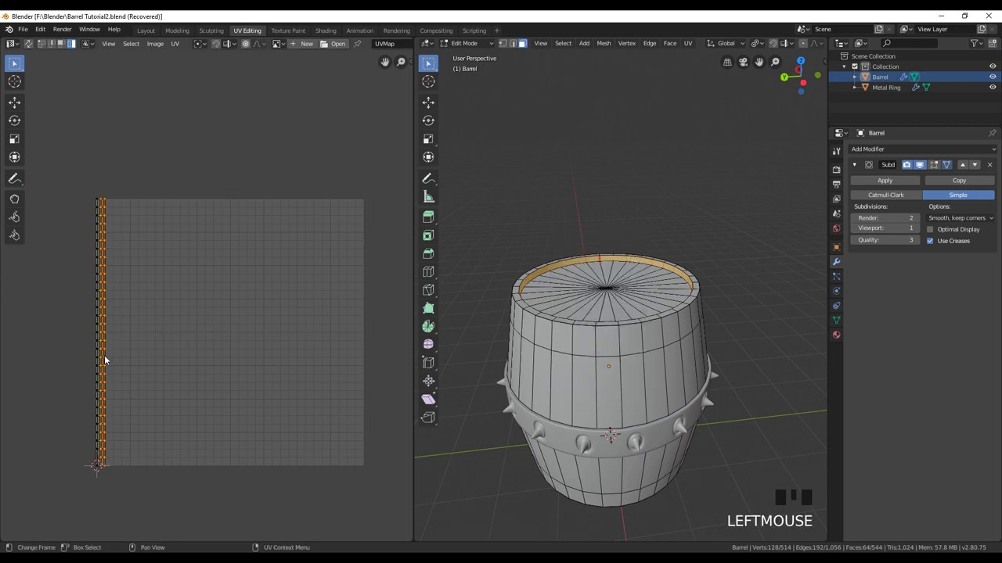
{"action": "key", "text": "g"}
{"action": "scroll", "scroll_direction": "up", "scroll_amount": 3}
{"action": "left_click_drag", "start_coordinate": [98, 332], "coordinate": [140, 325]}
{"action": "key", "text": "g"}
{"action": "scroll", "scroll_direction": "down", "scroll_amount": 3}
{"action": "left_click", "coordinate": [104, 325]}
Rotate the rim strip horizontal and place it between the stave strips and lid circles.
{"action": "key", "text": "r"}
{"action": "key", "text": "g"}
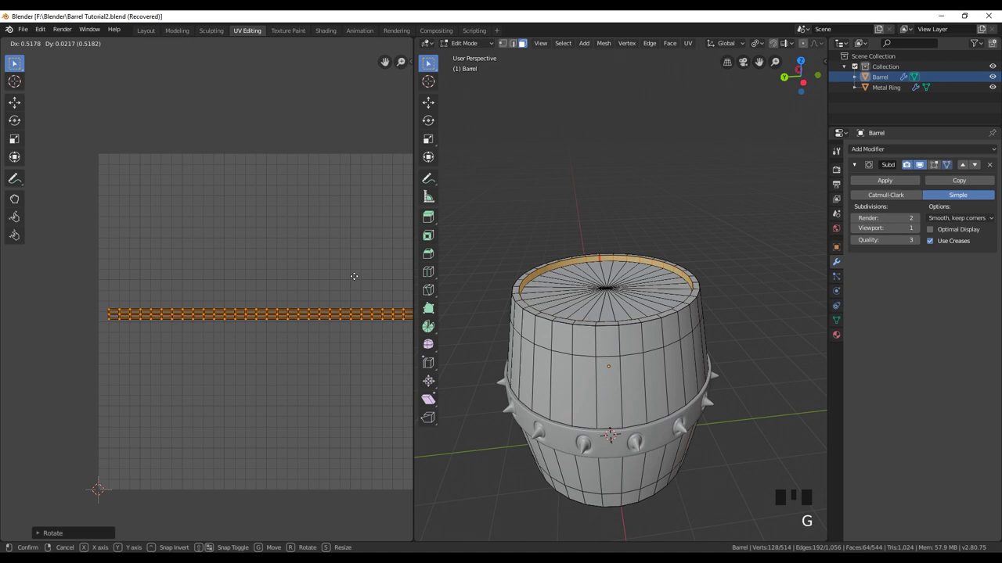
{"action": "scroll", "scroll_direction": "down", "scroll_amount": 3}
{"action": "key", "text": "g"}
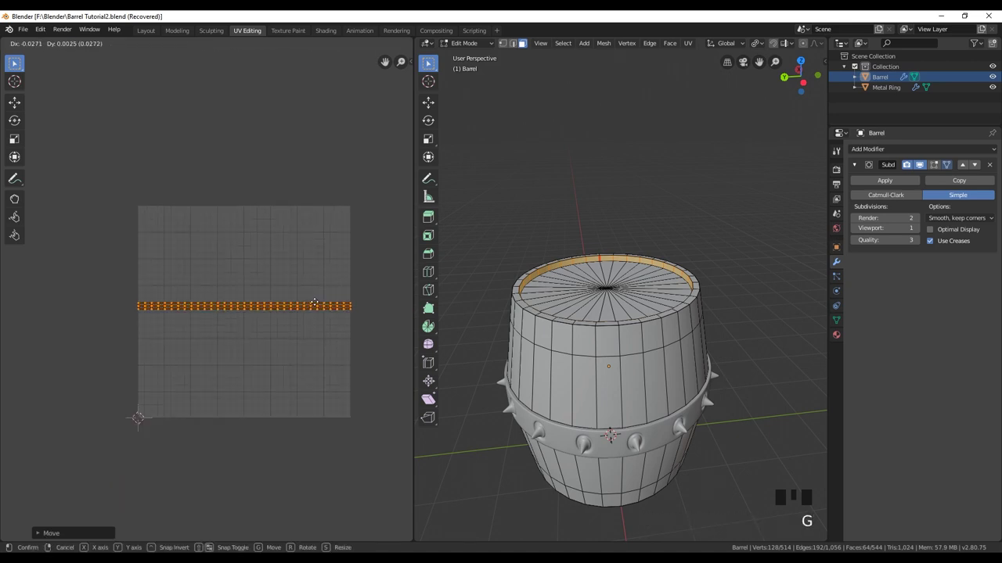
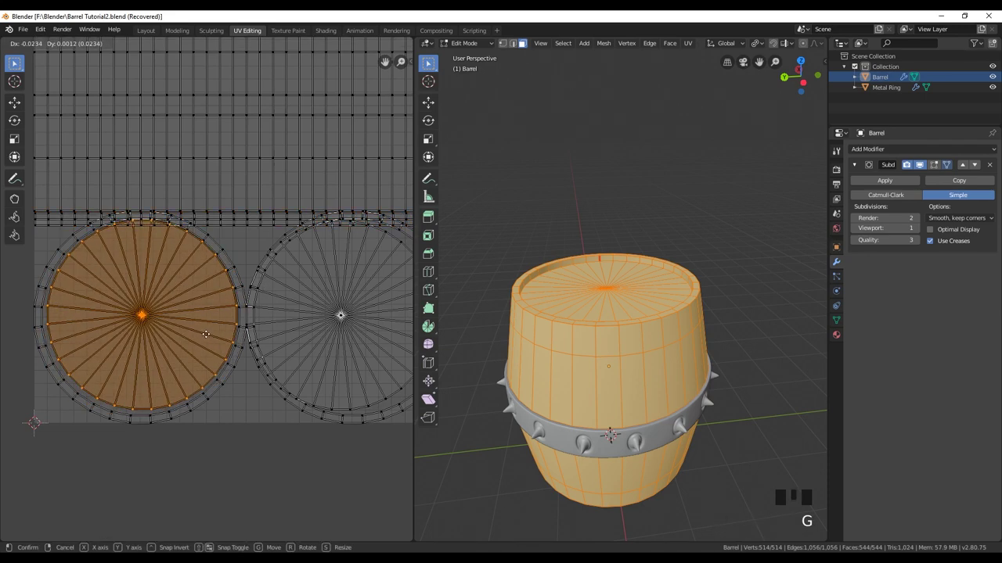
Scale and move the two lid UV circles so they sit apart from each other.
{"action": "left_click", "coordinate": [242, 299]}
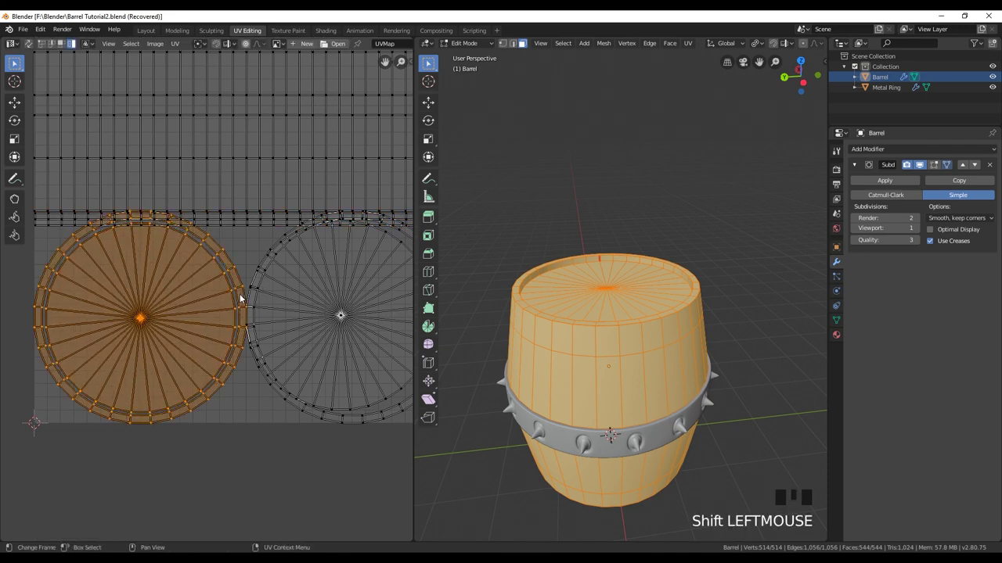
{"action": "key", "text": "s"}
{"action": "key", "text": "g"}
{"action": "key", "text": "s"}
{"action": "middle_click", "coordinate": [270, 299]}
{"action": "double_click", "coordinate": [307, 317]}
{"action": "key", "text": "g"}
{"action": "key", "text": "g"}
{"action": "scroll", "scroll_direction": "down", "scroll_amount": 3}
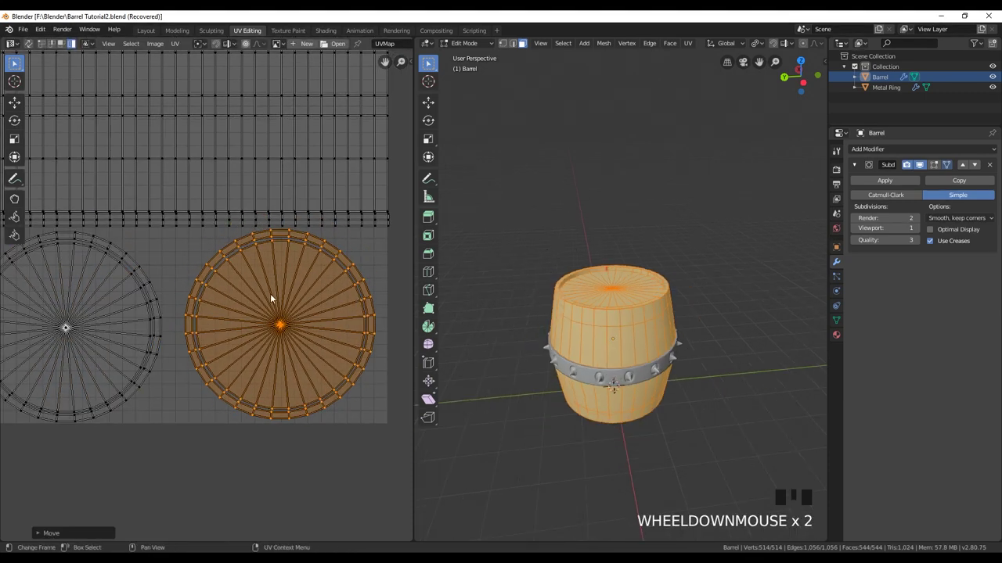
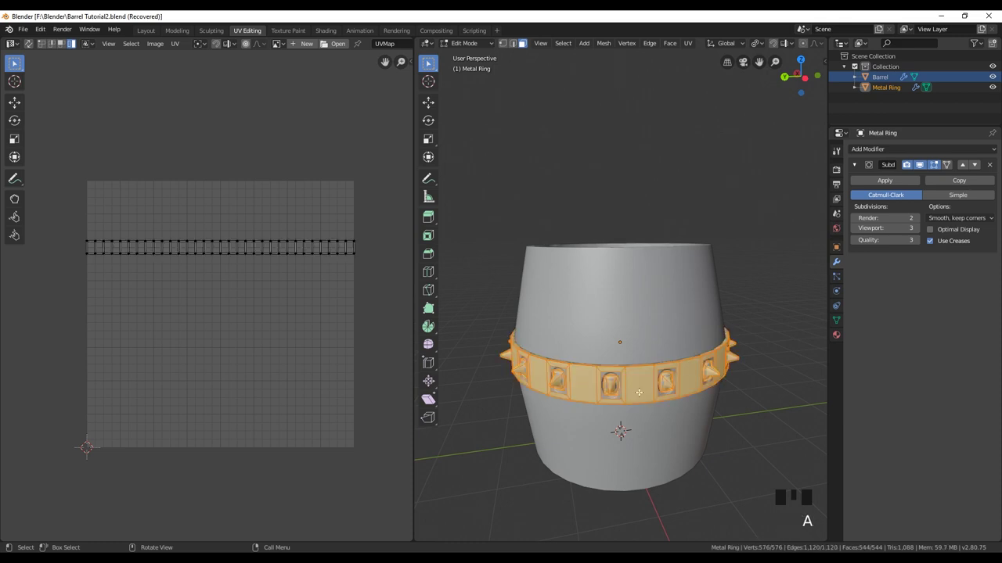
Unwrap the Metal Ring mesh into a circular layout and switch to the Shading workspace.
{"action": "key", "text": "u"}
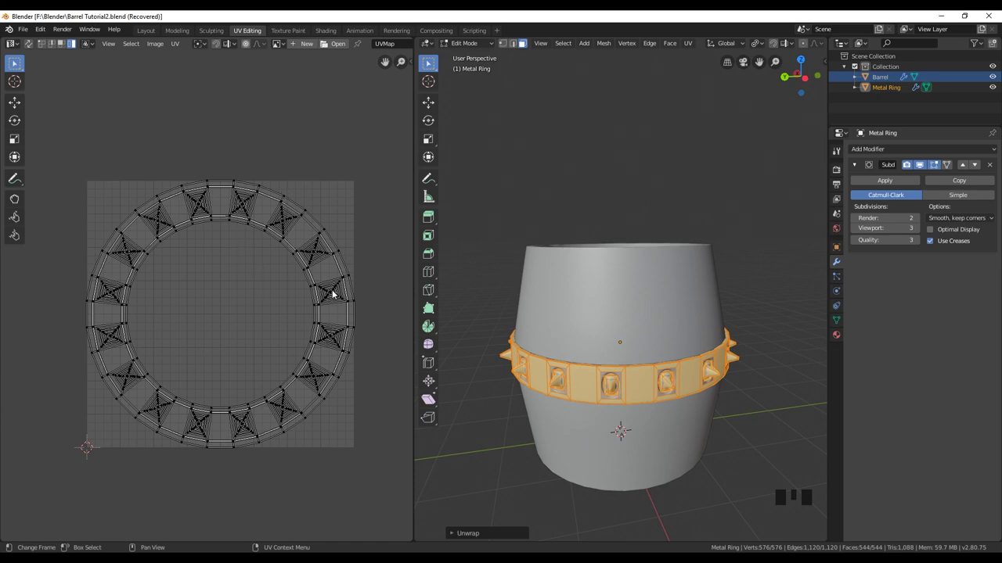
{"action": "left_click", "coordinate": [361, 272]}
Create a new barrel material with the wood-texture2.jpg image feeding its Base Color.
{"action": "left_click_drag", "start_coordinate": [567, 418], "coordinate": [491, 202]}
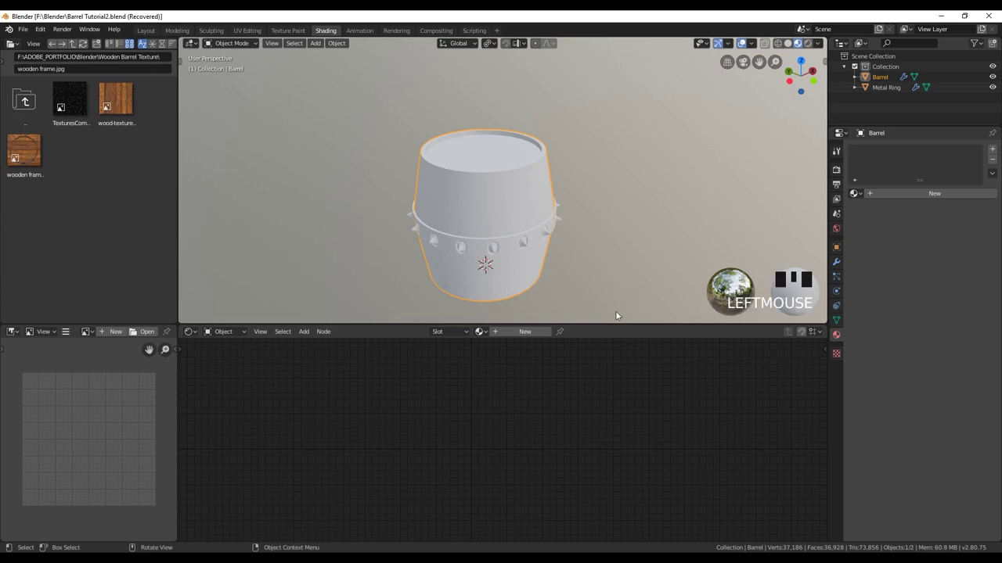
{"action": "left_click", "coordinate": [553, 355]}
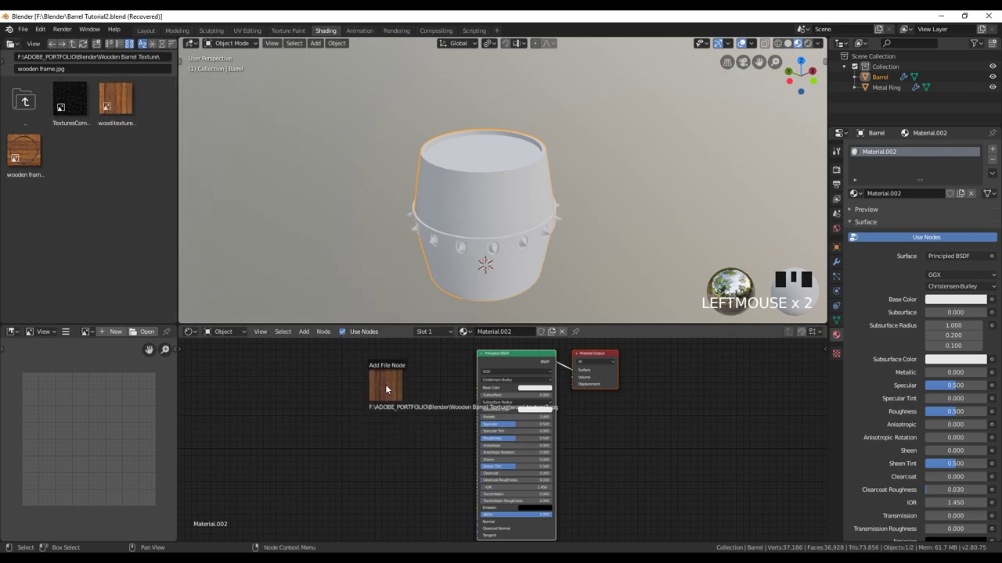
{"action": "left_click", "coordinate": [391, 390]}
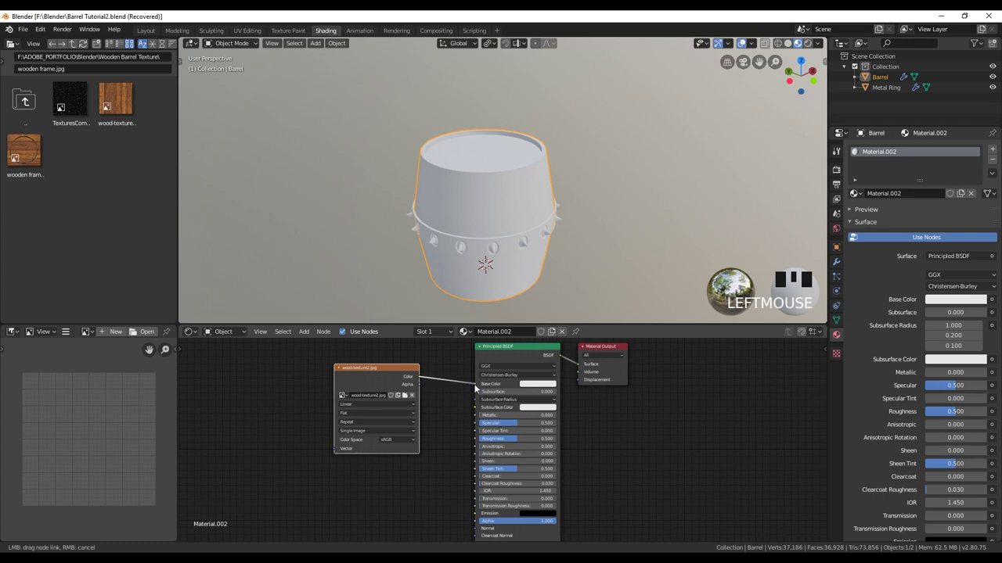
{"action": "left_click_drag", "start_coordinate": [520, 244], "coordinate": [455, 229]}
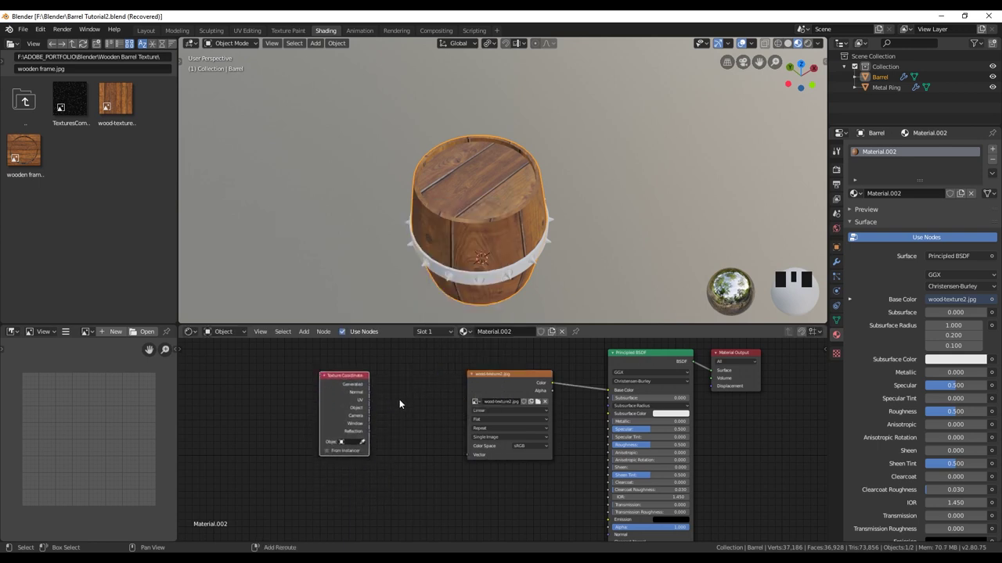
Route object coordinates through a Mapping node into the wood image with X scale -2.8.
{"action": "key", "text": "shift+a"}
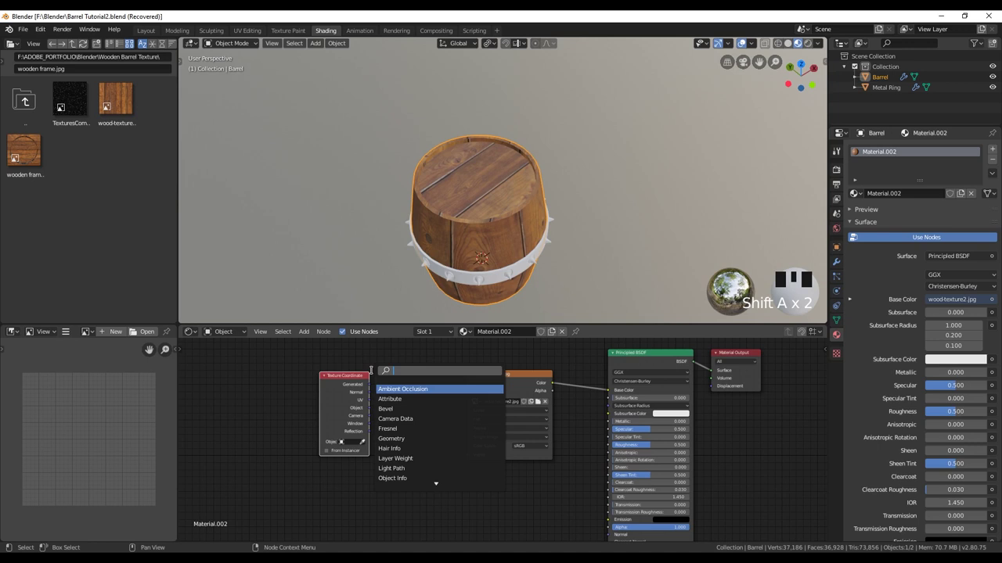
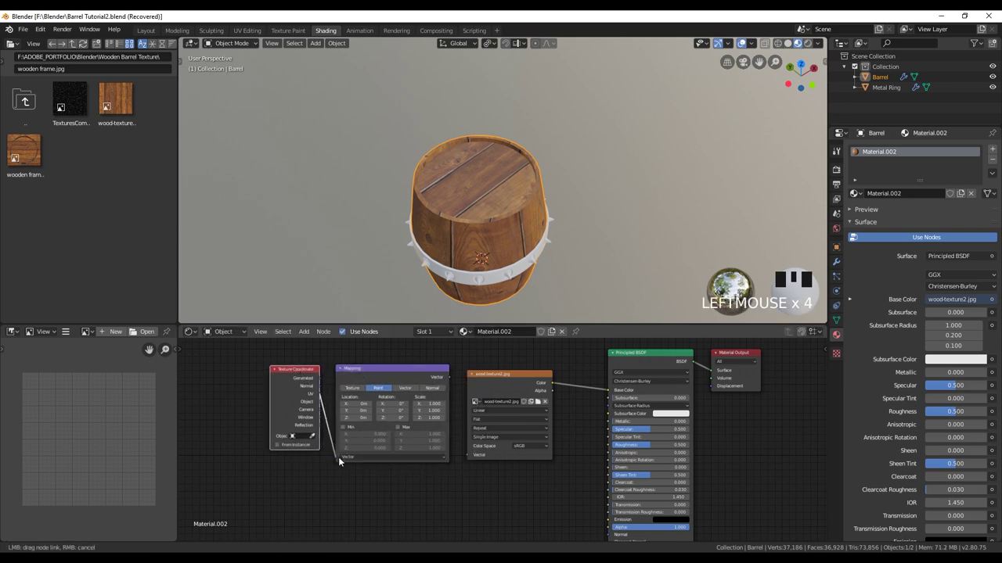
{"action": "left_click", "coordinate": [356, 459]}
{"action": "left_click_drag", "start_coordinate": [448, 384], "coordinate": [468, 458]}
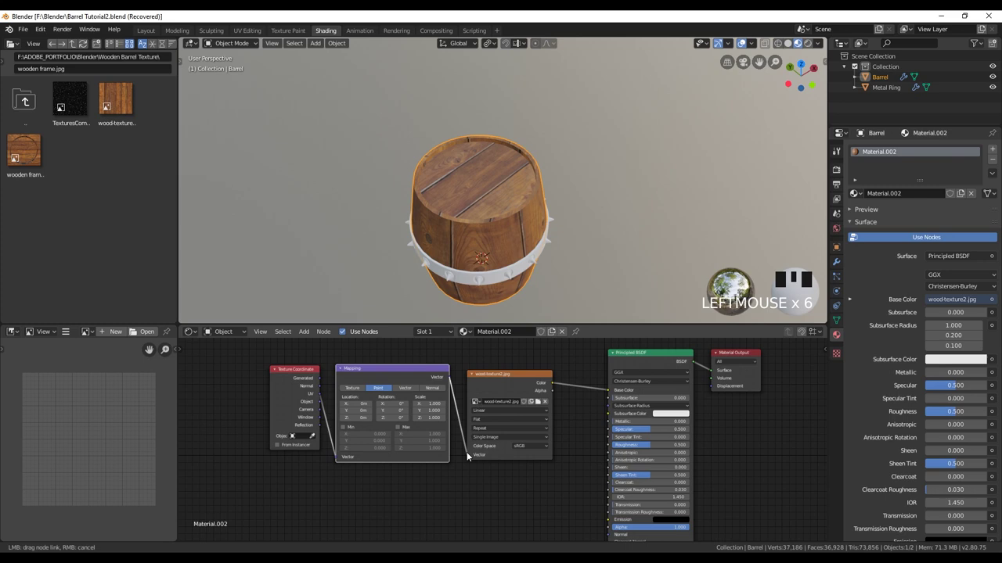
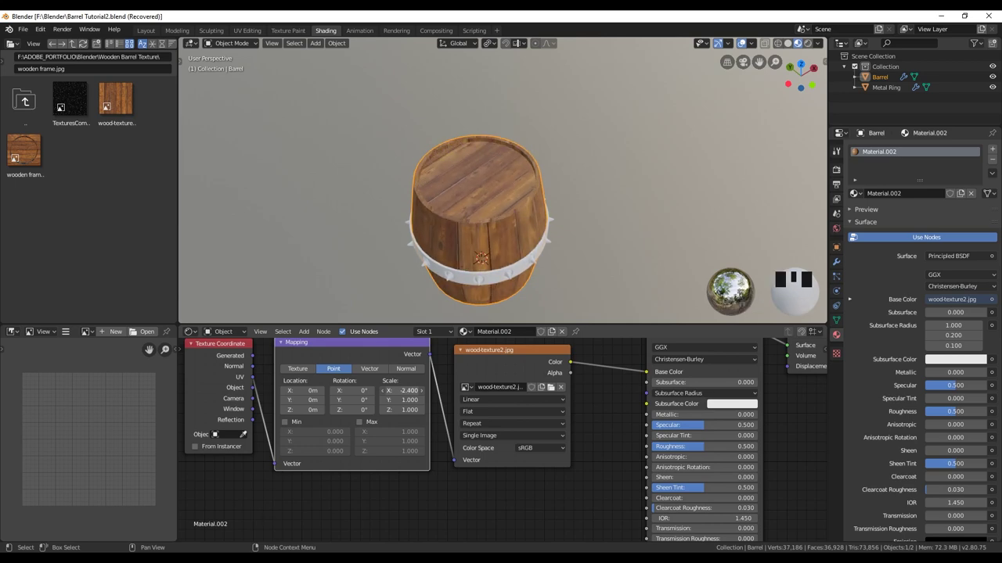
{"action": "left_click_drag", "start_coordinate": [496, 264], "coordinate": [913, 196]}
Name the material Wood and add a second material slot to the barrel.
{"action": "key", "text": "o"}
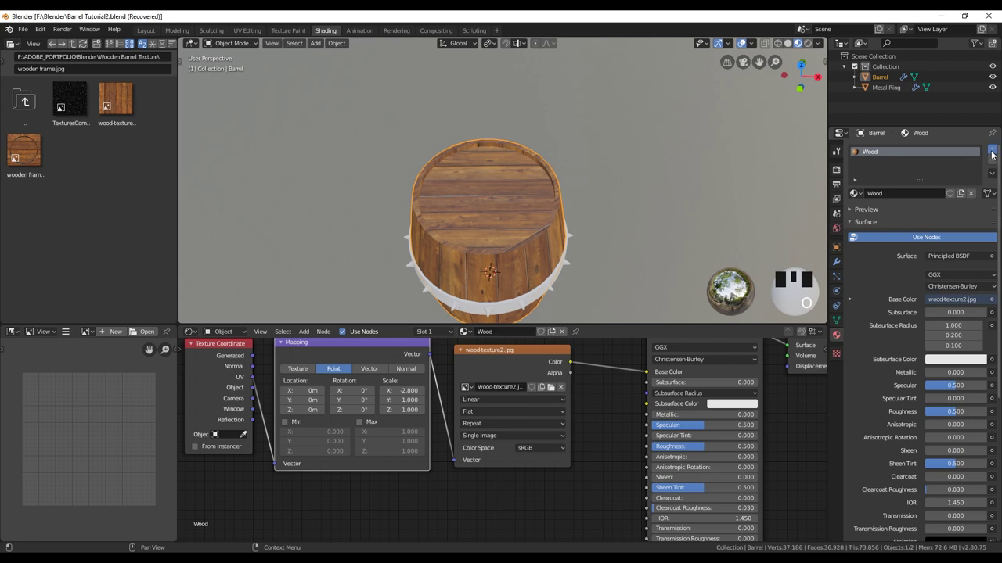
{"action": "left_click_drag", "start_coordinate": [997, 154], "coordinate": [572, 359]}
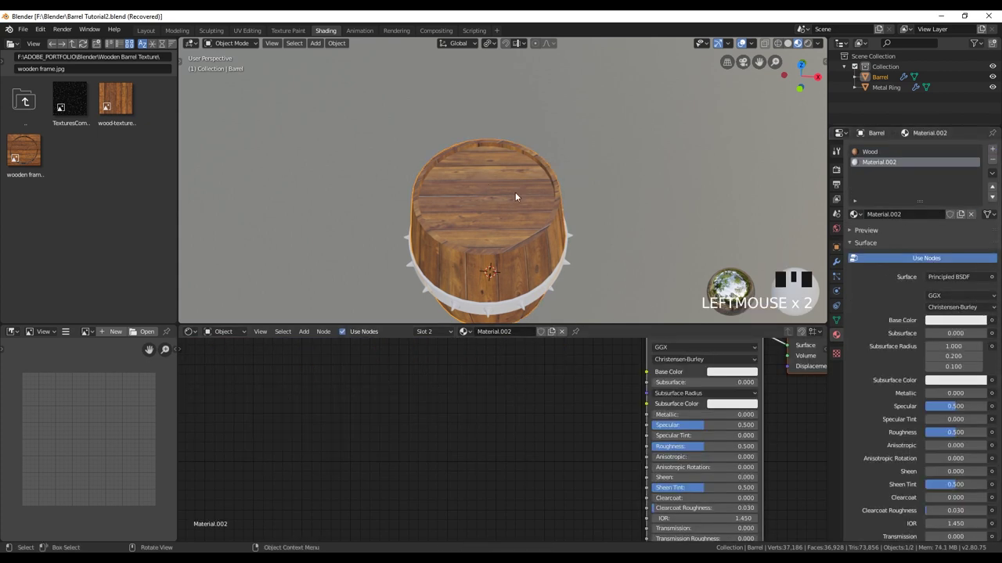
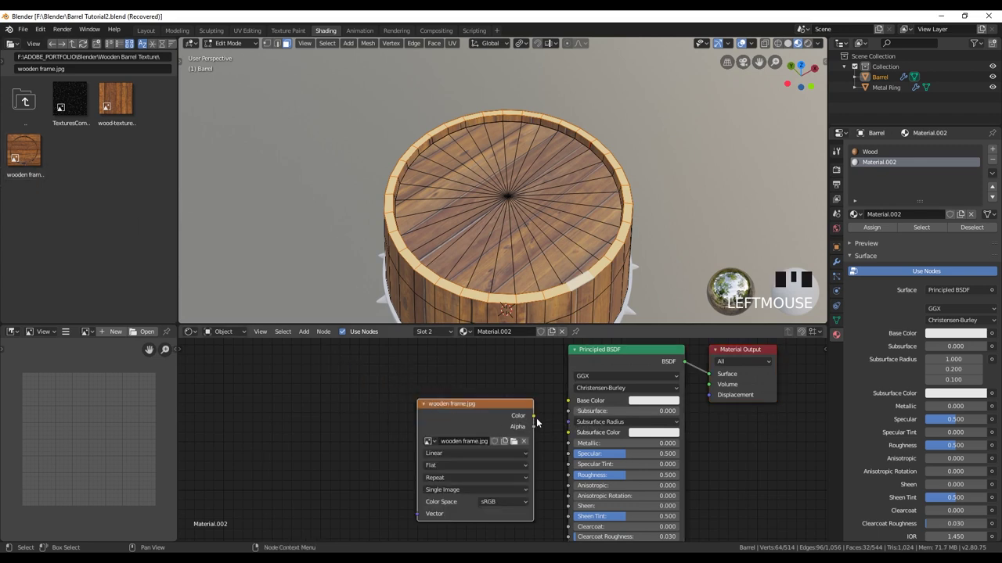
Assign the wooden frame material to the lids and align both lid UV circles over its ring pattern.
{"action": "double_click", "coordinate": [508, 410]}
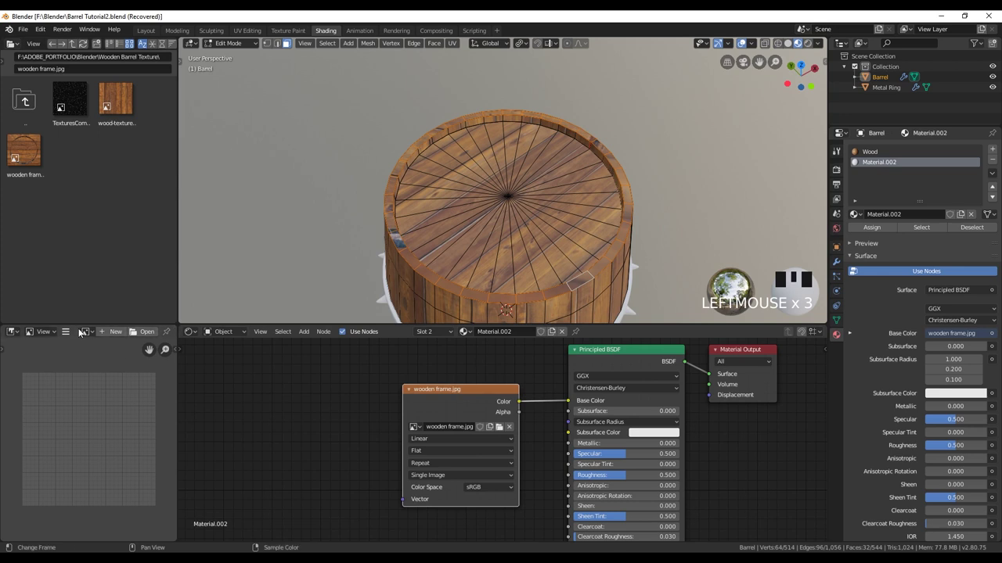
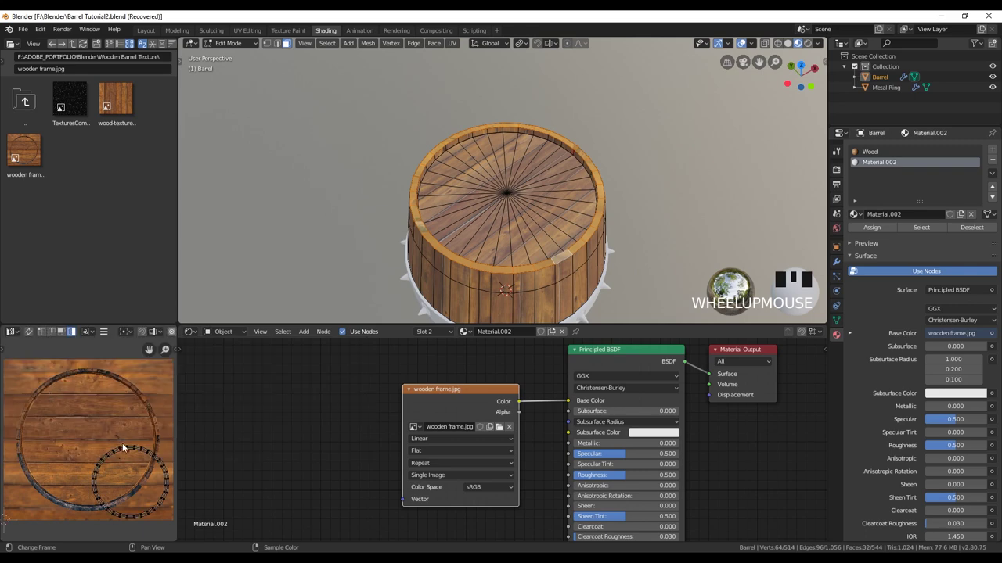
{"action": "left_click", "coordinate": [133, 446]}
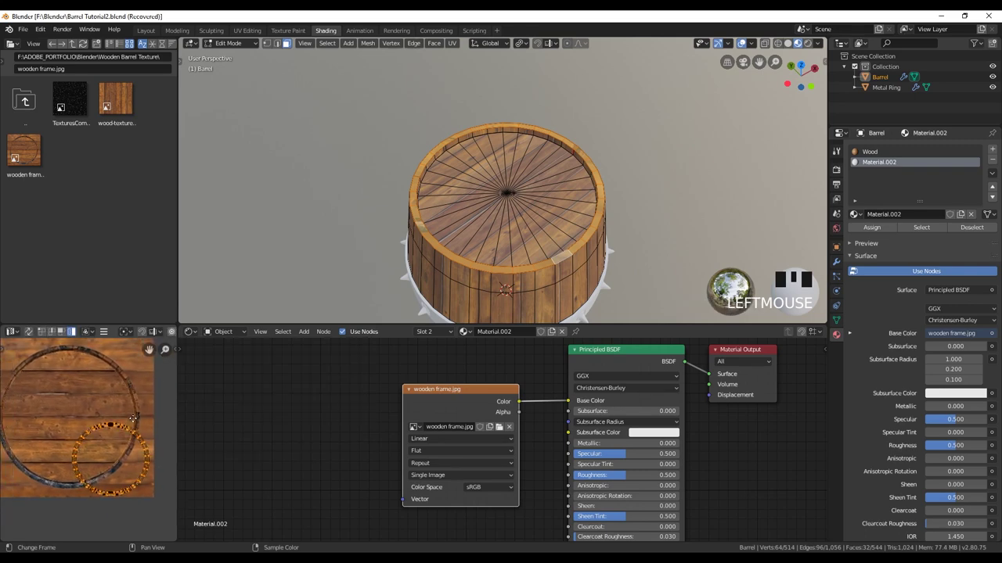
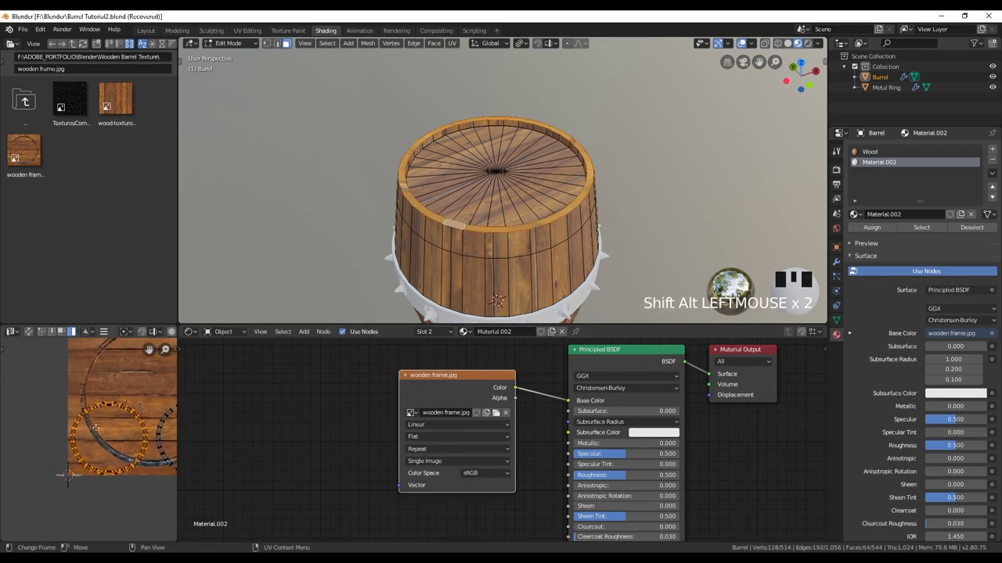
{"action": "left_click", "coordinate": [120, 429]}
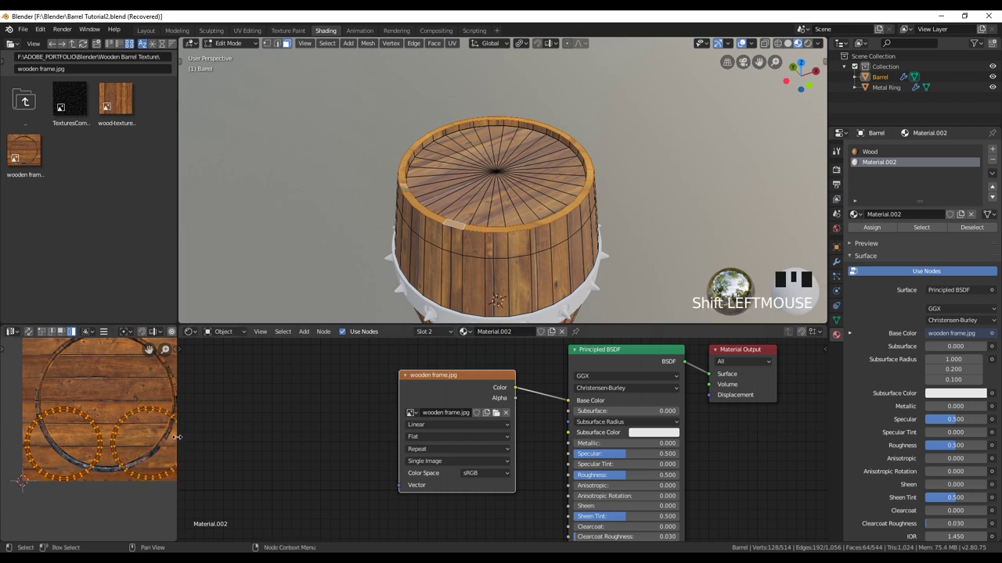
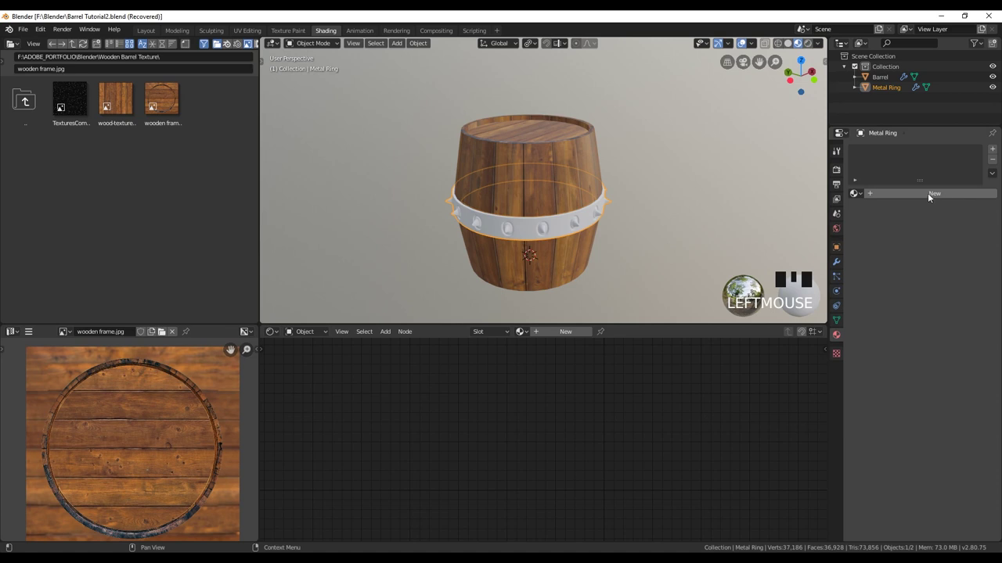
Give the Metal Ring a new high-metallic silver material, then return to the barrel's material.
{"action": "left_click", "coordinate": [928, 193]}
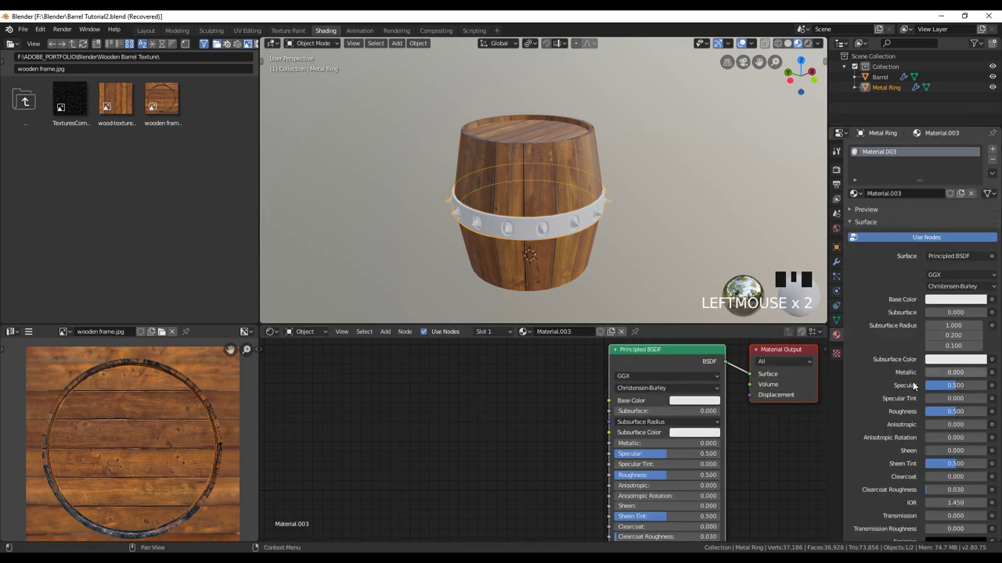
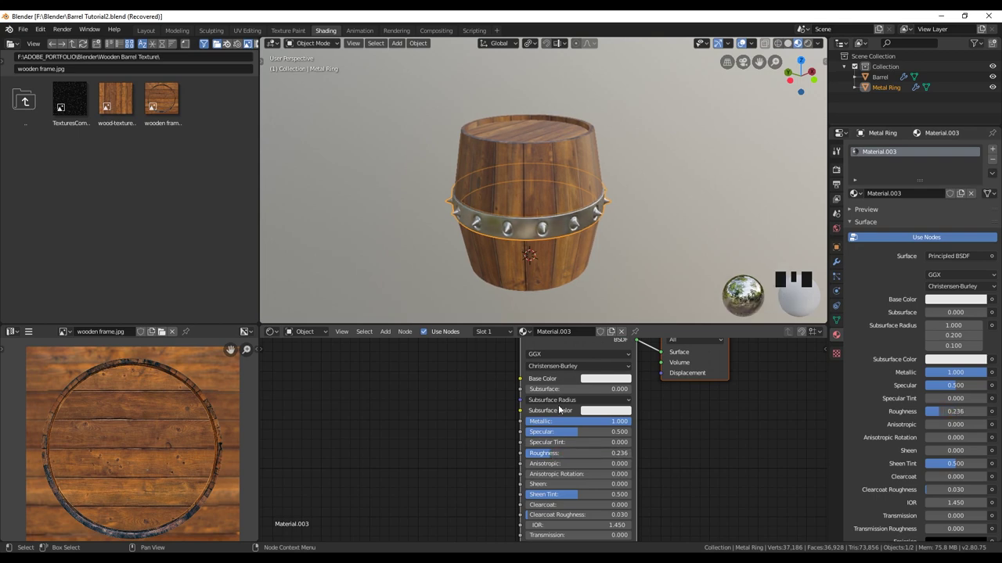
{"action": "left_click", "coordinate": [645, 207]}
{"action": "left_click_drag", "start_coordinate": [588, 290], "coordinate": [703, 189]}
{"action": "left_click", "coordinate": [790, 165]}
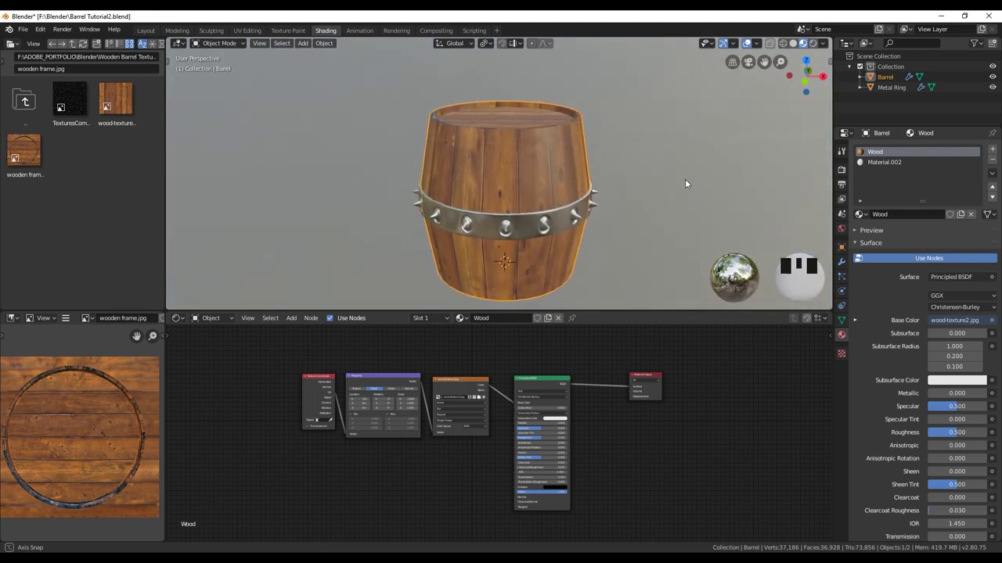
Insert a MixRGB node set to Multiply between the wood image and the Principled BSDF.
{"action": "left_click", "coordinate": [568, 204]}
{"action": "left_click_drag", "start_coordinate": [678, 207], "coordinate": [545, 173]}
{"action": "left_click", "coordinate": [546, 173]}
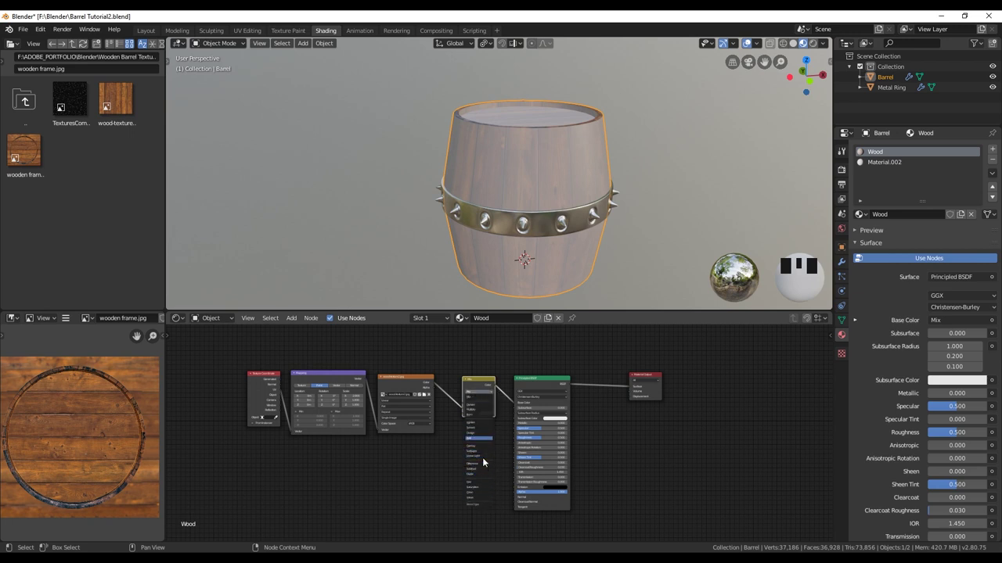
{"action": "left_click", "coordinate": [478, 412]}
{"action": "scroll", "scroll_direction": "up", "scroll_amount": 3}
{"action": "left_click_drag", "start_coordinate": [526, 437], "coordinate": [413, 393]}
{"action": "left_click", "coordinate": [412, 393]}
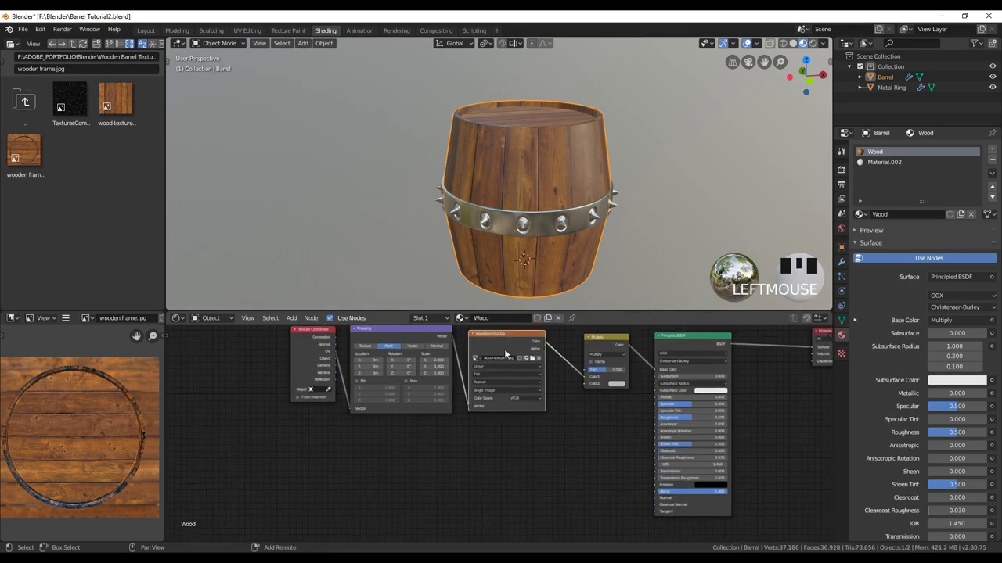
Duplicate the image node as a Non-Color DustOverlay texture and feed it into a ColorRamp.
{"action": "key", "text": "shift+d"}
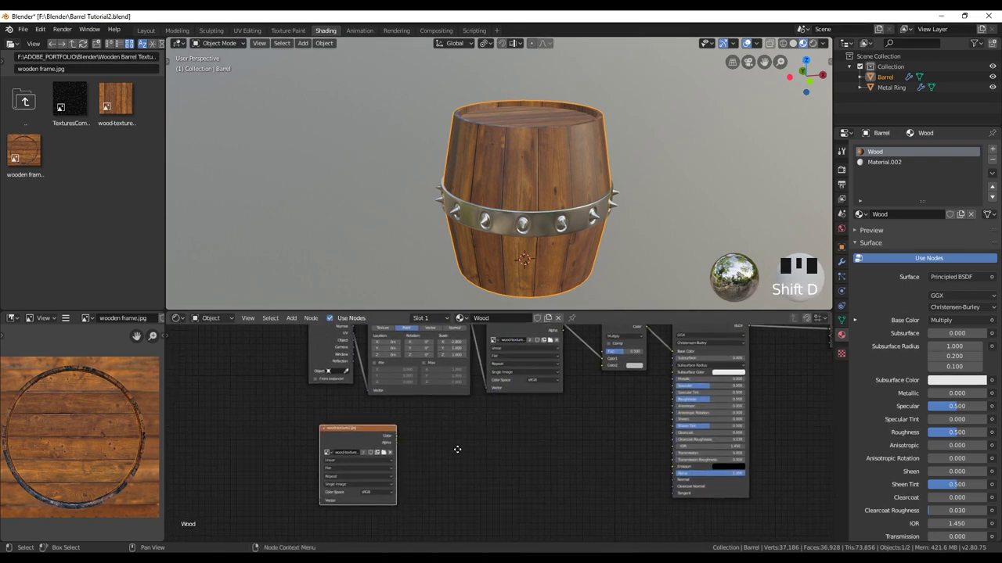
{"action": "left_click_drag", "start_coordinate": [368, 462], "coordinate": [380, 449]}
{"action": "left_click", "coordinate": [380, 450]}
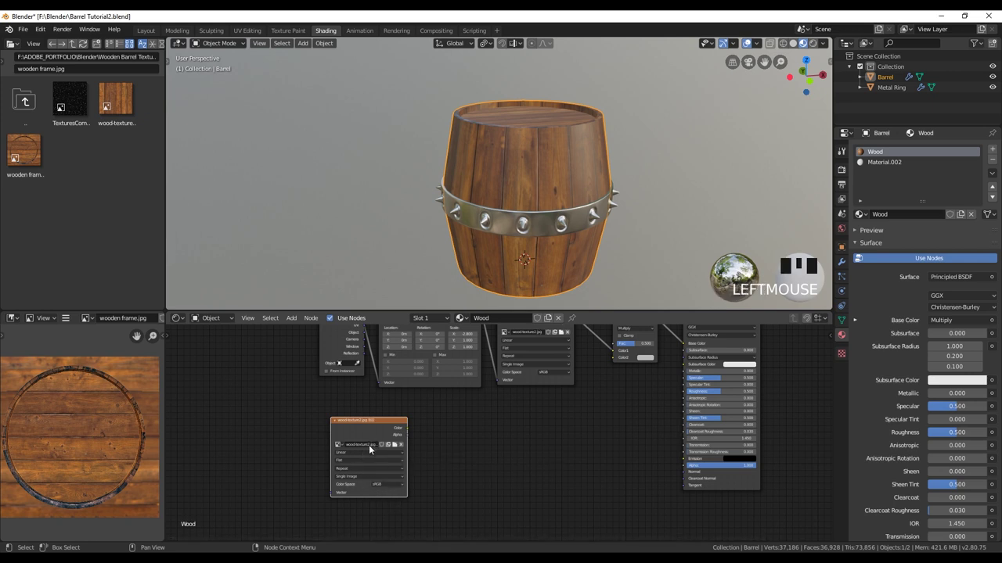
{"action": "left_click", "coordinate": [351, 490]}
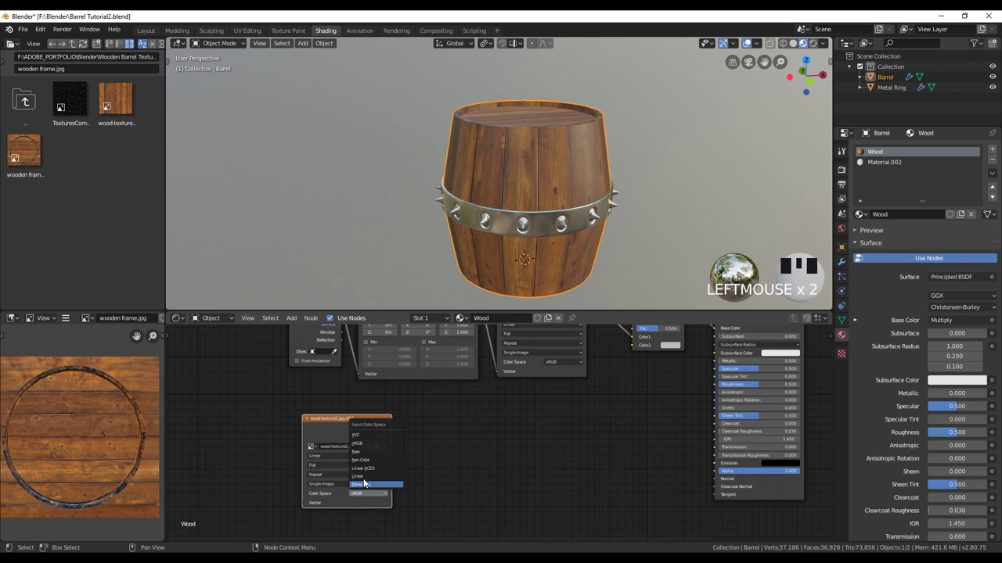
{"action": "left_click_drag", "start_coordinate": [378, 464], "coordinate": [373, 422]}
{"action": "left_click", "coordinate": [437, 489]}
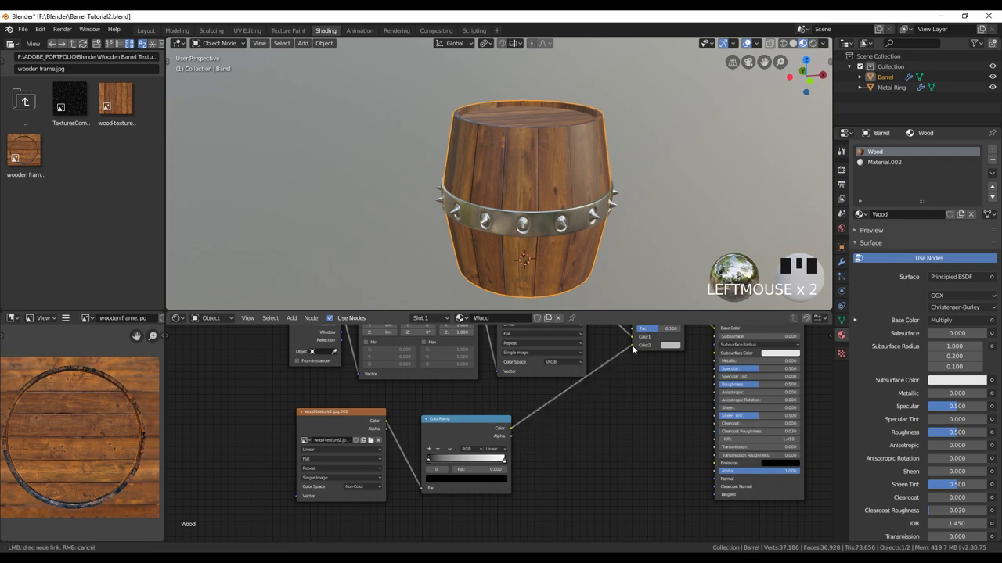
{"action": "middle_click", "coordinate": [662, 373]}
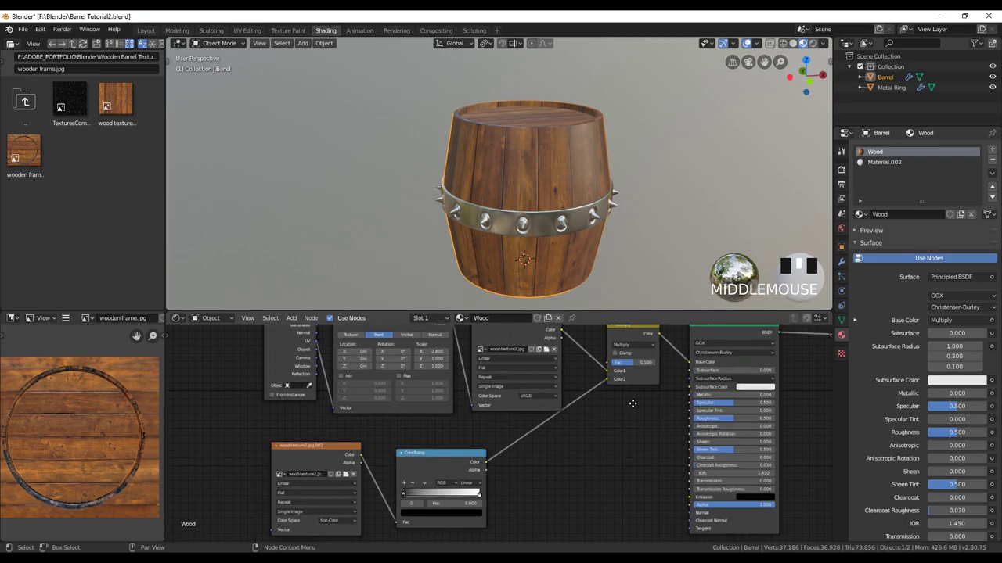
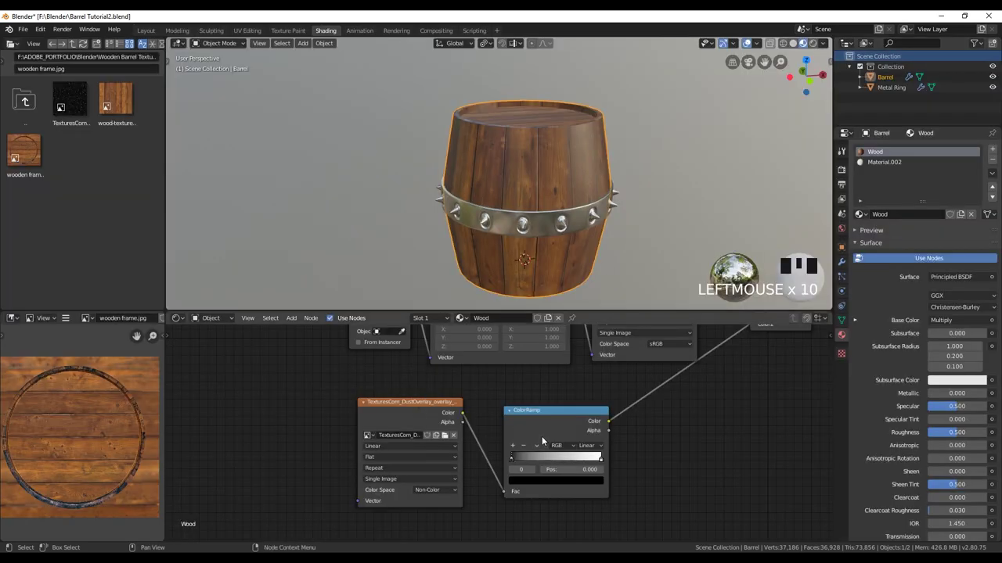
Connect the ColorRamp into the mix and pull its stops close together for strong contrast.
{"action": "left_click_drag", "start_coordinate": [516, 450], "coordinate": [572, 174]}
{"action": "scroll", "scroll_direction": "up", "scroll_amount": 3}
{"action": "left_click_drag", "start_coordinate": [582, 182], "coordinate": [454, 451]}
{"action": "left_click_drag", "start_coordinate": [454, 451], "coordinate": [431, 451]}
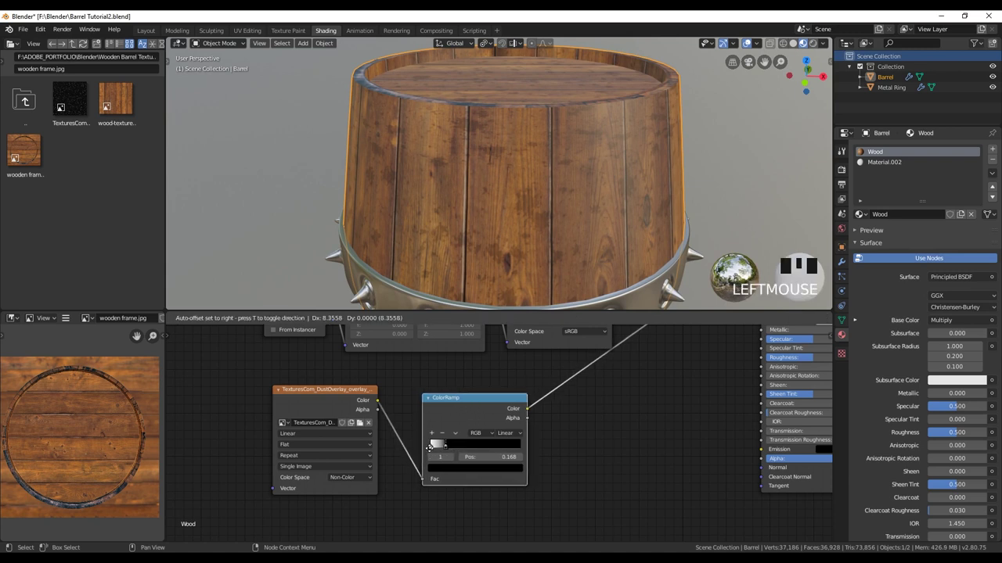
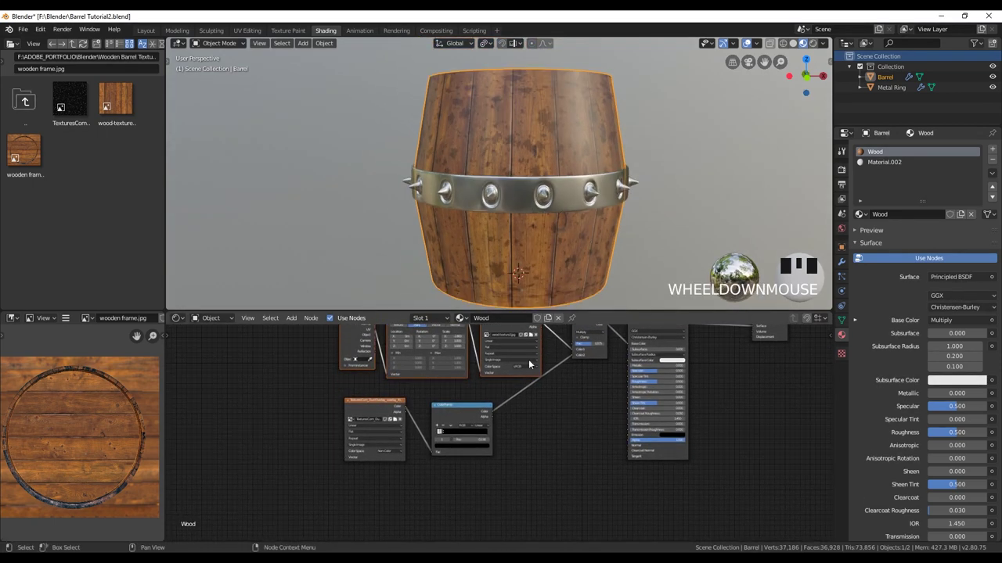
Duplicate the wood coordinate-mapping-image chain into a ColorRamp driving Roughness, and sharpen its stops for patchy shine.
{"action": "key", "text": "shift+d"}
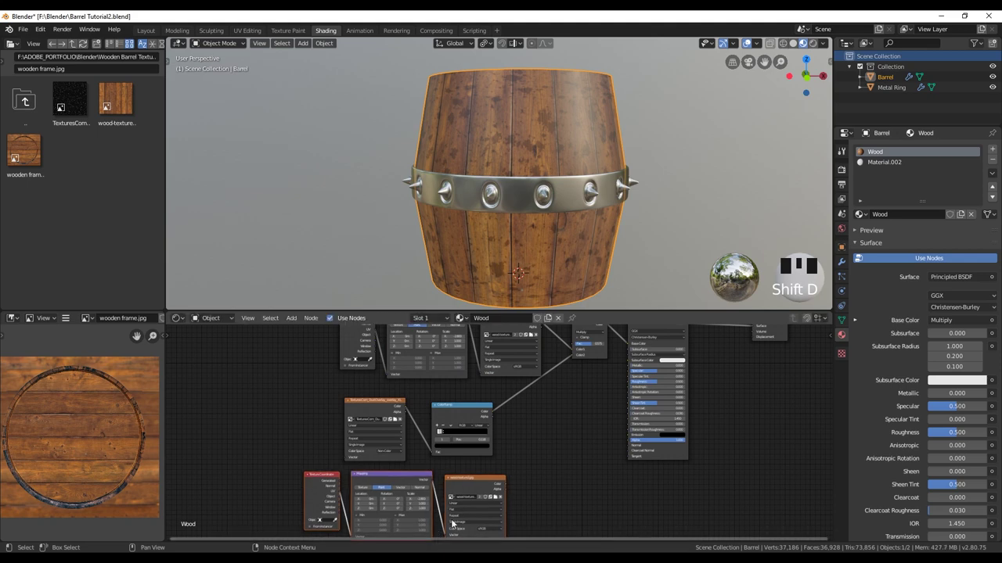
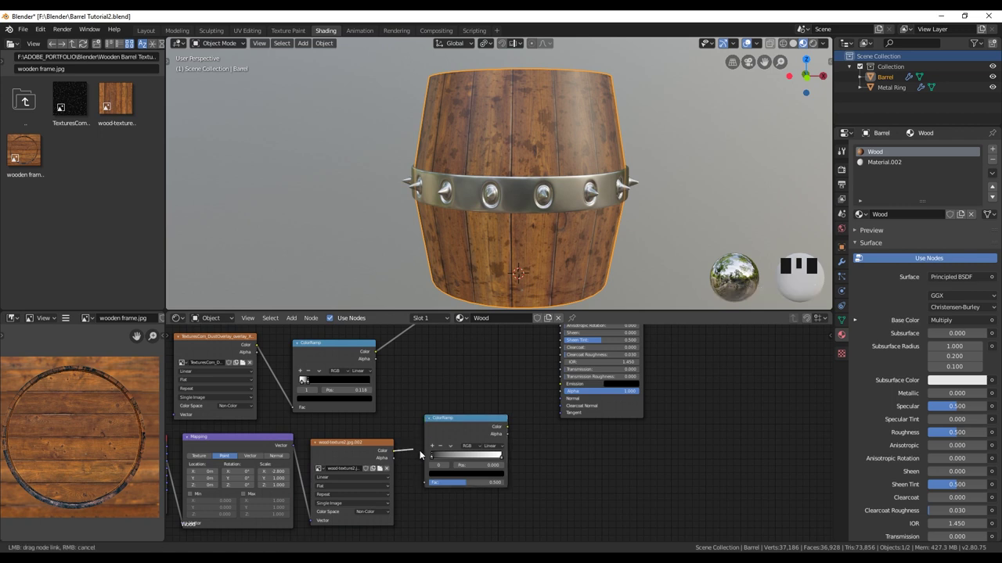
{"action": "left_click", "coordinate": [501, 422]}
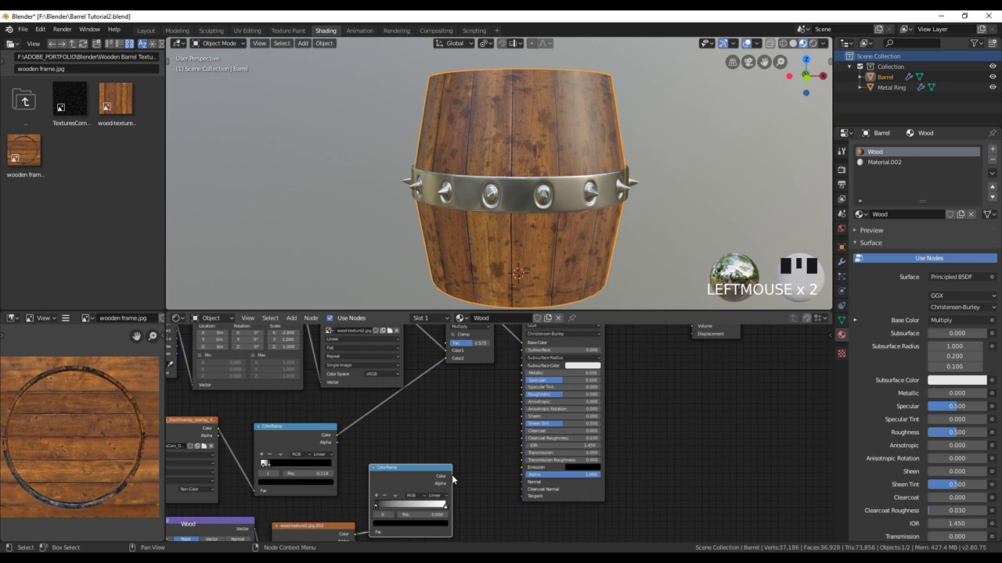
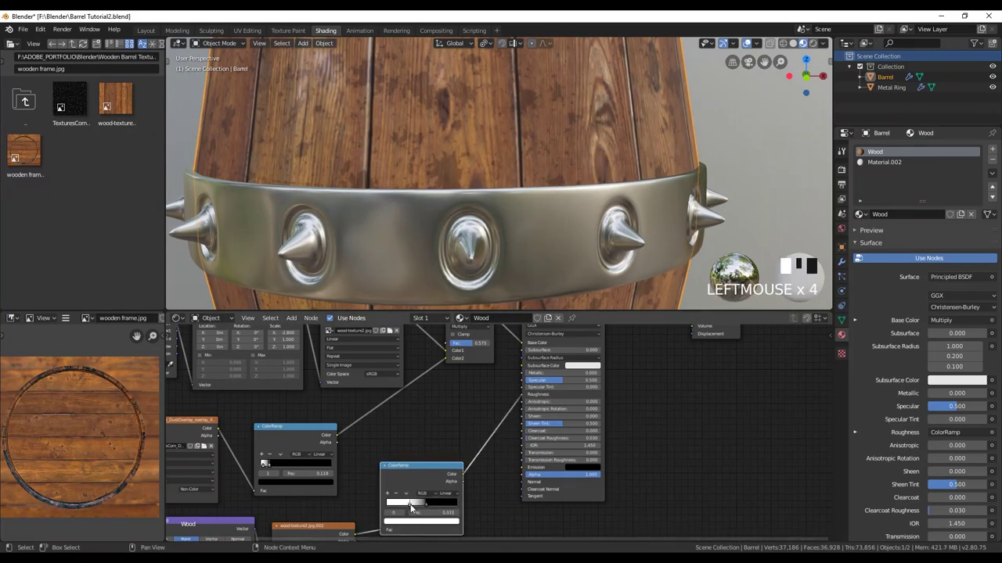
{"action": "left_click_drag", "start_coordinate": [658, 155], "coordinate": [428, 505]}
{"action": "left_click_drag", "start_coordinate": [427, 505], "coordinate": [561, 222]}
{"action": "scroll", "scroll_direction": "down", "scroll_amount": 3}
{"action": "scroll", "scroll_direction": "up", "scroll_amount": 3}
{"action": "left_click_drag", "start_coordinate": [545, 215], "coordinate": [537, 354]}
Duplicate the wood texture chain twice, place the copies lower, and add Math nodes to combine the masks.
{"action": "key", "text": "shift+d"}
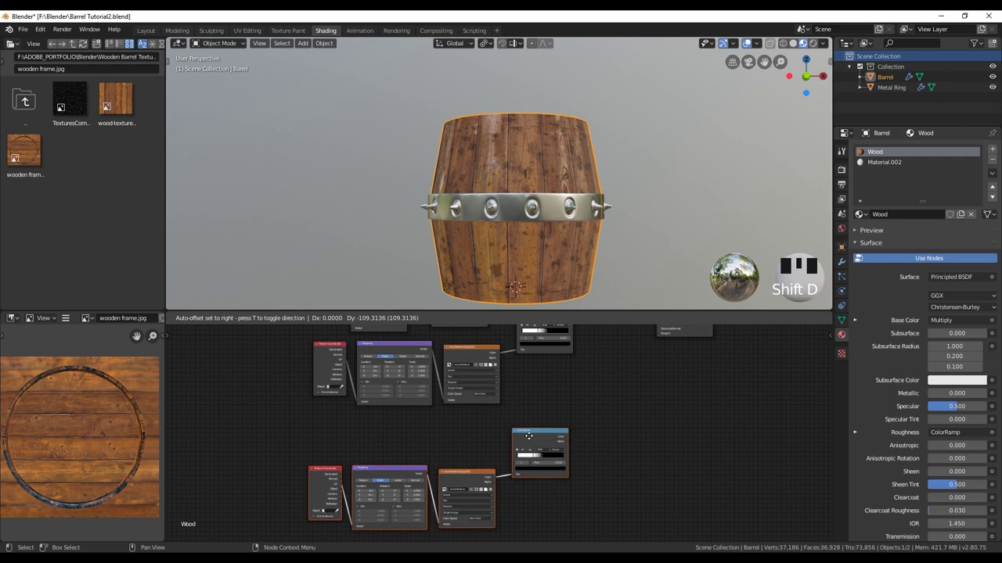
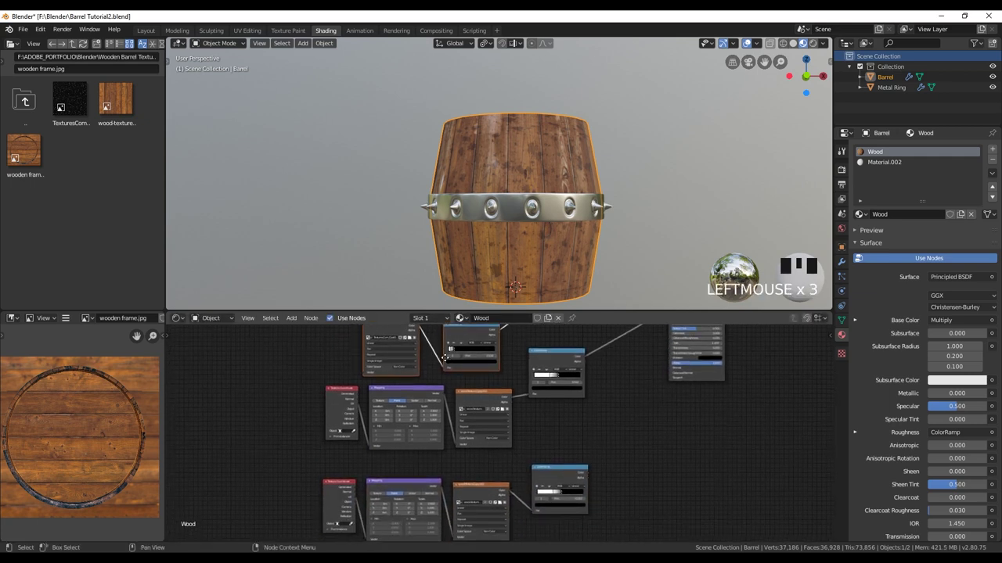
{"action": "key", "text": "shift+d"}
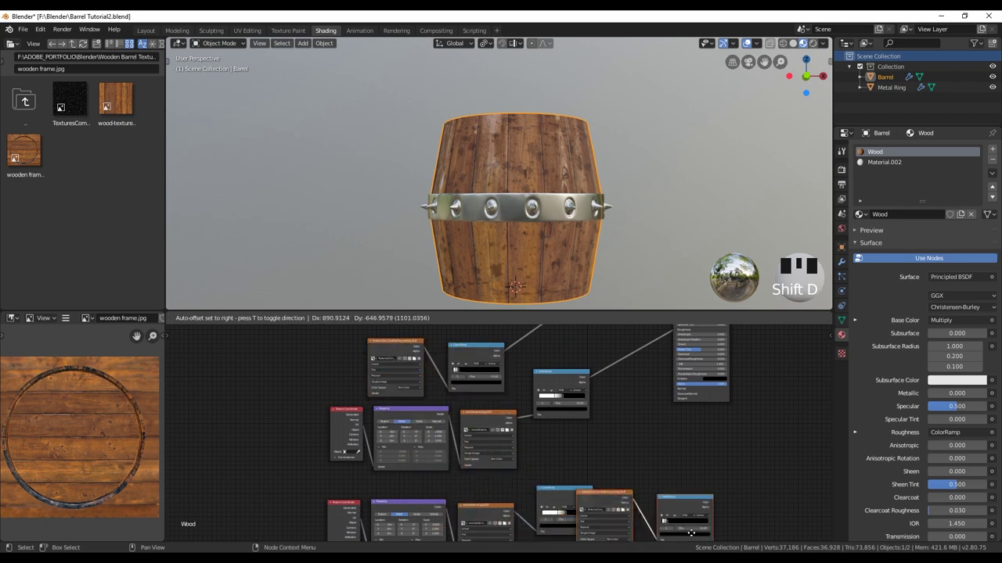
{"action": "left_click_drag", "start_coordinate": [691, 351], "coordinate": [515, 454]}
{"action": "key", "text": "shift+d"}
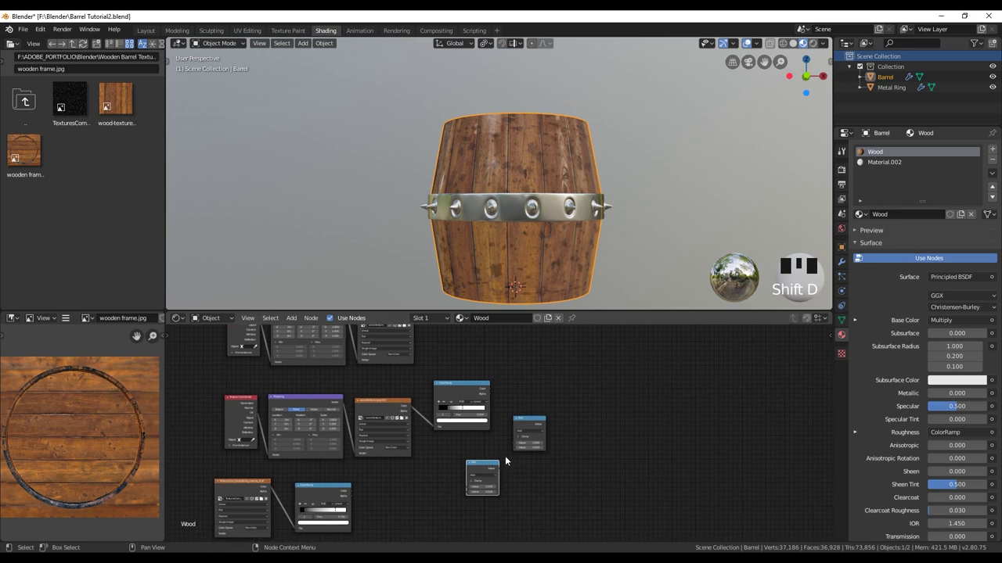
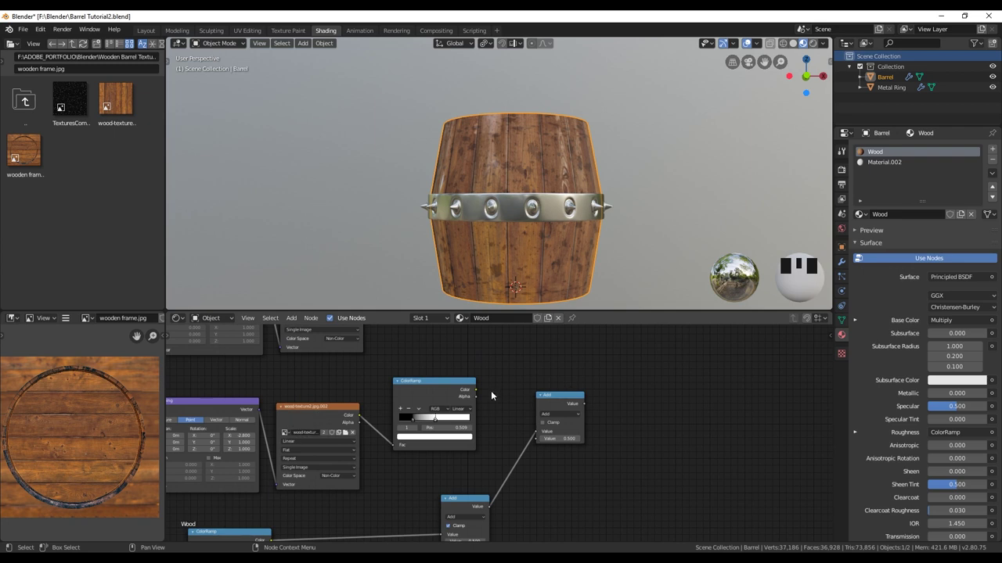
Multiply the two ramp masks in the Math node and feed the result into a new Bump node's Height.
{"action": "left_click", "coordinate": [479, 390]}
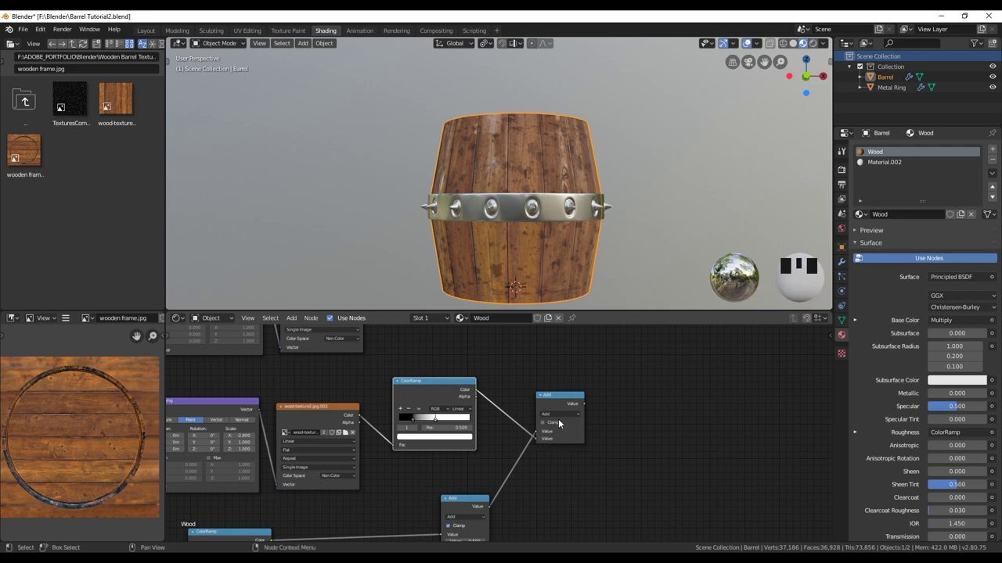
{"action": "left_click", "coordinate": [533, 394]}
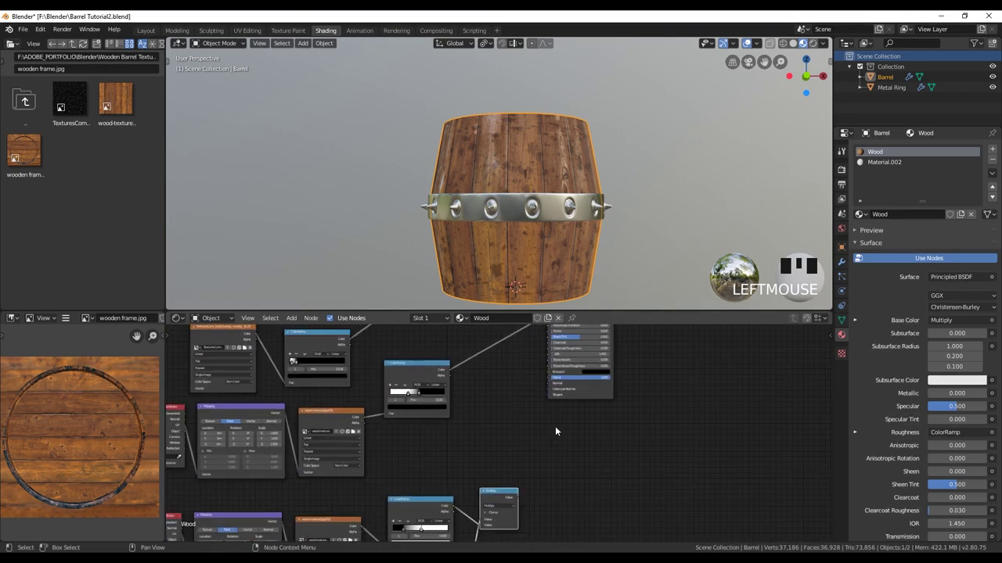
{"action": "left_click", "coordinate": [553, 380]}
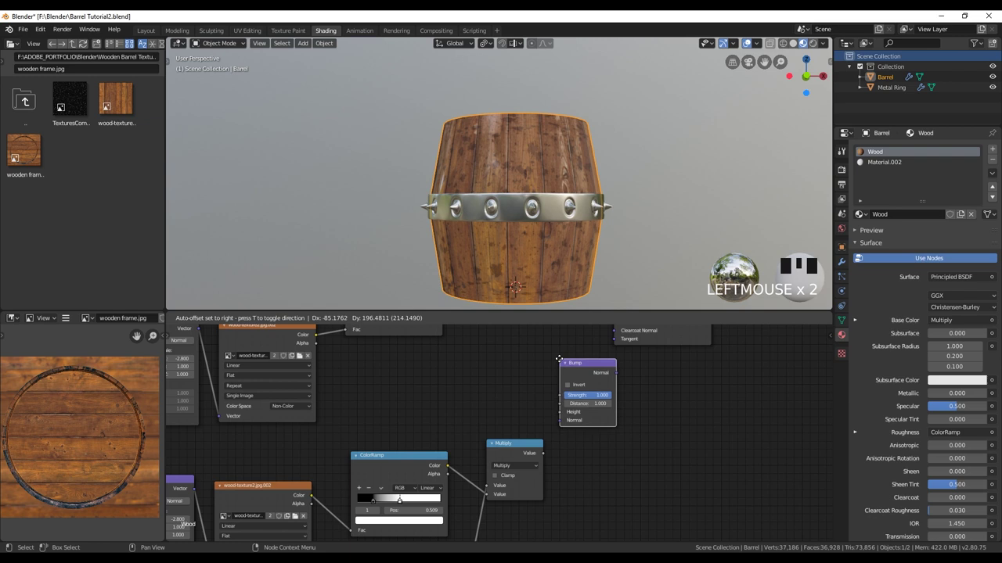
{"action": "left_click", "coordinate": [515, 442]}
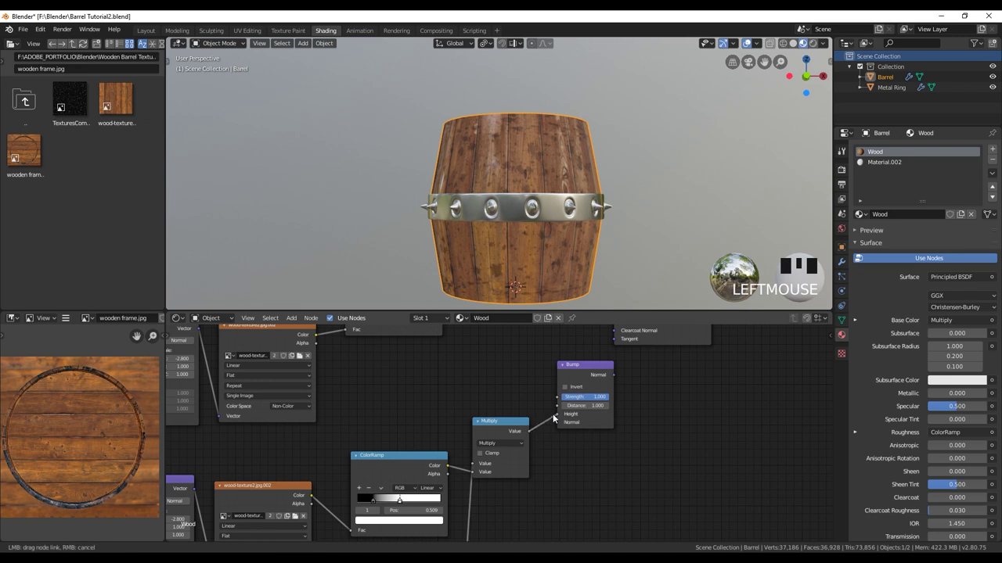
{"action": "left_click", "coordinate": [566, 415]}
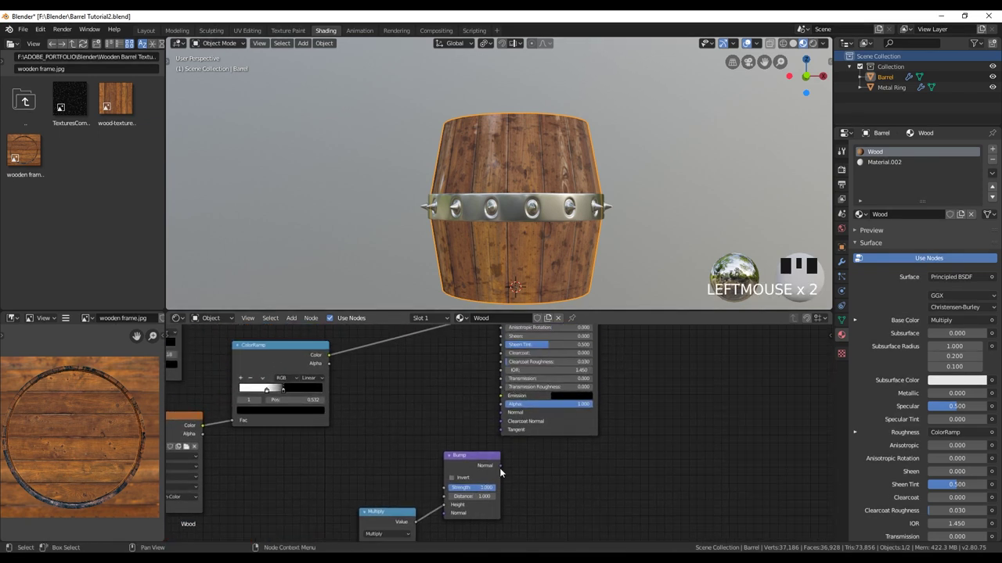
Wire the Bump normal into the Principled BSDF at strength 0.25 and orbit to check the barrel lid's grain.
{"action": "left_click", "coordinate": [503, 468]}
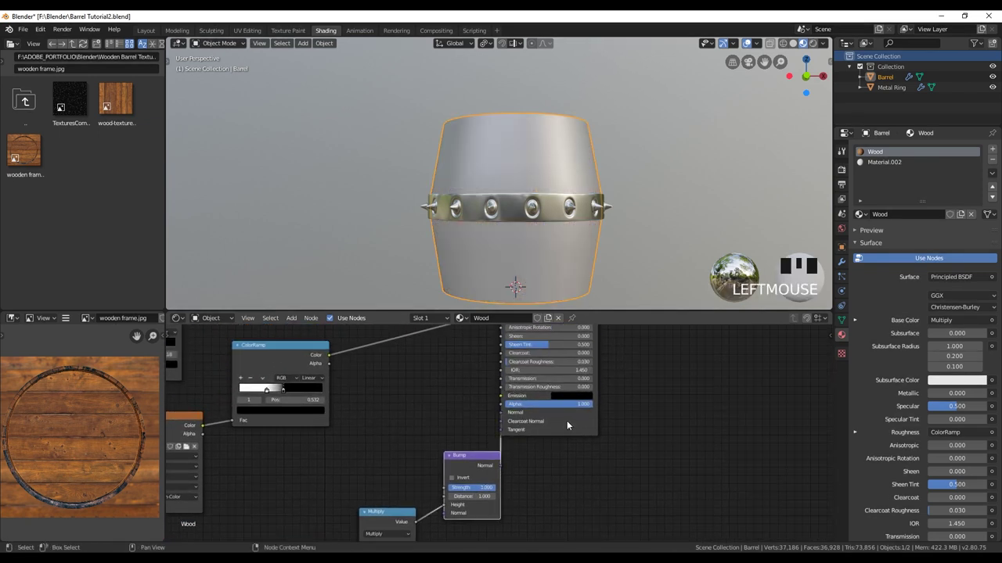
{"action": "scroll", "scroll_direction": "up", "scroll_amount": 3}
{"action": "scroll", "scroll_direction": "down", "scroll_amount": 3}
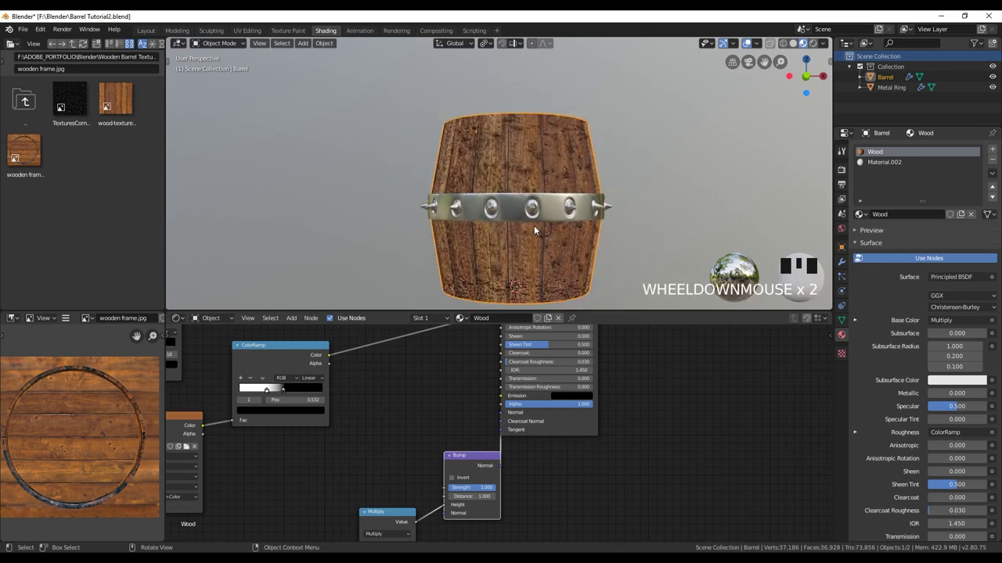
{"action": "left_click_drag", "start_coordinate": [537, 229], "coordinate": [511, 262]}
{"action": "scroll", "scroll_direction": "up", "scroll_amount": 3}
{"action": "scroll", "scroll_direction": "up", "scroll_amount": 3}
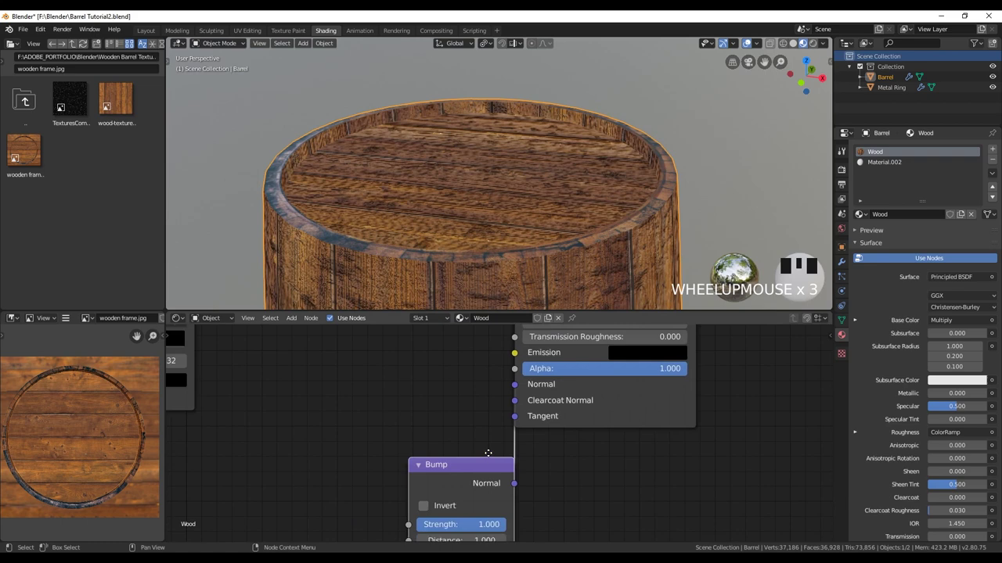
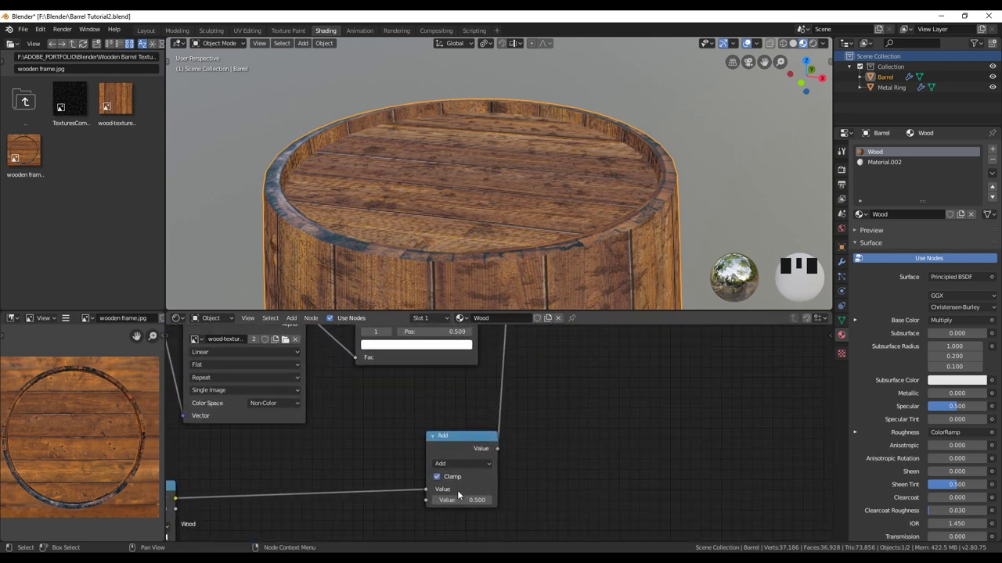
{"action": "left_click_drag", "start_coordinate": [464, 403], "coordinate": [429, 405]}
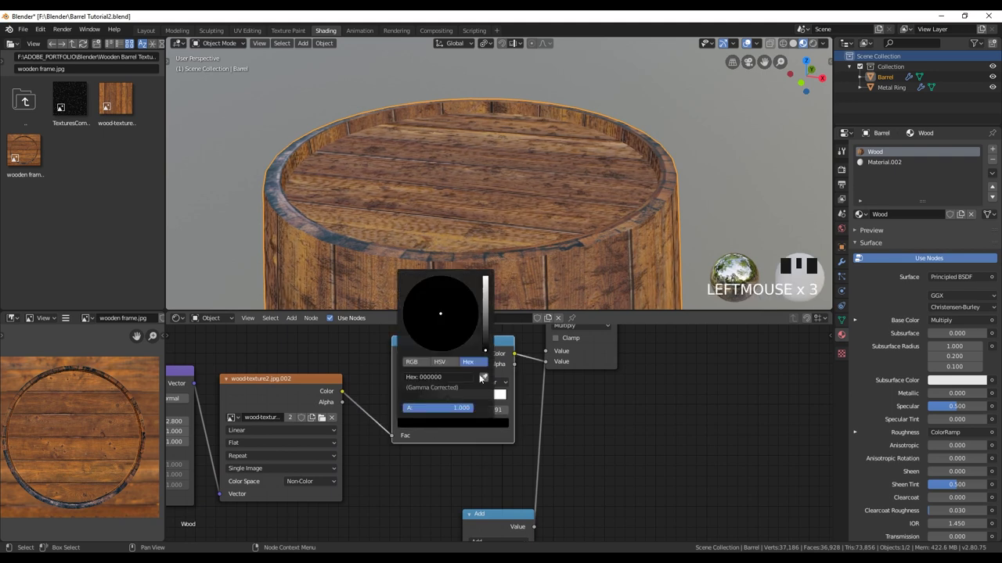
Lighten the wood ramp's black stop to 4C4C4C and shift the dust overlay ramp stop for contrast.
{"action": "left_click", "coordinate": [487, 352]}
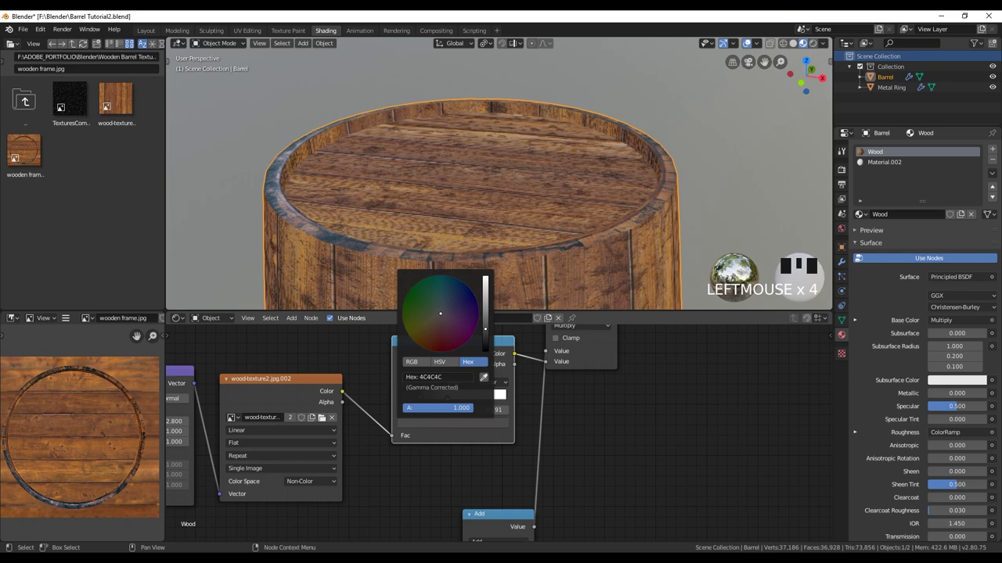
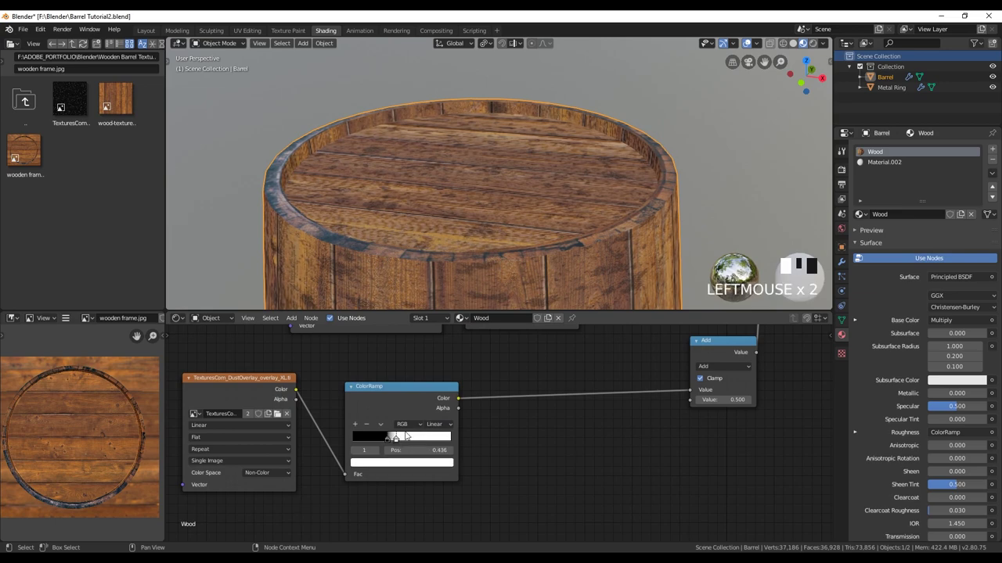
{"action": "scroll", "scroll_direction": "up", "scroll_amount": 3}
{"action": "left_click_drag", "start_coordinate": [519, 262], "coordinate": [541, 200]}
{"action": "scroll", "scroll_direction": "down", "scroll_amount": 3}
{"action": "middle_click", "coordinate": [532, 216]}
{"action": "scroll", "scroll_direction": "up", "scroll_amount": 3}
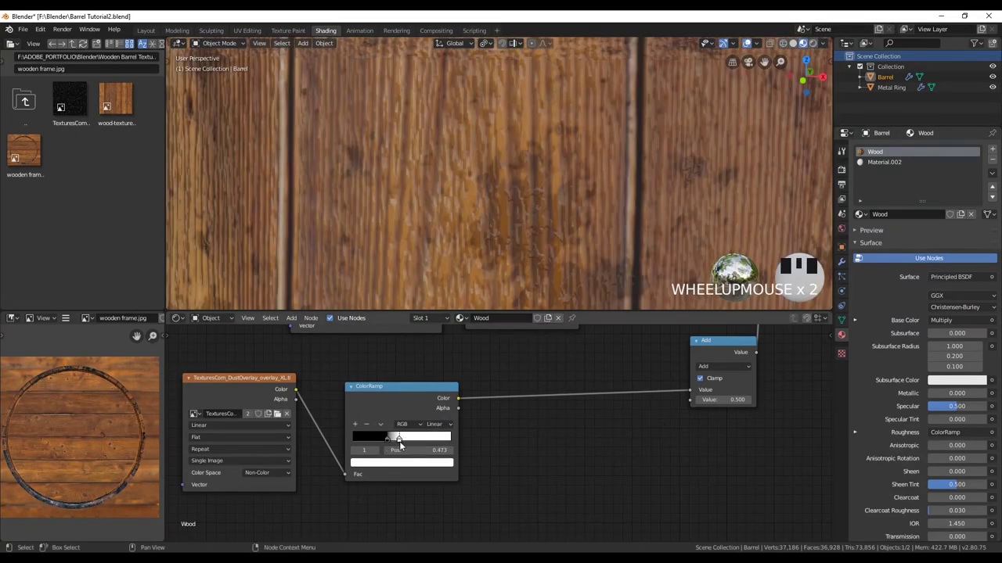
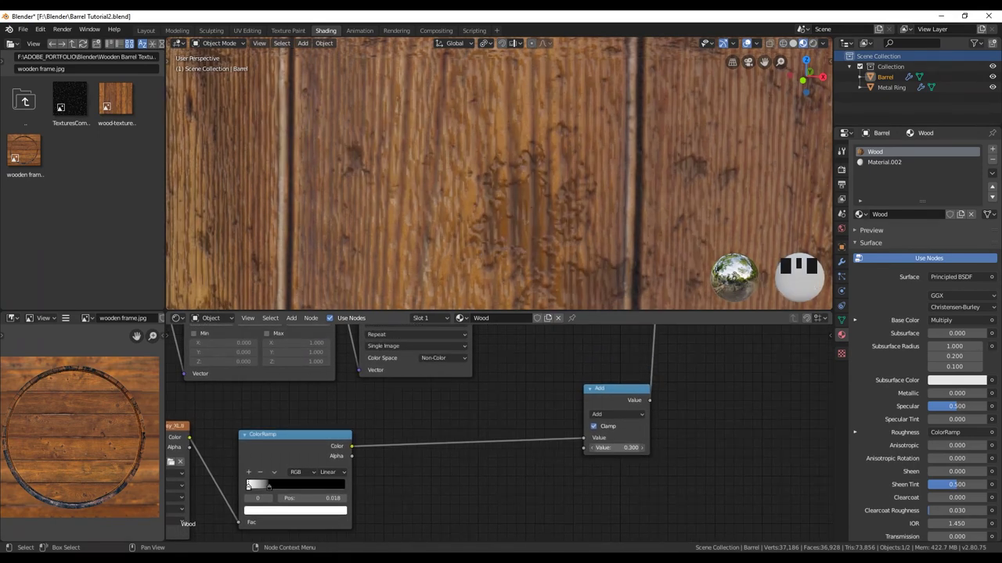
{"action": "left_click_drag", "start_coordinate": [611, 418], "coordinate": [623, 248]}
{"action": "scroll", "scroll_direction": "down", "scroll_amount": 3}
{"action": "scroll", "scroll_direction": "up", "scroll_amount": 3}
{"action": "middle_click", "coordinate": [583, 216]}
{"action": "scroll", "scroll_direction": "down", "scroll_amount": 3}
{"action": "left_click_drag", "start_coordinate": [615, 191], "coordinate": [602, 243]}
{"action": "scroll", "scroll_direction": "up", "scroll_amount": 3}
{"action": "scroll", "scroll_direction": "down", "scroll_amount": 3}
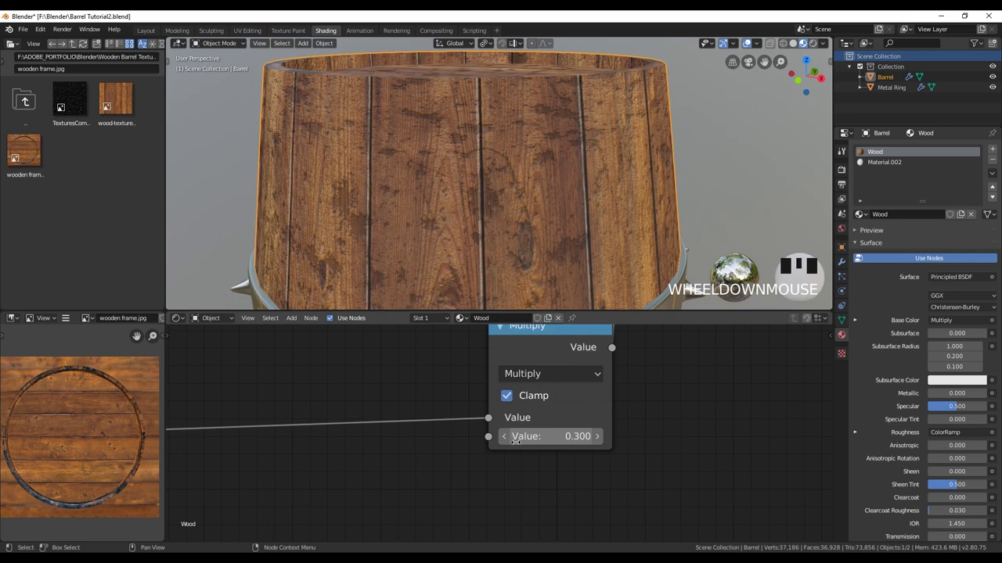
Raise the Multiply value so the dusty stains on the planks come out darker, checking the whole barrel.
{"action": "left_click", "coordinate": [508, 443]}
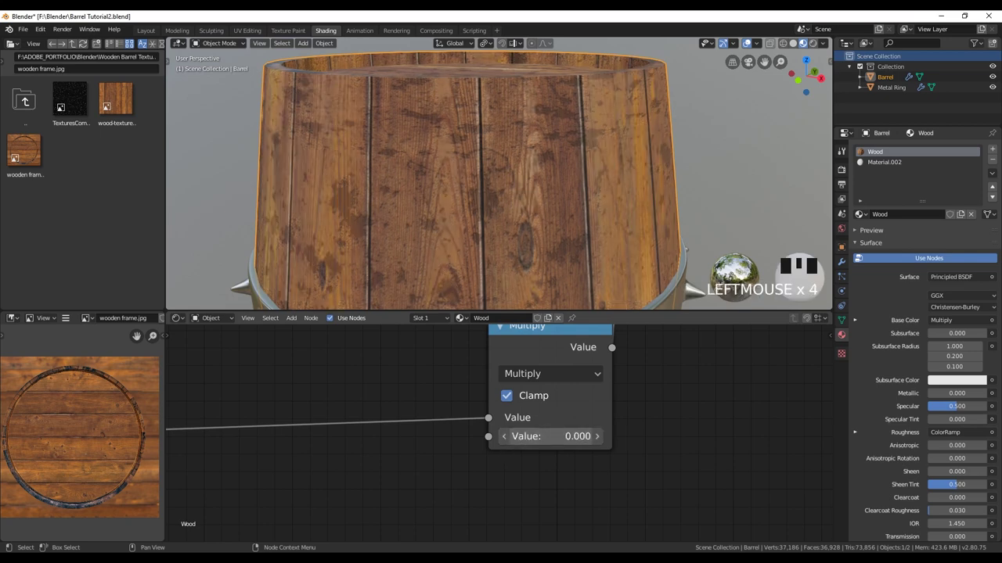
{"action": "left_click_drag", "start_coordinate": [629, 432], "coordinate": [618, 439]}
{"action": "left_click", "coordinate": [608, 441]}
{"action": "left_click_drag", "start_coordinate": [604, 444], "coordinate": [613, 235]}
{"action": "scroll", "scroll_direction": "down", "scroll_amount": 3}
{"action": "middle_click", "coordinate": [602, 203]}
{"action": "scroll", "scroll_direction": "up", "scroll_amount": 3}
{"action": "scroll", "scroll_direction": "down", "scroll_amount": 3}
{"action": "scroll", "scroll_direction": "up", "scroll_amount": 3}
{"action": "left_click_drag", "start_coordinate": [592, 198], "coordinate": [589, 214]}
{"action": "scroll", "scroll_direction": "down", "scroll_amount": 3}
{"action": "scroll", "scroll_direction": "up", "scroll_amount": 3}
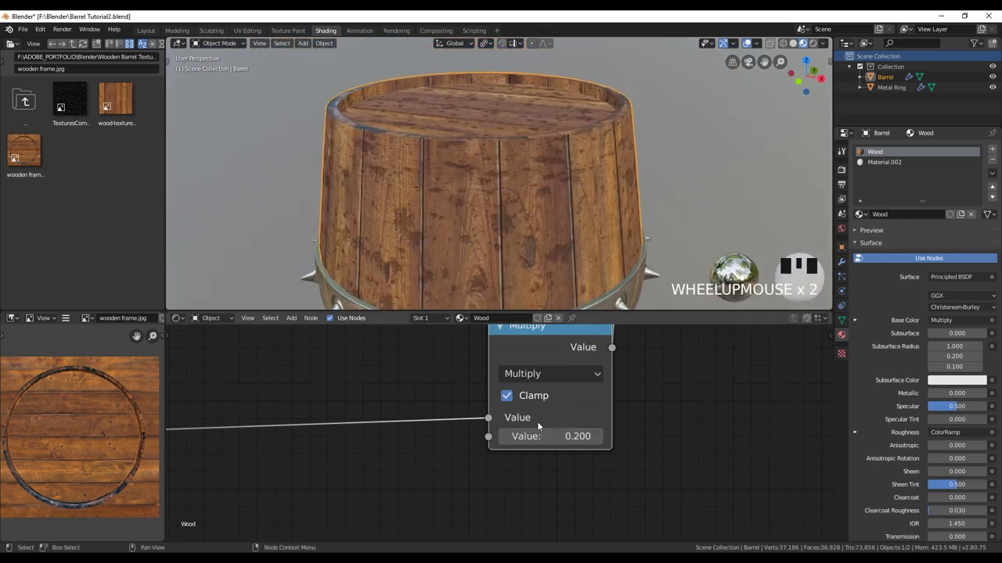
{"action": "left_click_drag", "start_coordinate": [597, 444], "coordinate": [601, 245]}
{"action": "scroll", "scroll_direction": "down", "scroll_amount": 3}
{"action": "left_click_drag", "start_coordinate": [604, 243], "coordinate": [560, 248]}
{"action": "scroll", "scroll_direction": "down", "scroll_amount": 3}
{"action": "left_click_drag", "start_coordinate": [557, 235], "coordinate": [580, 201]}
{"action": "scroll", "scroll_direction": "up", "scroll_amount": 3}
{"action": "left_click_drag", "start_coordinate": [583, 191], "coordinate": [566, 225]}
{"action": "scroll", "scroll_direction": "up", "scroll_amount": 3}
{"action": "scroll", "scroll_direction": "down", "scroll_amount": 3}
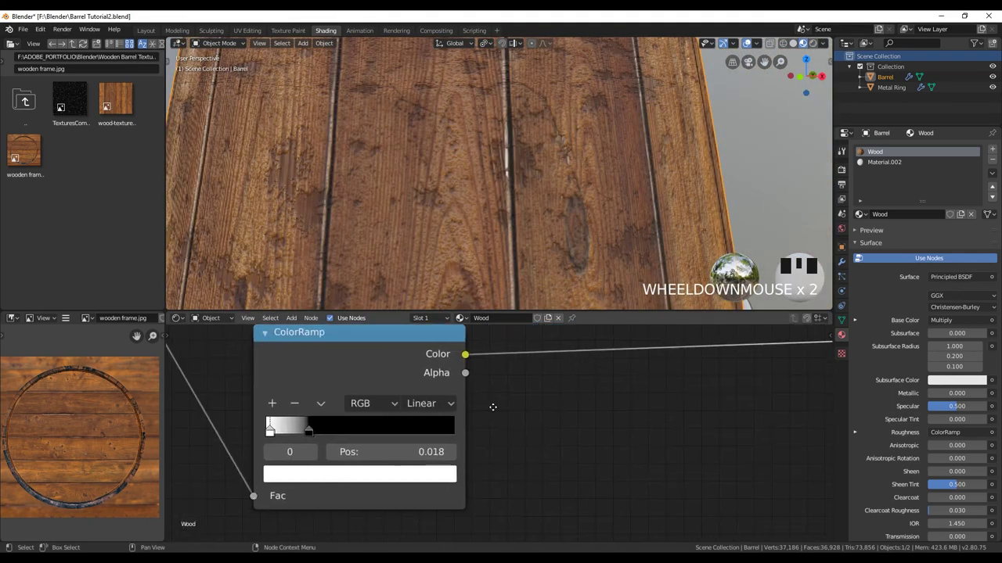
Tweak the stain ramp stop, then select the Metal Ring and add a Texture Coordinate node to its material.
{"action": "left_click_drag", "start_coordinate": [305, 434], "coordinate": [558, 222]}
{"action": "scroll", "scroll_direction": "down", "scroll_amount": 3}
{"action": "scroll", "scroll_direction": "up", "scroll_amount": 3}
{"action": "scroll", "scroll_direction": "down", "scroll_amount": 3}
{"action": "left_click", "coordinate": [553, 382]}
{"action": "left_click_drag", "start_coordinate": [567, 196], "coordinate": [533, 230]}
{"action": "scroll", "scroll_direction": "up", "scroll_amount": 3}
{"action": "middle_click", "coordinate": [499, 239]}
{"action": "scroll", "scroll_direction": "down", "scroll_amount": 3}
{"action": "left_click_drag", "start_coordinate": [502, 235], "coordinate": [540, 239]}
{"action": "left_click_drag", "start_coordinate": [540, 239], "coordinate": [464, 385]}
{"action": "left_click_drag", "start_coordinate": [464, 386], "coordinate": [487, 387]}
{"action": "key", "text": "shift+a"}
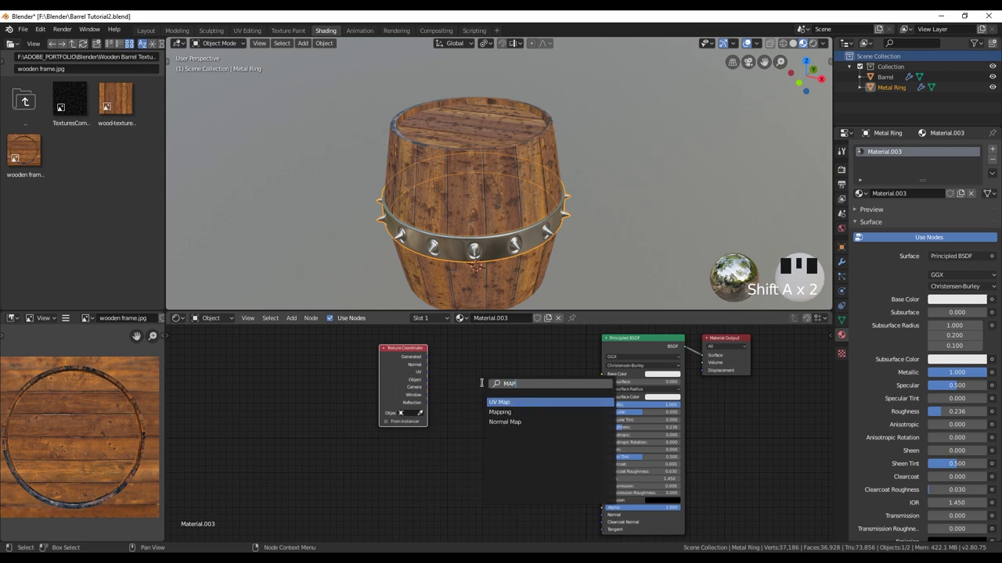
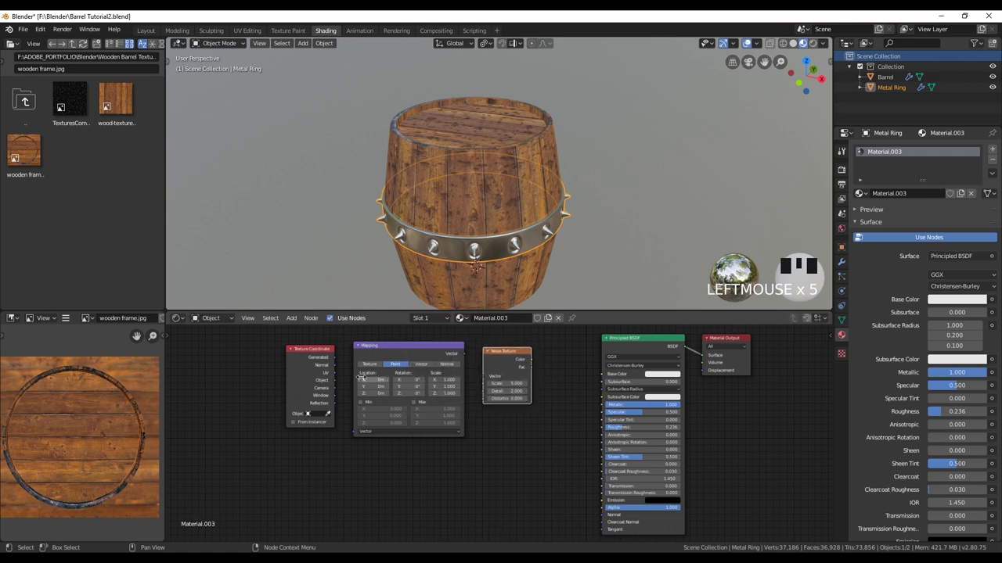
Chain Texture Coordinate, Mapping, Noise Texture (scale 13, detail 16) and ColorRamp into the ring's BSDF colour.
{"action": "left_click", "coordinate": [321, 354]}
{"action": "left_click", "coordinate": [387, 349]}
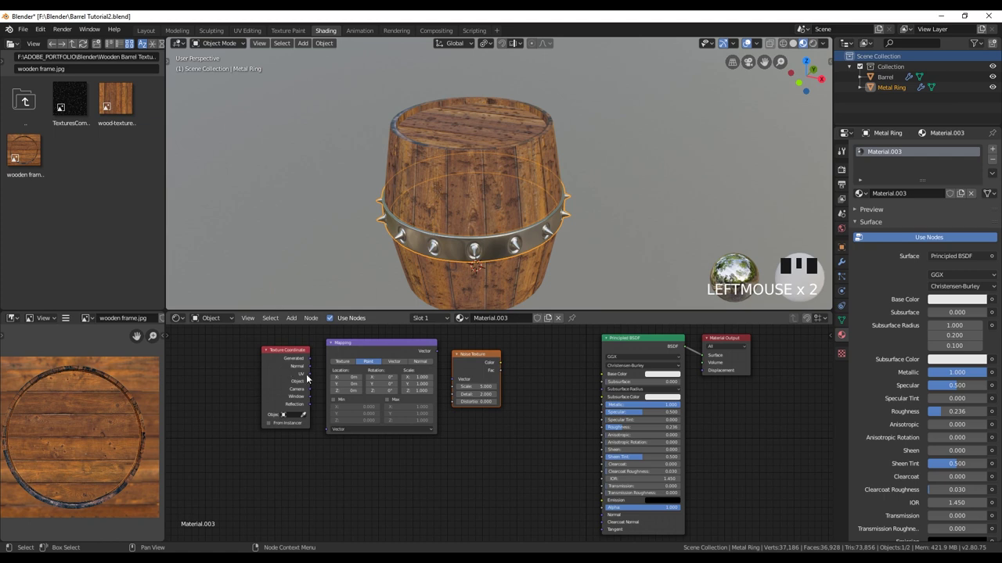
{"action": "left_click_drag", "start_coordinate": [314, 376], "coordinate": [328, 430]}
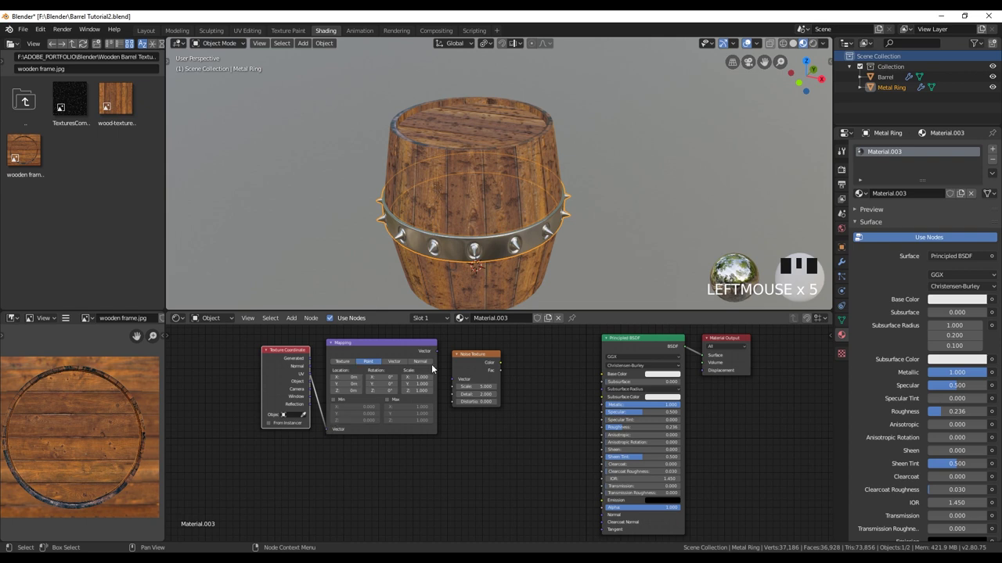
{"action": "left_click_drag", "start_coordinate": [442, 353], "coordinate": [450, 382]}
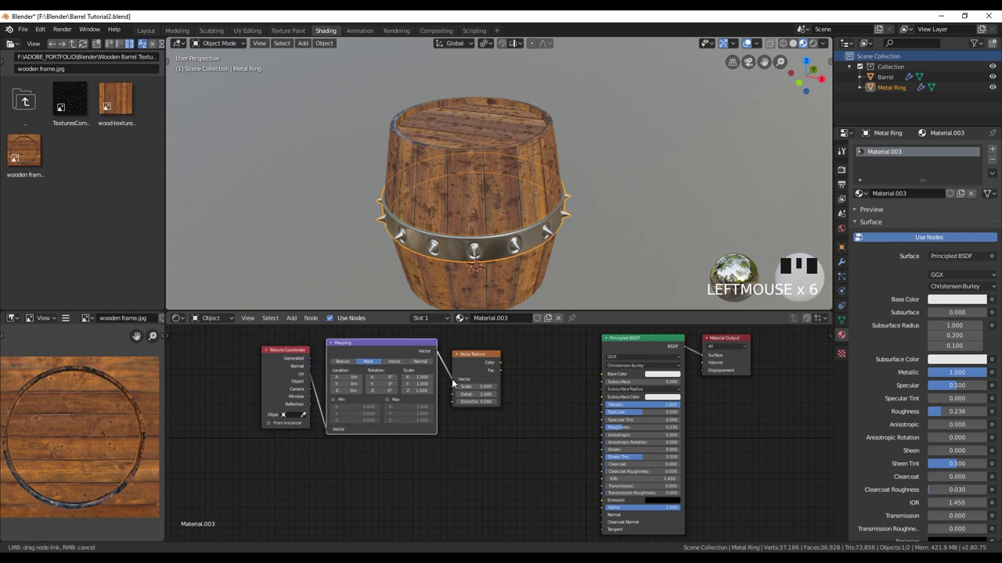
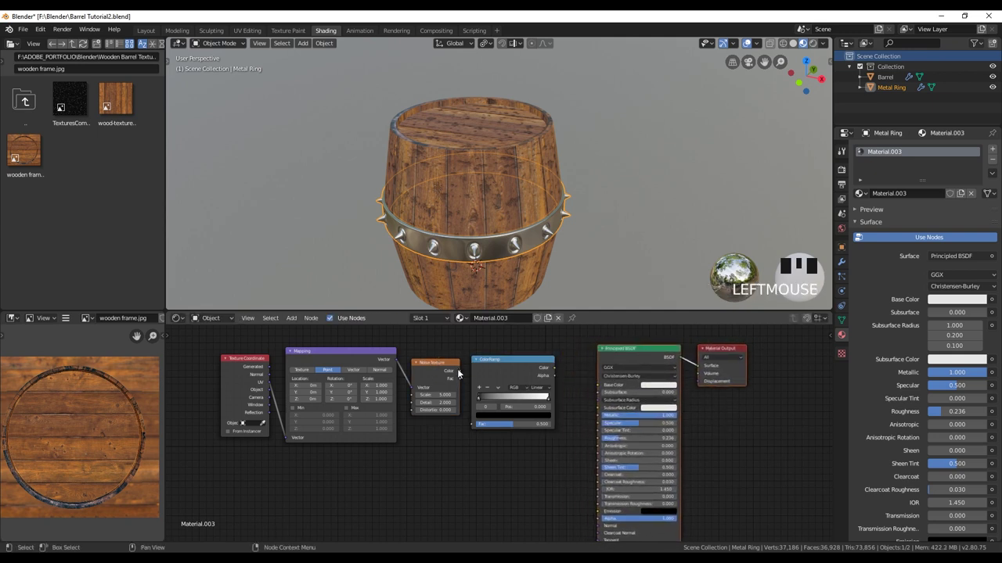
{"action": "left_click_drag", "start_coordinate": [462, 375], "coordinate": [481, 403]}
{"action": "left_click", "coordinate": [560, 369]}
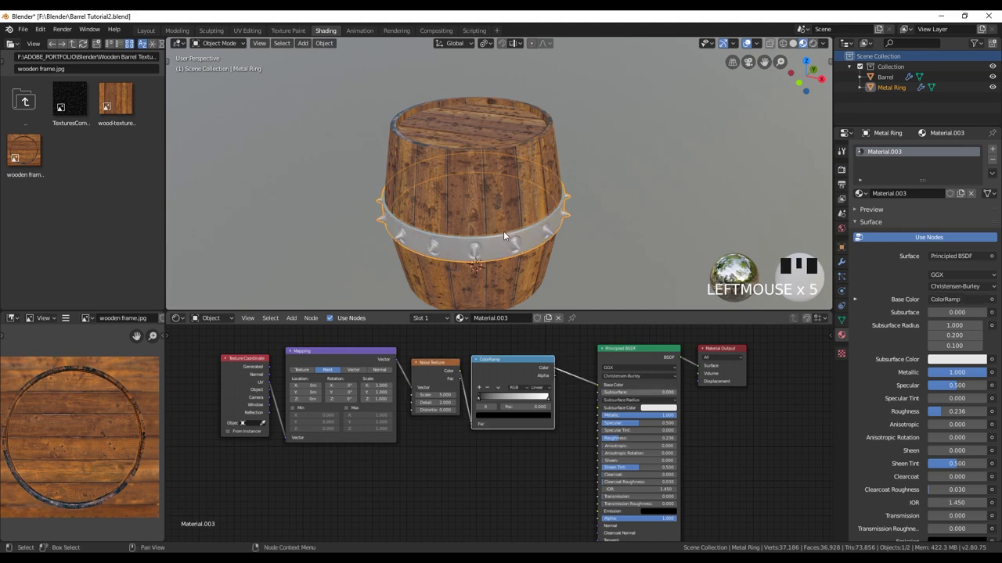
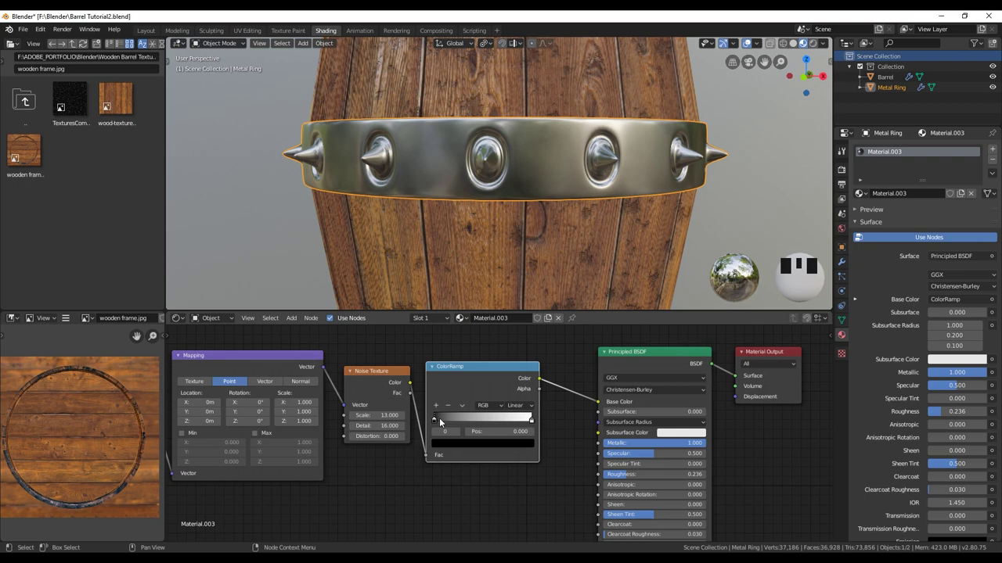
Recolour and spread the ramp stops into dark brown and rusty orange-red tones for rust patches.
{"action": "left_click_drag", "start_coordinate": [424, 419], "coordinate": [418, 421]}
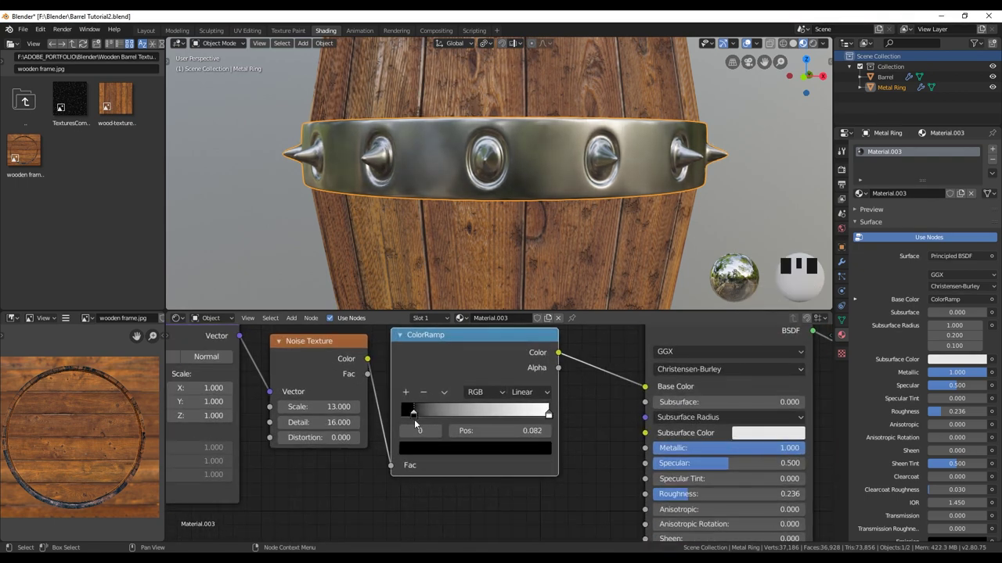
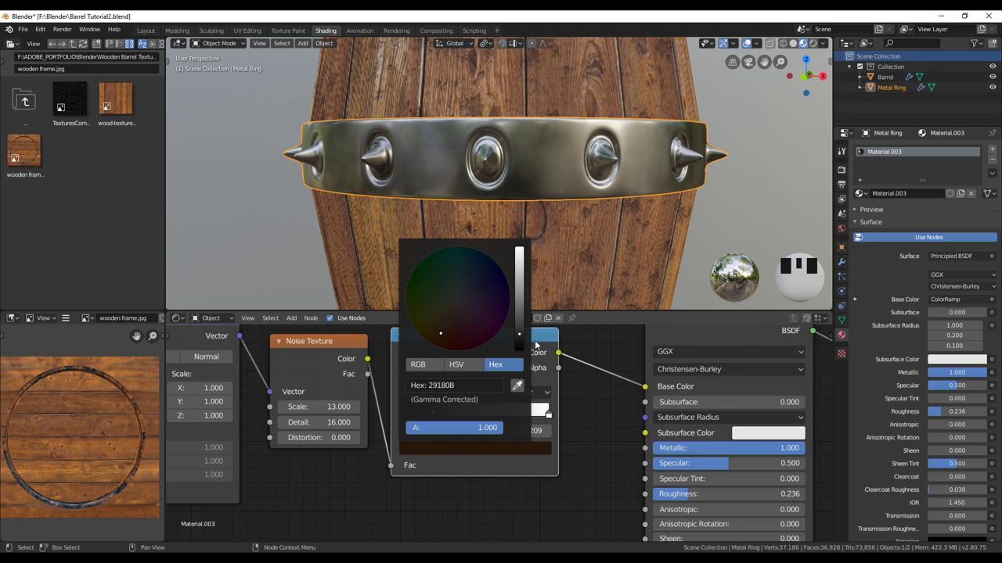
{"action": "left_click", "coordinate": [434, 416]}
{"action": "left_click", "coordinate": [419, 407]}
{"action": "left_click_drag", "start_coordinate": [491, 418], "coordinate": [455, 326]}
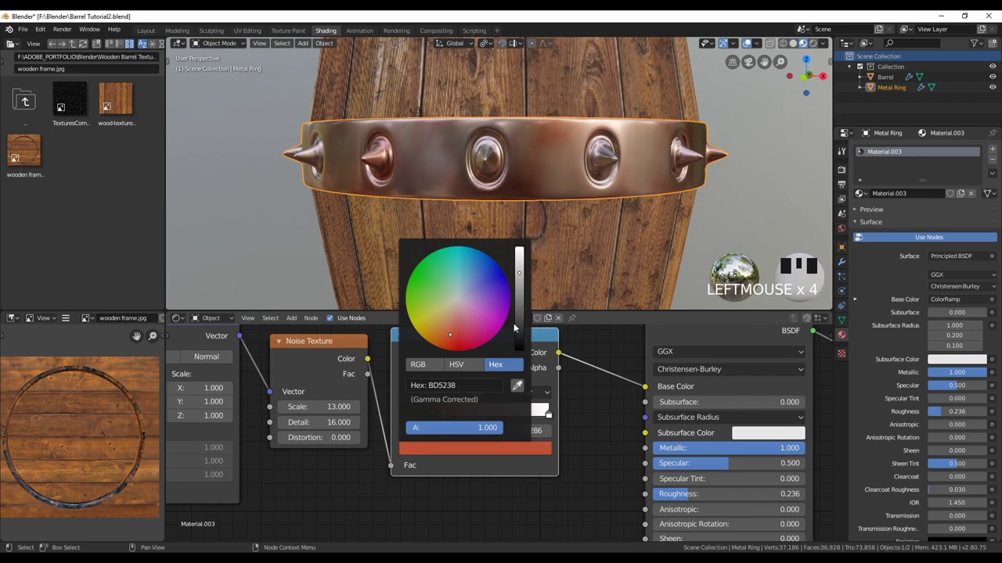
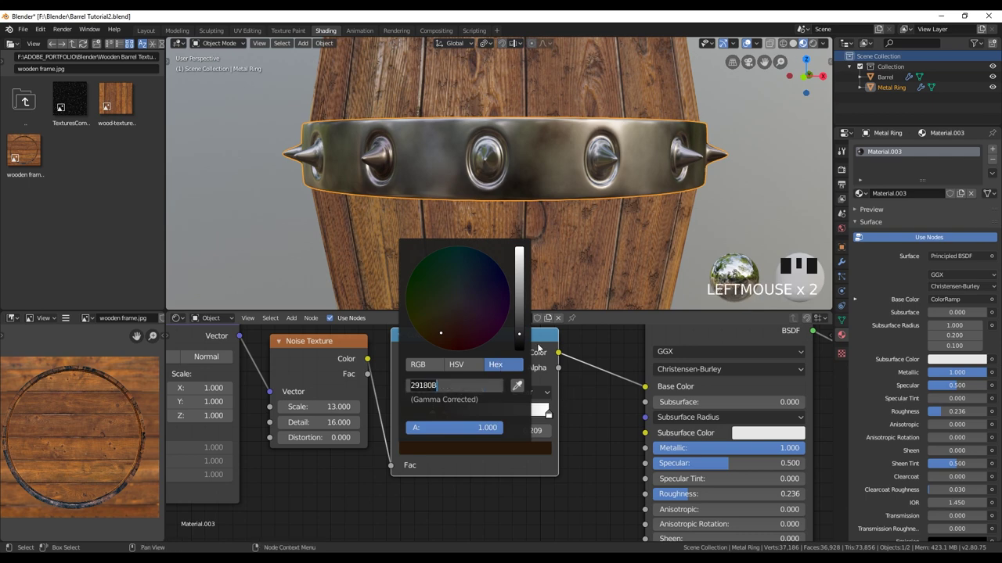
{"action": "left_click_drag", "start_coordinate": [444, 418], "coordinate": [460, 437]}
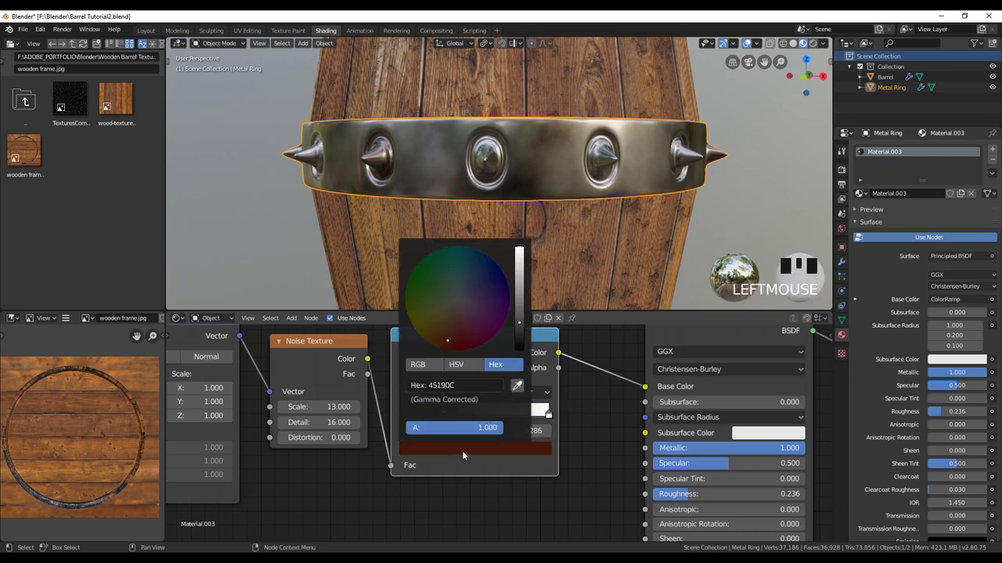
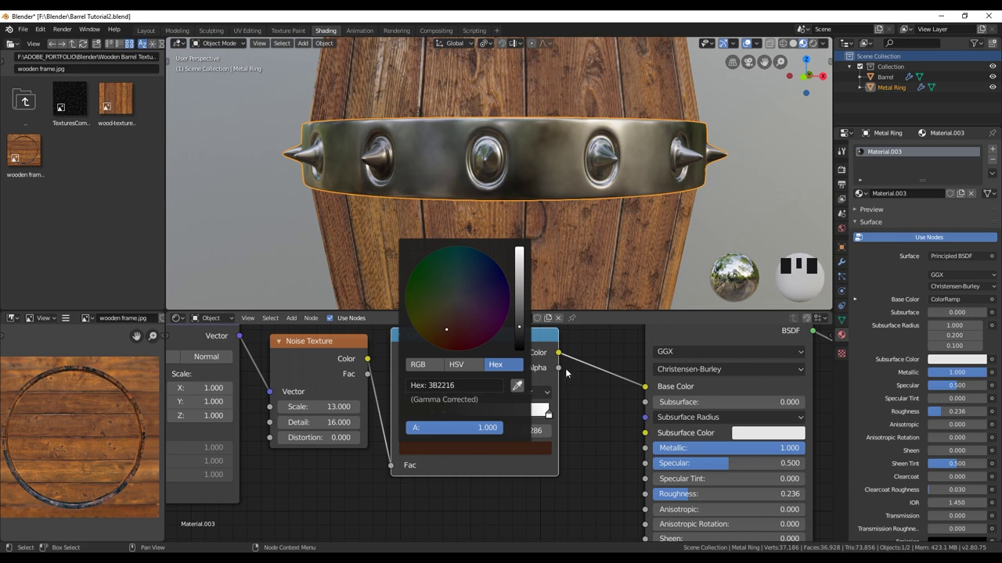
{"action": "left_click_drag", "start_coordinate": [431, 418], "coordinate": [464, 457]}
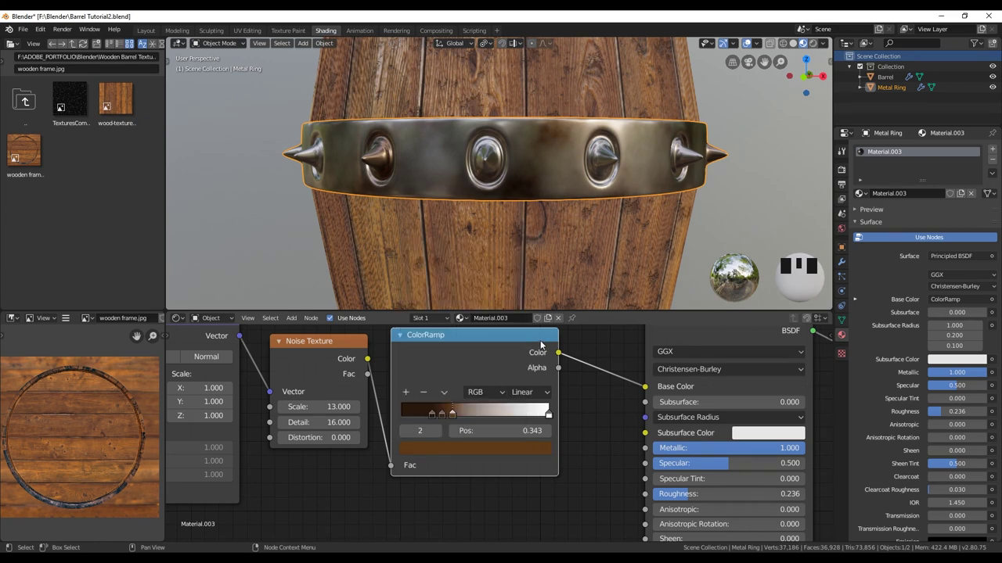
Set the darkest rust stop to hex 221409 and spread the three brown stops along the ramp.
{"action": "left_click_drag", "start_coordinate": [463, 417], "coordinate": [544, 229]}
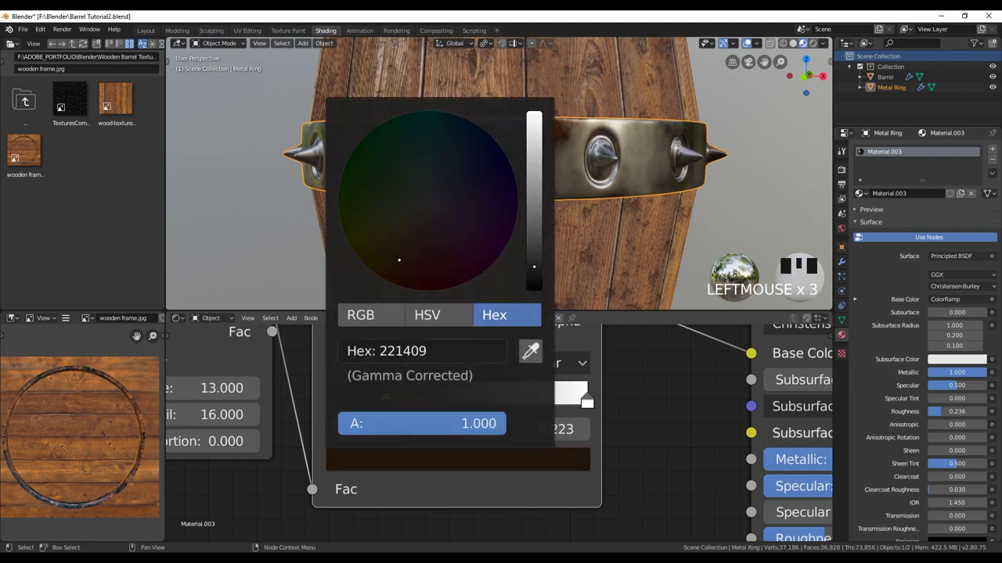
{"action": "left_click_drag", "start_coordinate": [417, 404], "coordinate": [596, 155]}
{"action": "scroll", "scroll_direction": "down", "scroll_amount": 3}
{"action": "scroll", "scroll_direction": "up", "scroll_amount": 3}
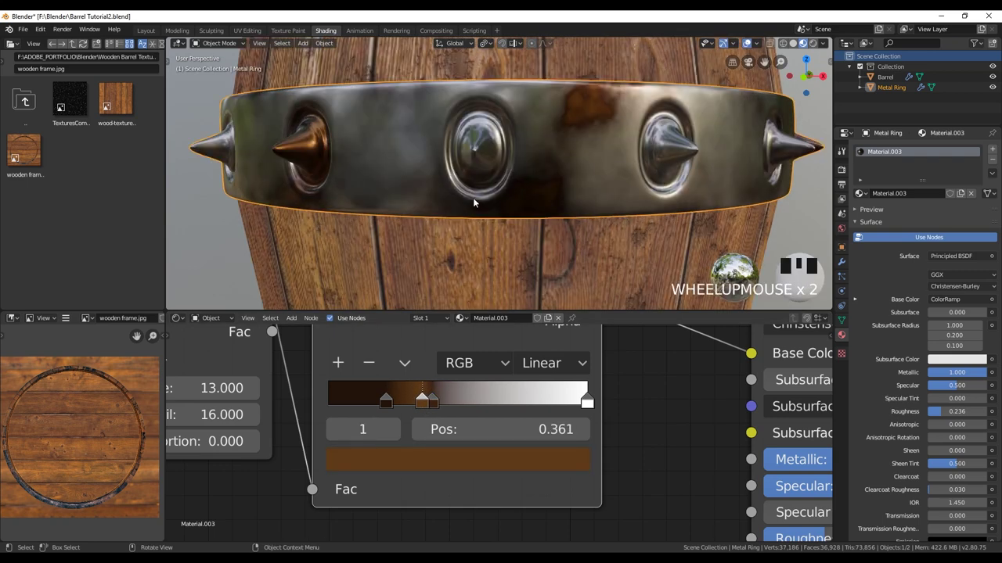
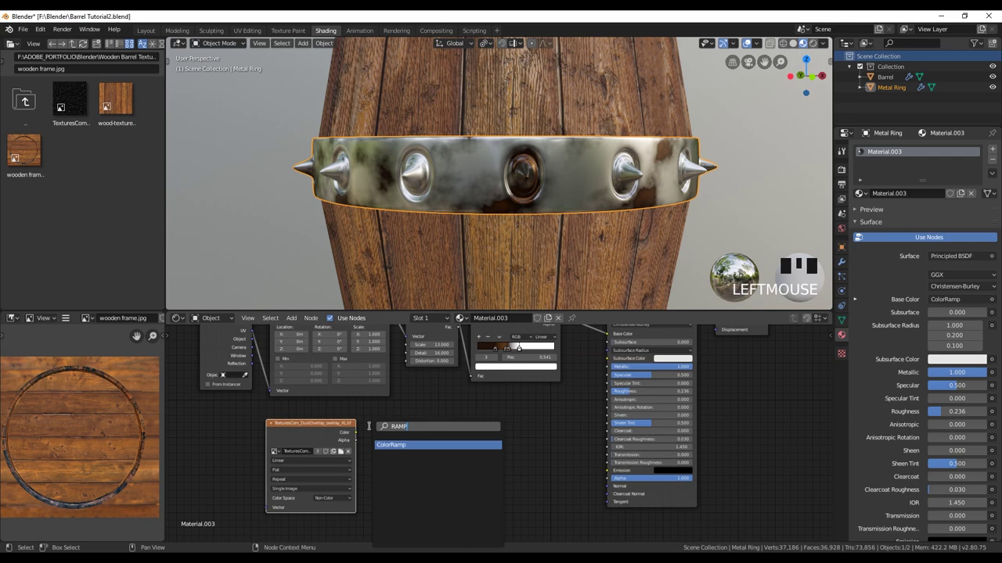
Route the dust overlay through its own ColorRamp, duplicate the noise chain, and multiply both in a MixRGB feeding the material.
{"action": "left_click_drag", "start_coordinate": [359, 433], "coordinate": [388, 501]}
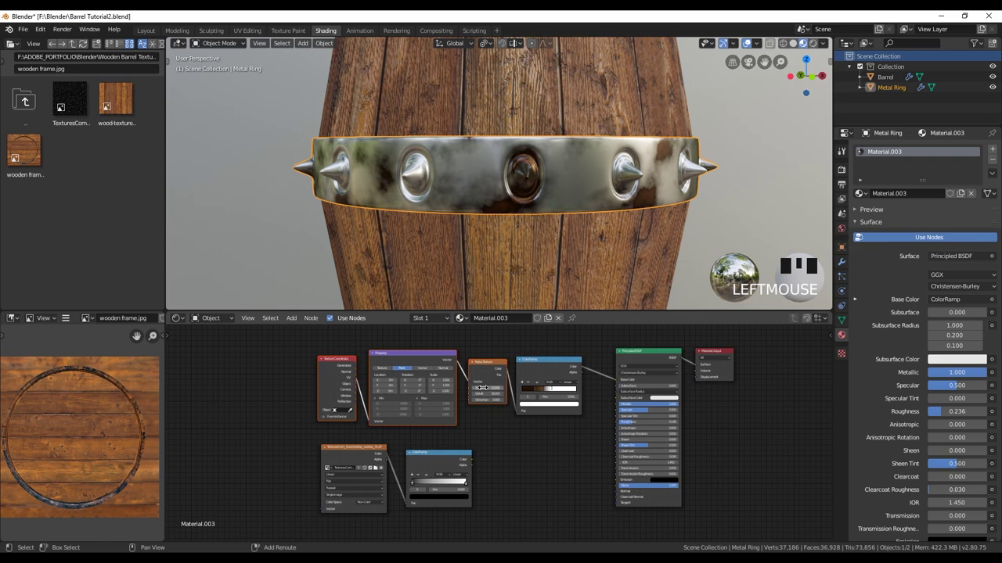
{"action": "key", "text": "shift+d"}
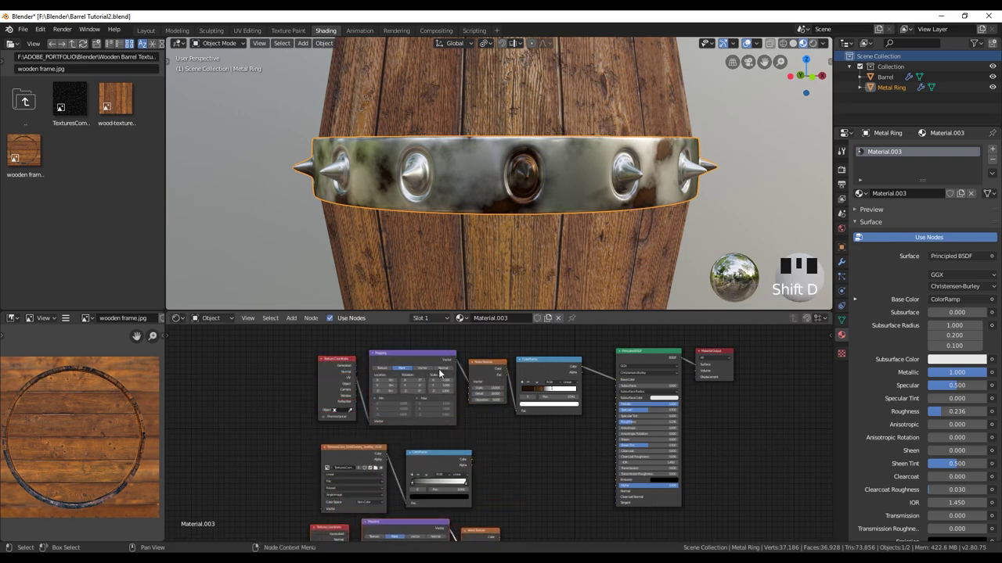
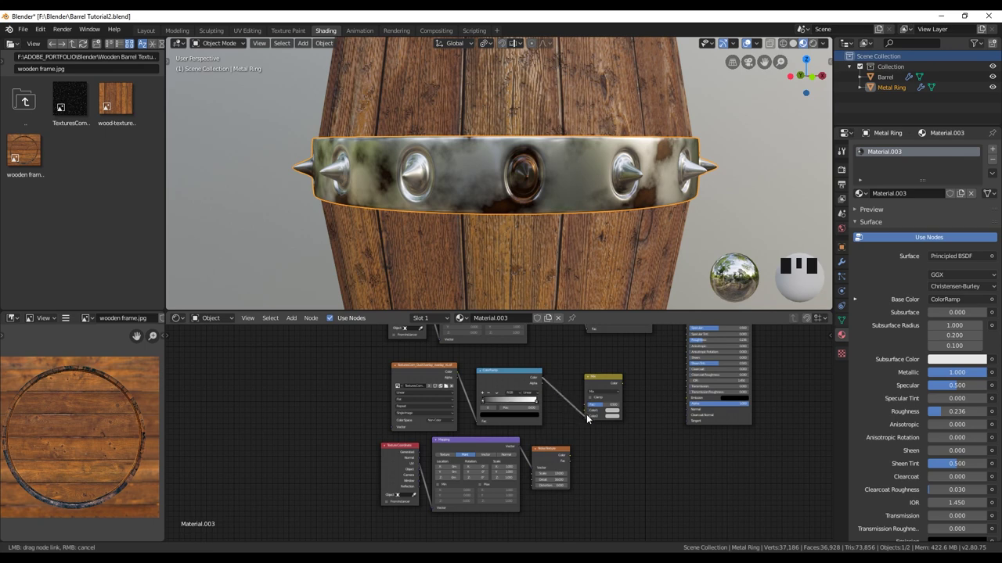
{"action": "left_click", "coordinate": [589, 420]}
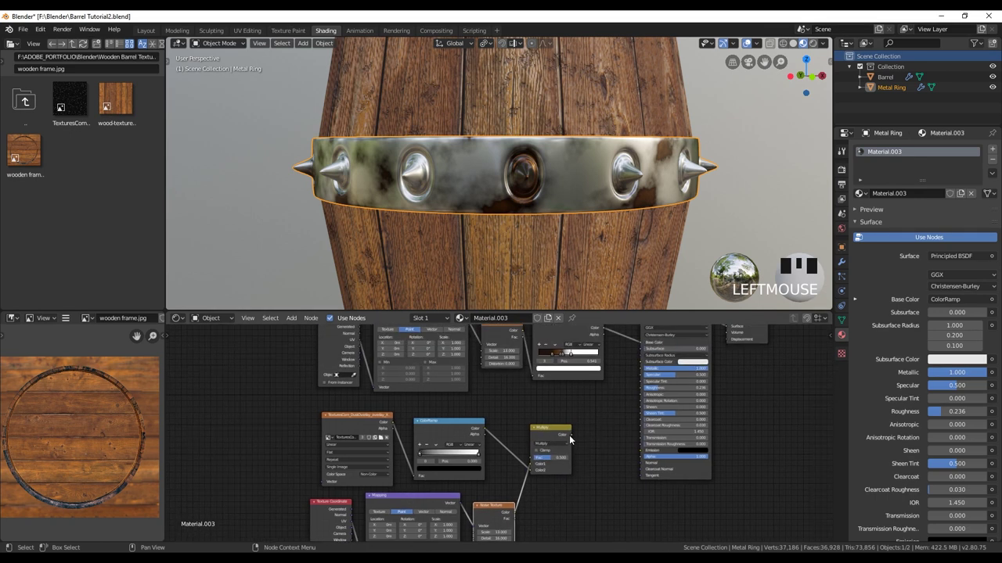
{"action": "left_click_drag", "start_coordinate": [591, 429], "coordinate": [630, 403]}
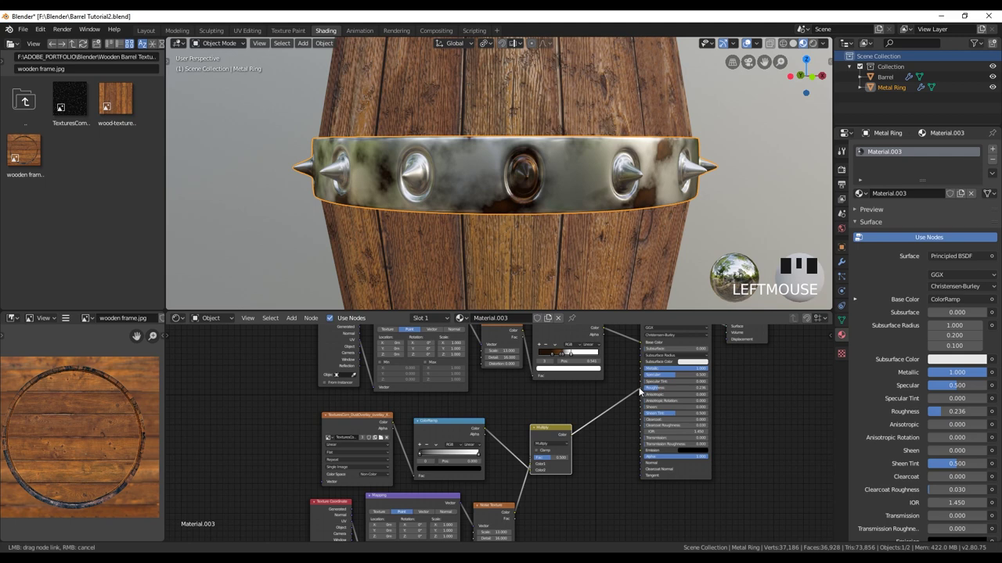
{"action": "left_click_drag", "start_coordinate": [525, 193], "coordinate": [447, 464]}
{"action": "left_click_drag", "start_coordinate": [447, 464], "coordinate": [410, 467]}
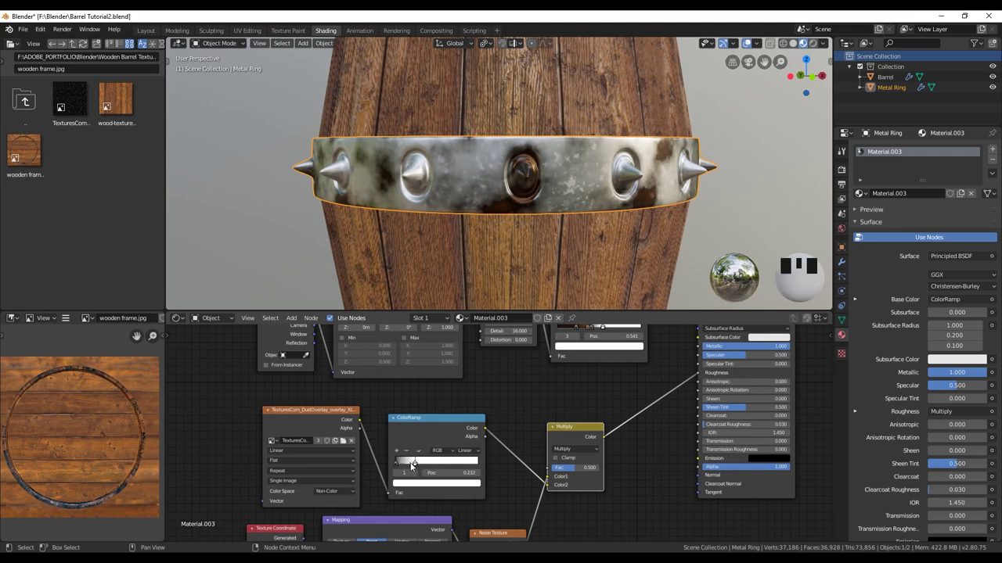
Tighten the dust ramp to high contrast (stop at 0.027) and drive the Multiply factor with the second noise ramp.
{"action": "left_click_drag", "start_coordinate": [406, 467], "coordinate": [480, 457]}
{"action": "left_click", "coordinate": [505, 490]}
{"action": "left_click", "coordinate": [514, 399]}
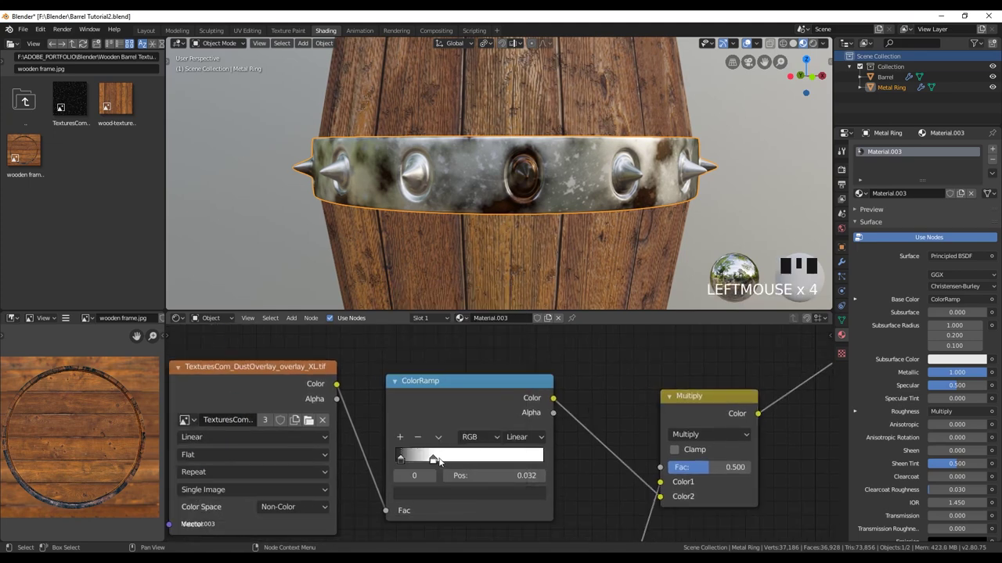
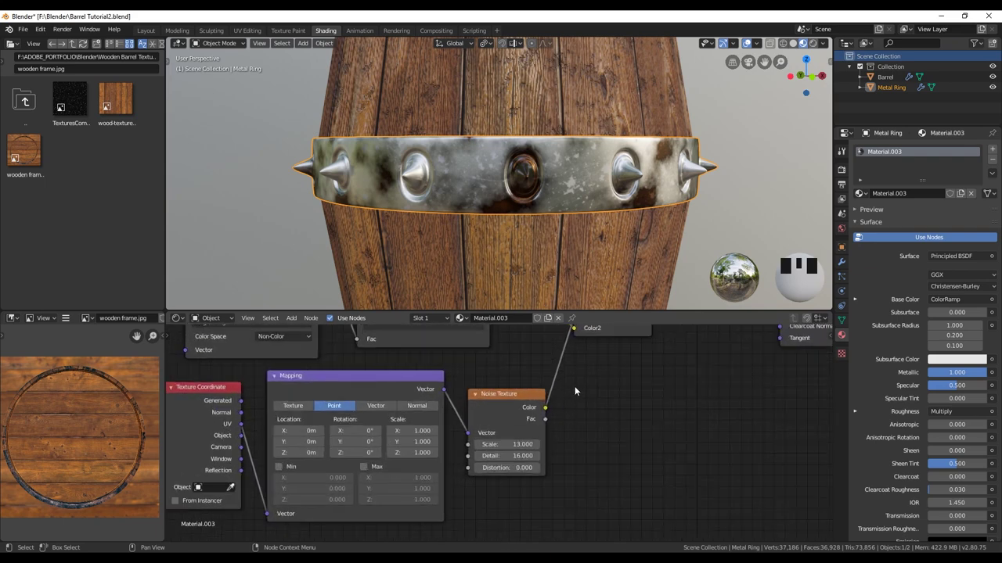
{"action": "left_click", "coordinate": [612, 365]}
{"action": "left_click", "coordinate": [441, 357]}
{"action": "key", "text": "shift+d"}
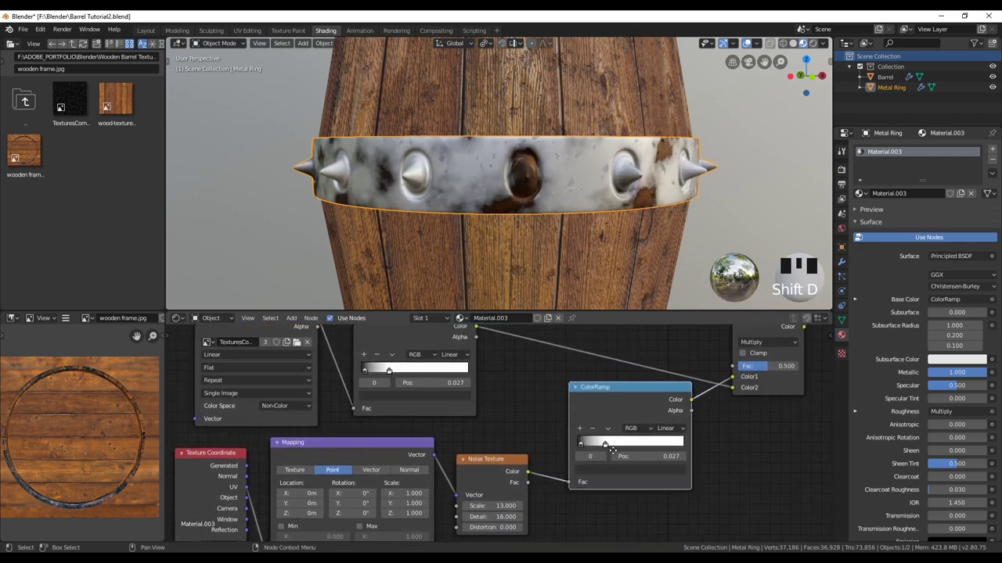
{"action": "left_click_drag", "start_coordinate": [635, 445], "coordinate": [601, 450]}
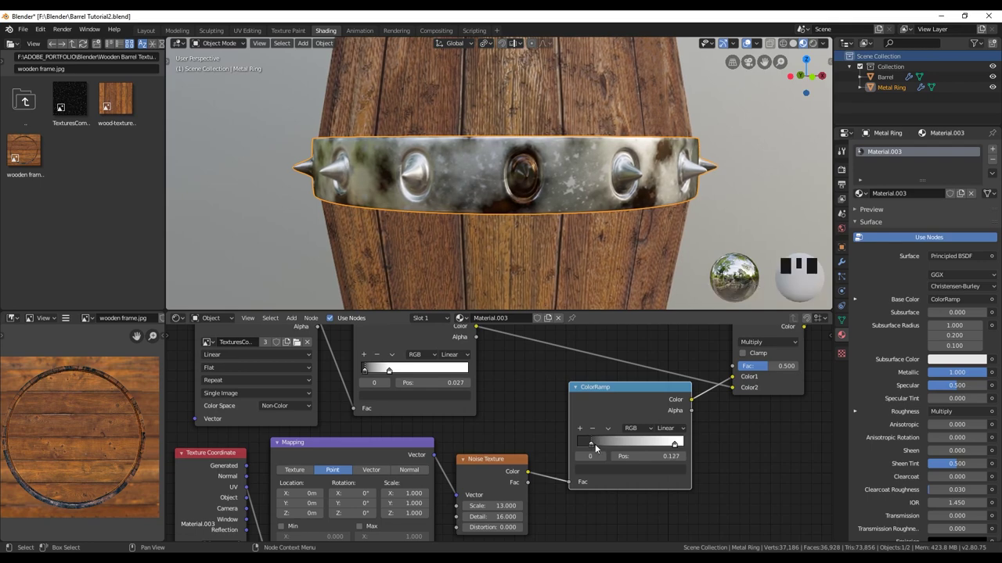
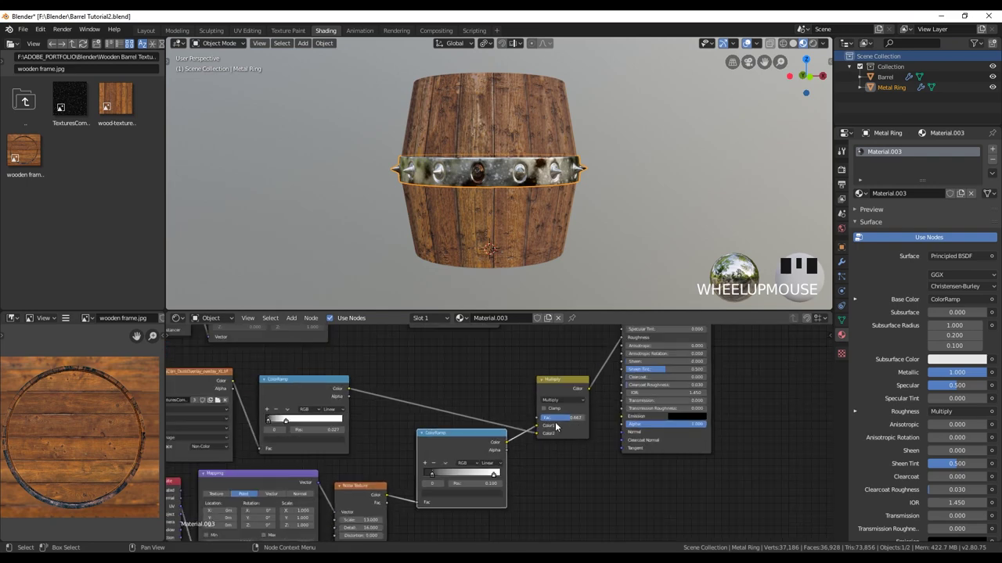
Duplicate the noise-and-ramp chain into a new Bump node's Height and connect its Normal to the ring's BSDF.
{"action": "scroll", "scroll_direction": "down", "scroll_amount": 3}
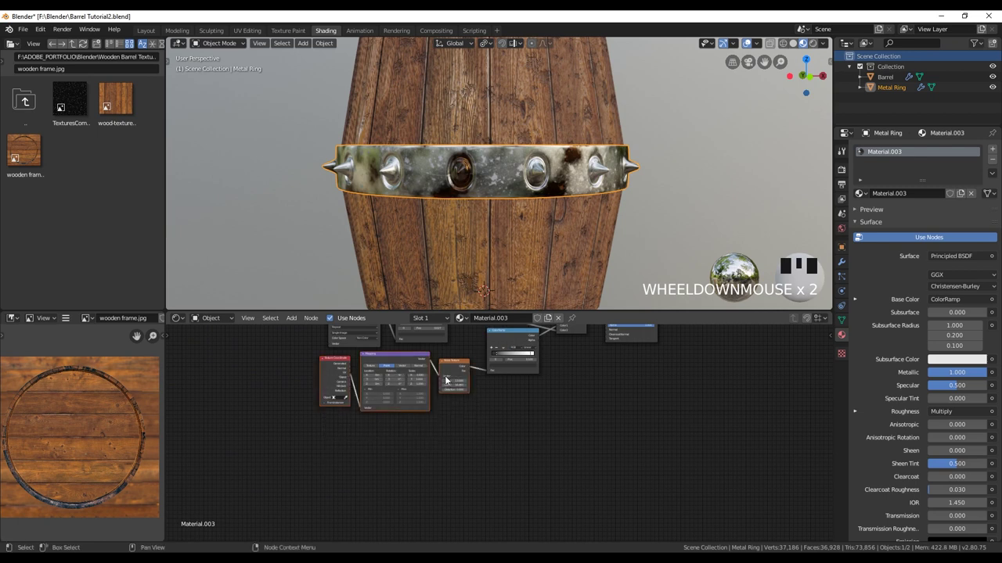
{"action": "key", "text": "shift+d"}
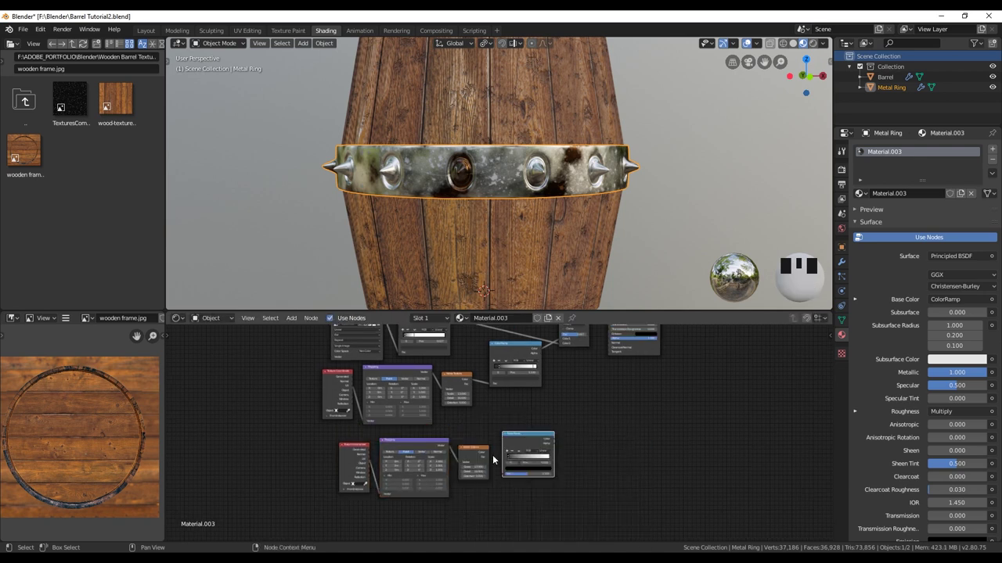
{"action": "left_click", "coordinate": [490, 458]}
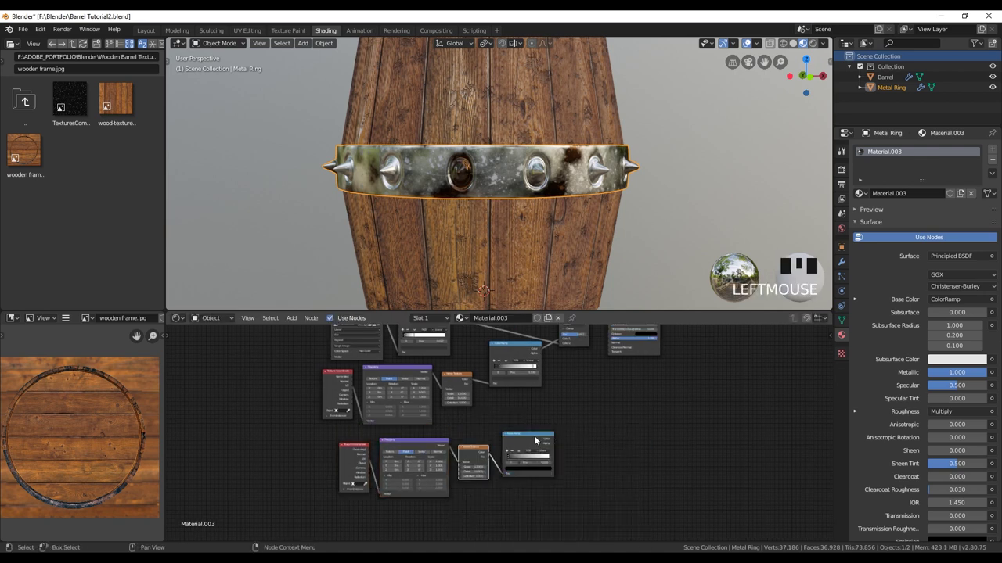
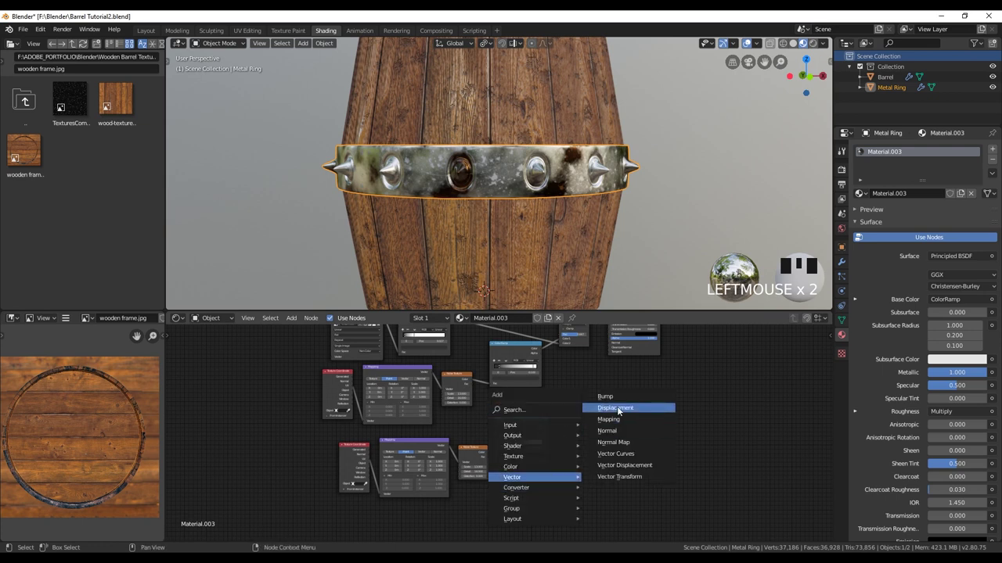
{"action": "left_click", "coordinate": [558, 429]}
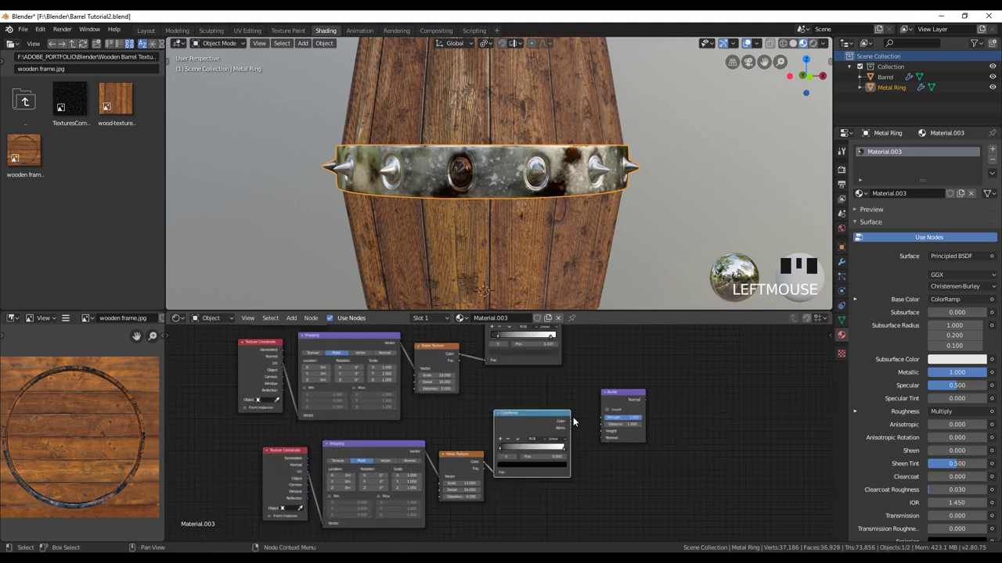
{"action": "left_click", "coordinate": [572, 426]}
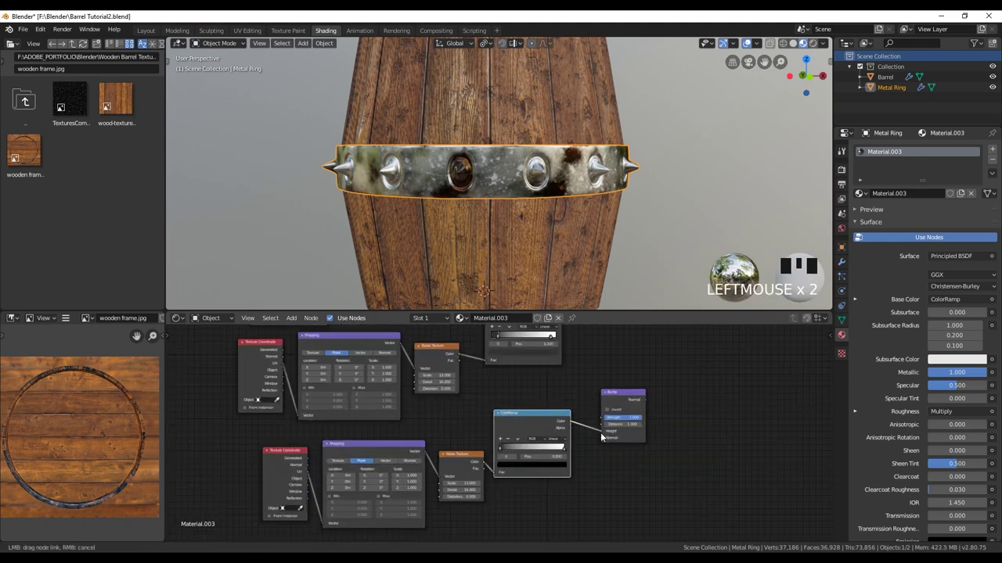
{"action": "left_click", "coordinate": [505, 450]}
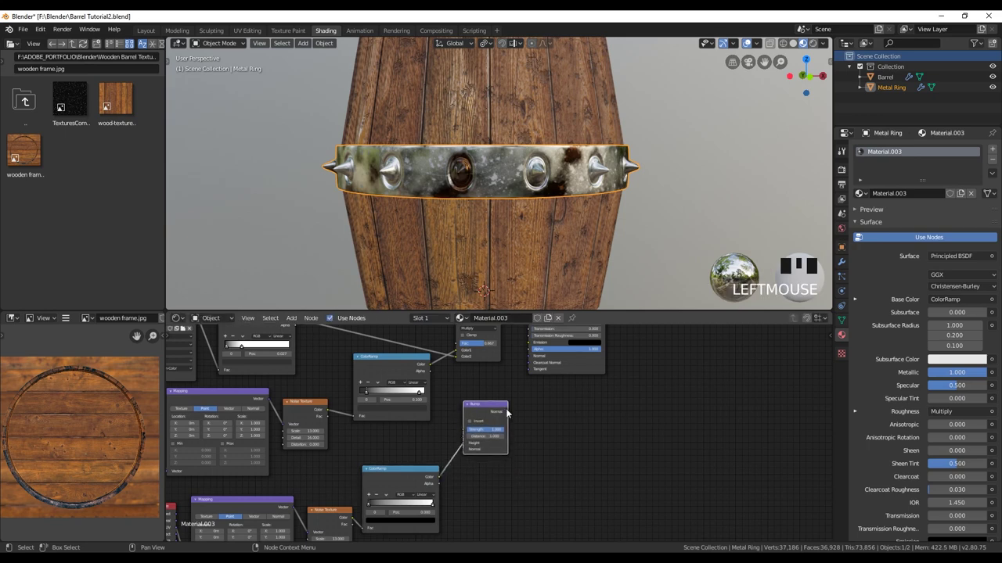
{"action": "left_click", "coordinate": [542, 367]}
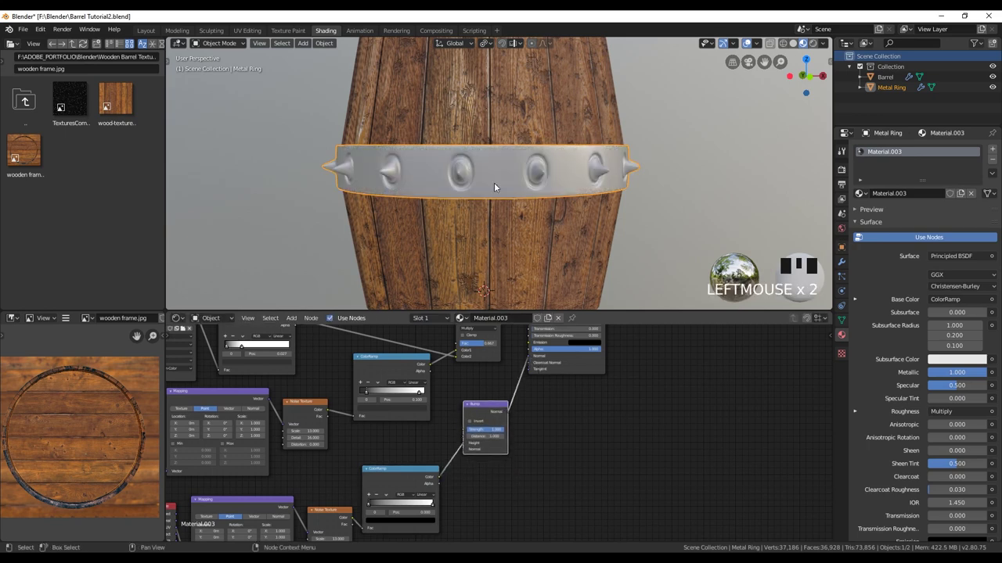
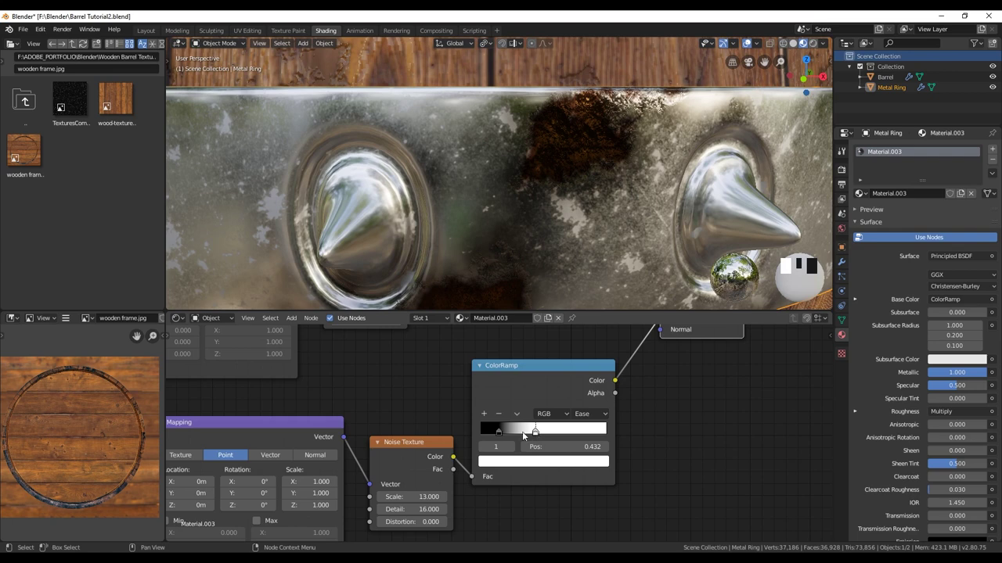
Retune the bump ColorRamp stops for slightly stronger contrast on the ring's raised dust detail.
{"action": "left_click", "coordinate": [535, 436]}
{"action": "left_click_drag", "start_coordinate": [538, 432], "coordinate": [846, 161]}
{"action": "left_click_drag", "start_coordinate": [846, 161], "coordinate": [590, 210]}
{"action": "scroll", "scroll_direction": "down", "scroll_amount": 3}
{"action": "left_click_drag", "start_coordinate": [594, 198], "coordinate": [592, 202]}
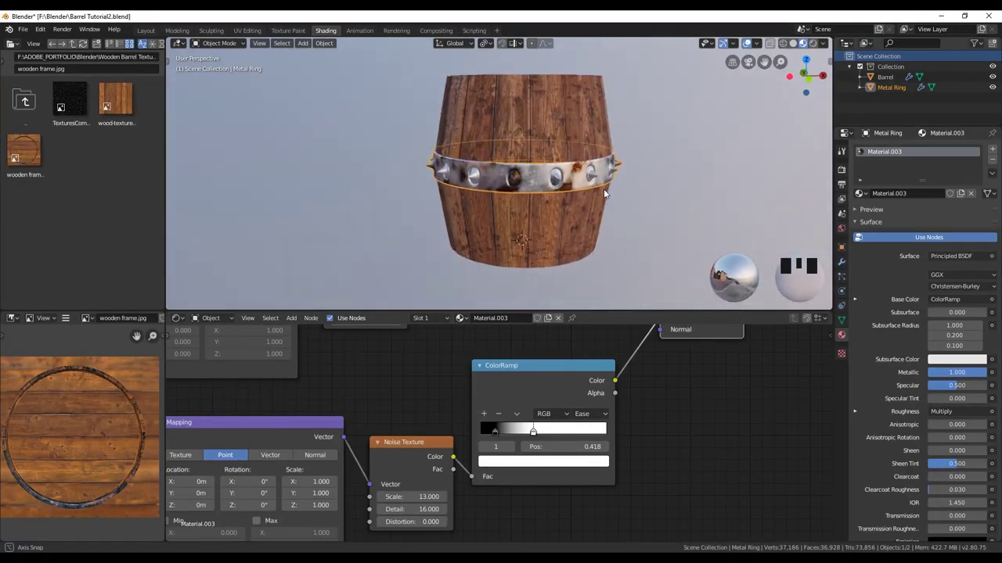